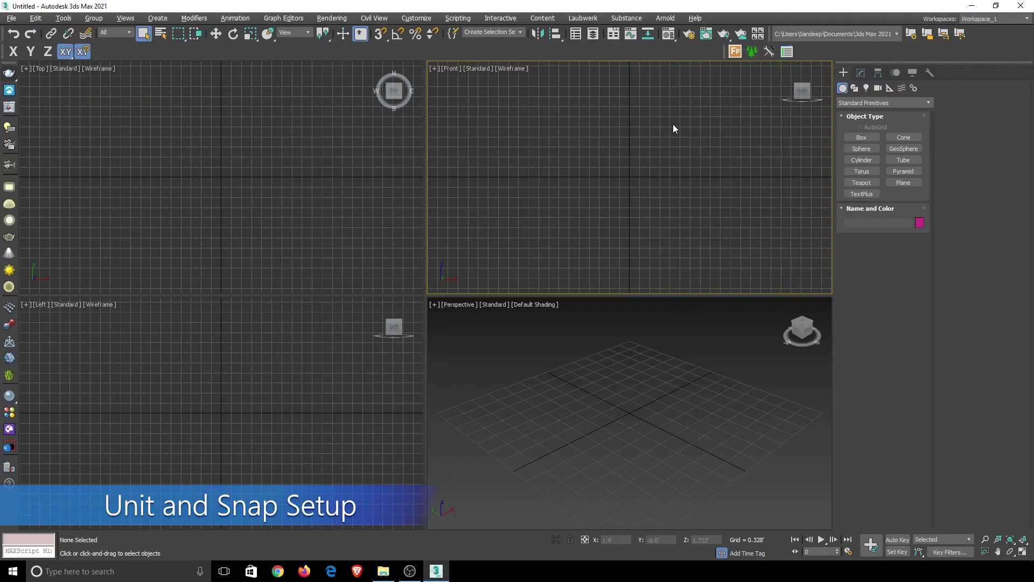
Review the scene unit settings (metric and US standard) and the grid and snap settings, then confirm them
click(421, 21)
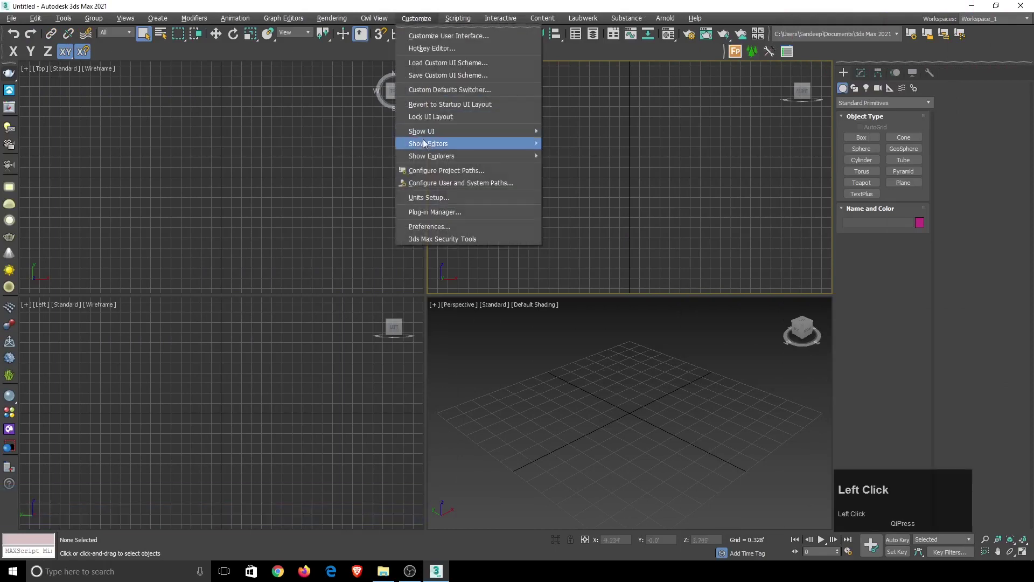
click(427, 200)
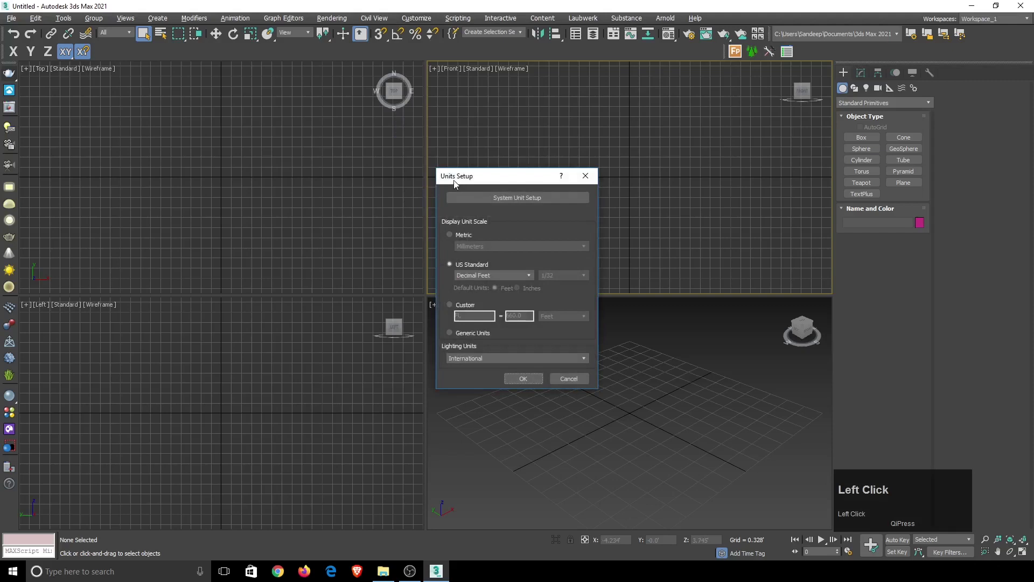
click(456, 239)
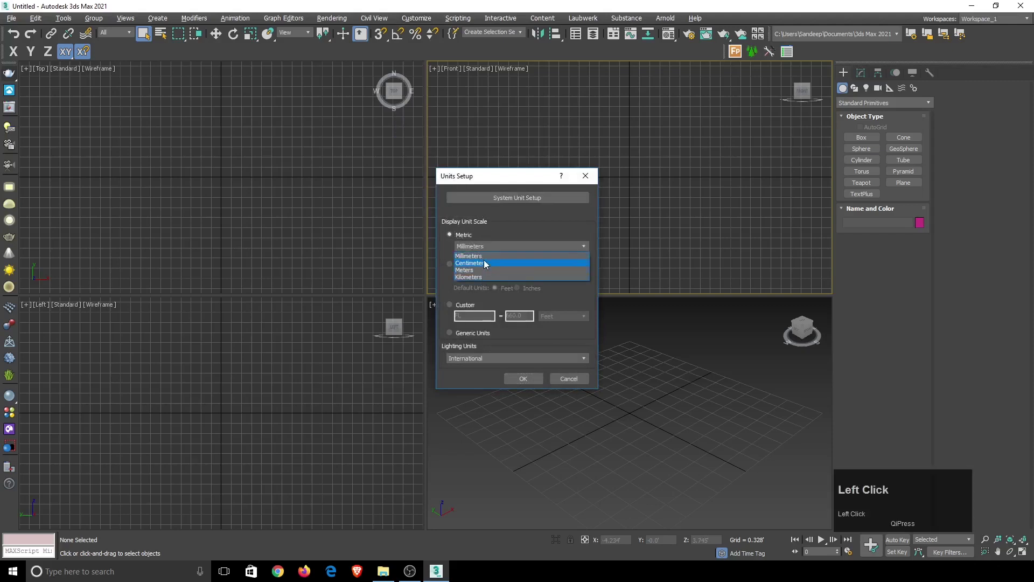
click(476, 238)
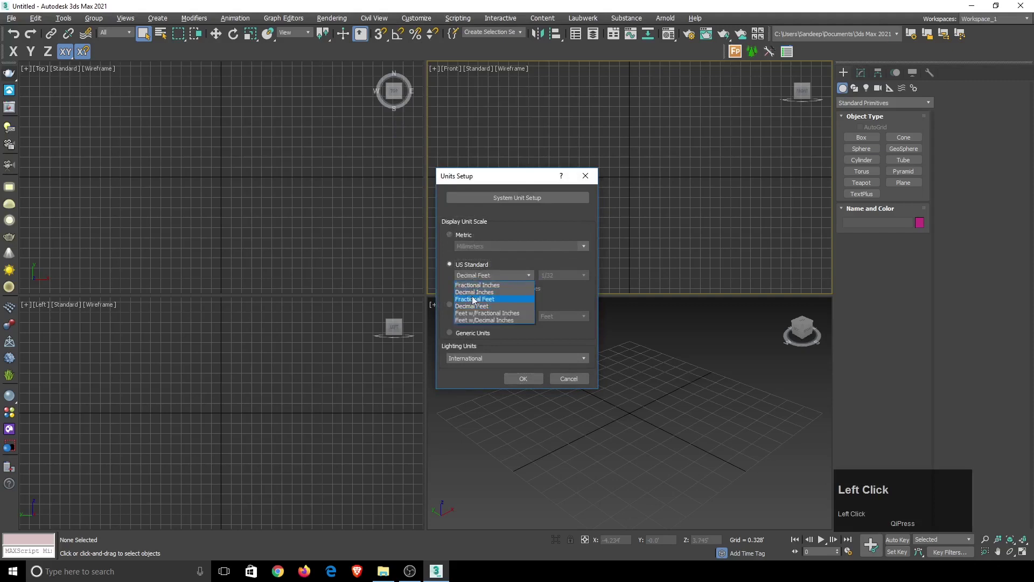
click(478, 269)
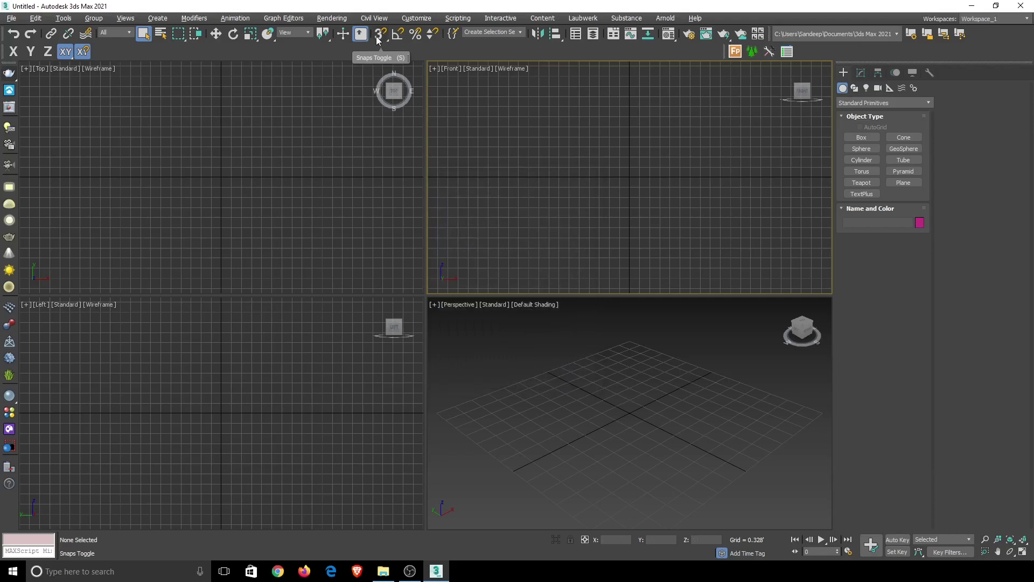
right_click(380, 41)
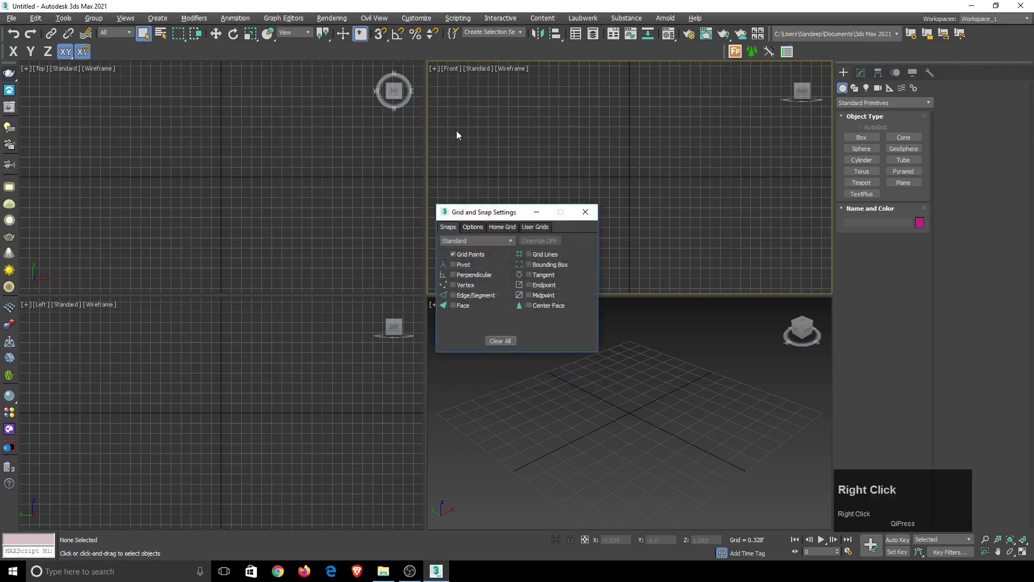
click(458, 257)
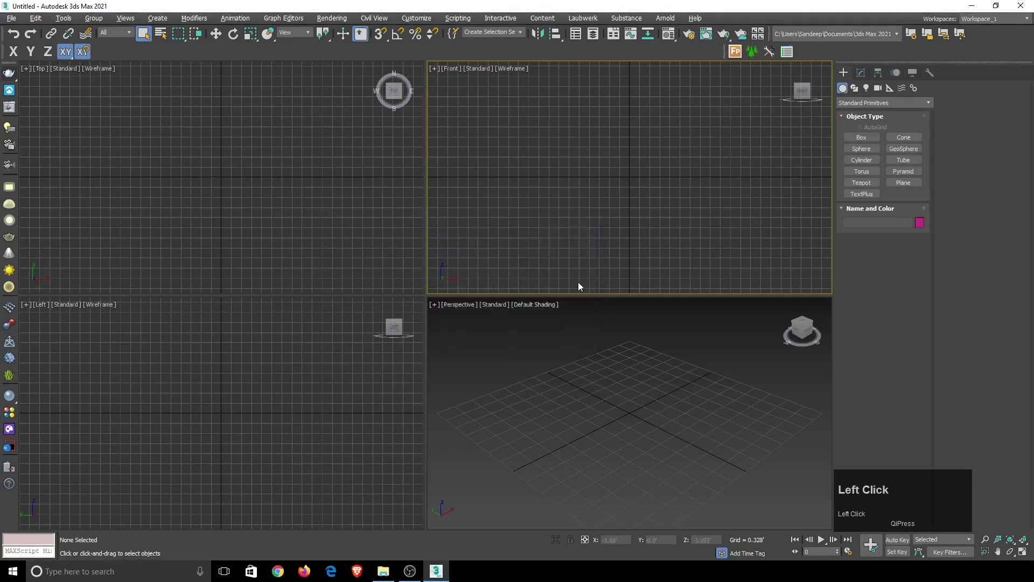
Create a teapot in the Perspective view and set its radius to 1
click(611, 367)
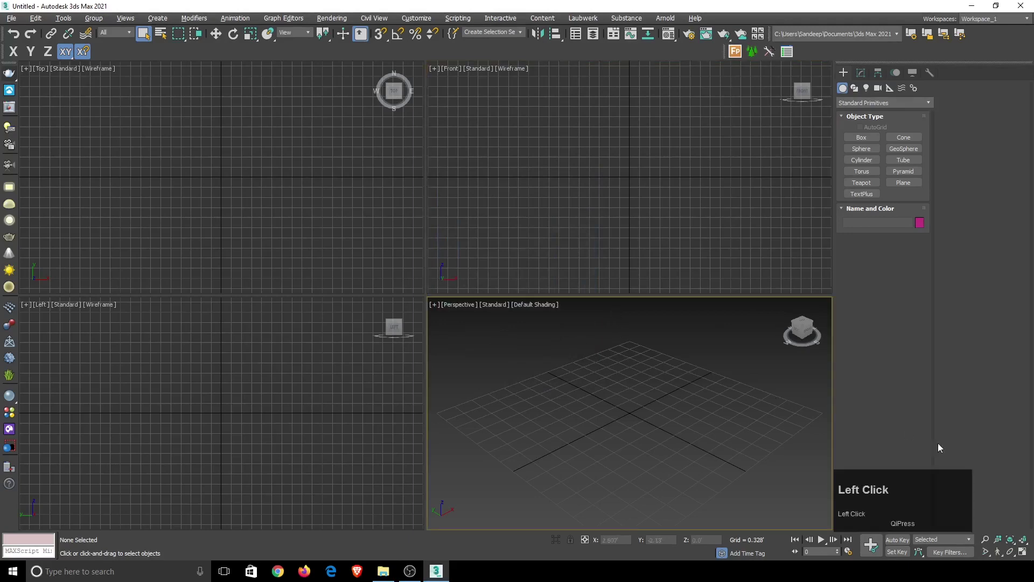
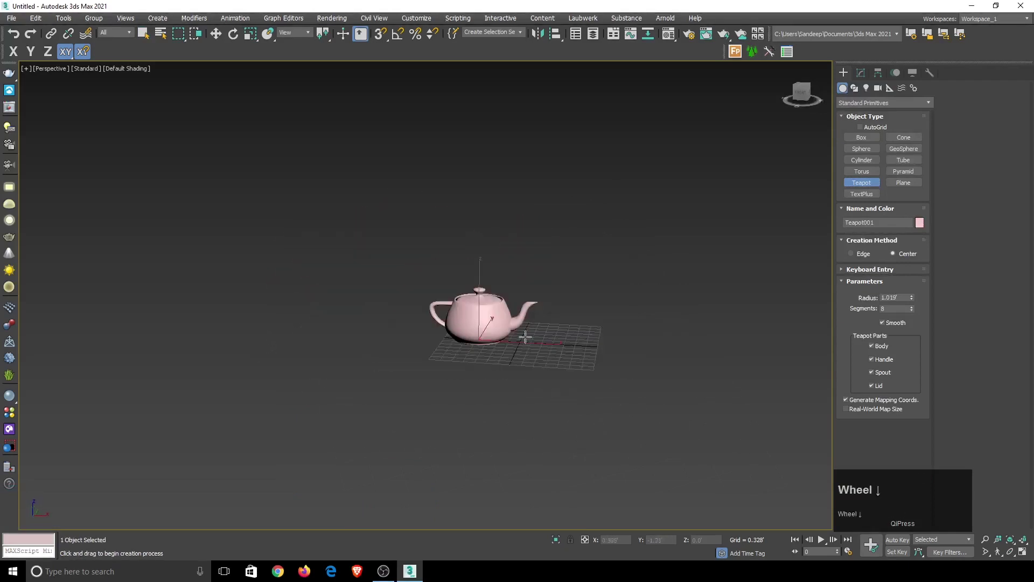
scroll(down, 3)
click(866, 72)
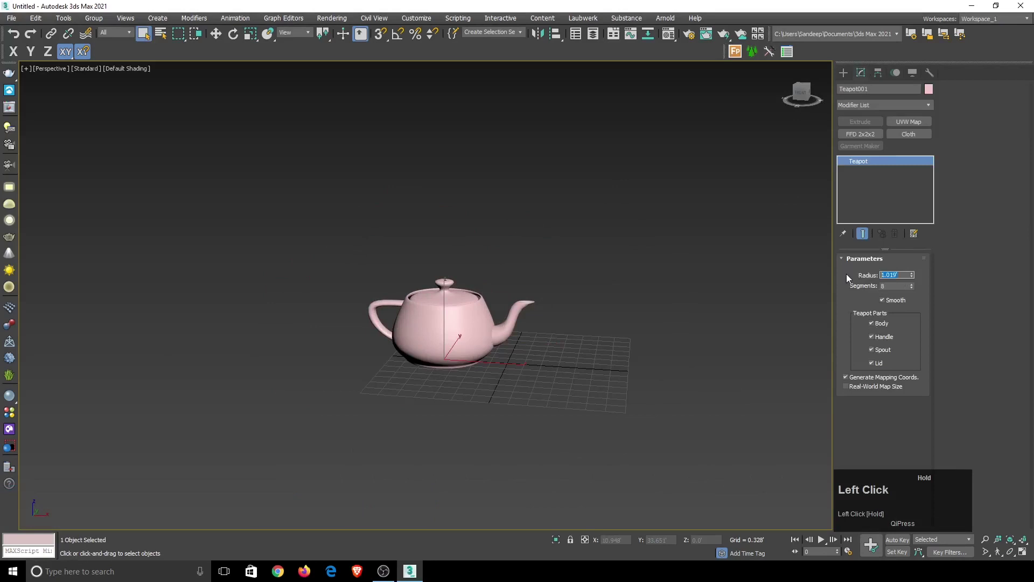
key(1)
key(Return)
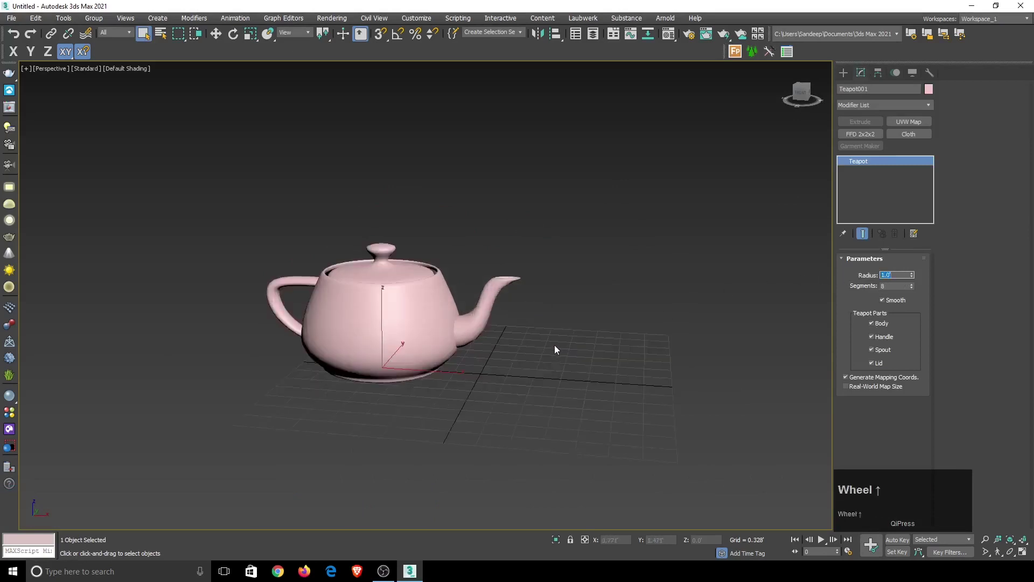
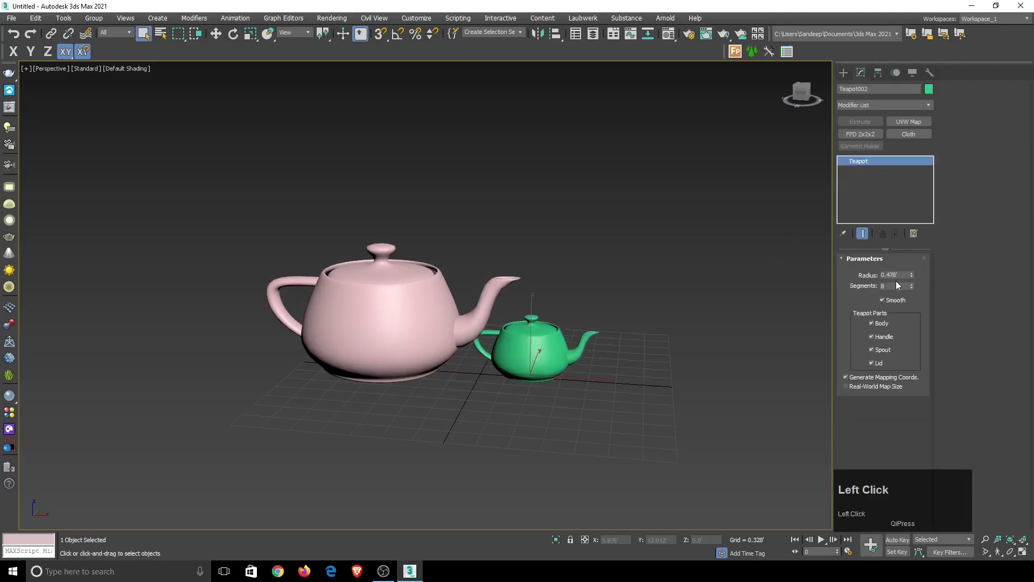
Set the green teapot's radius to 0.5' and remove its spout
key(0)
key(Return)
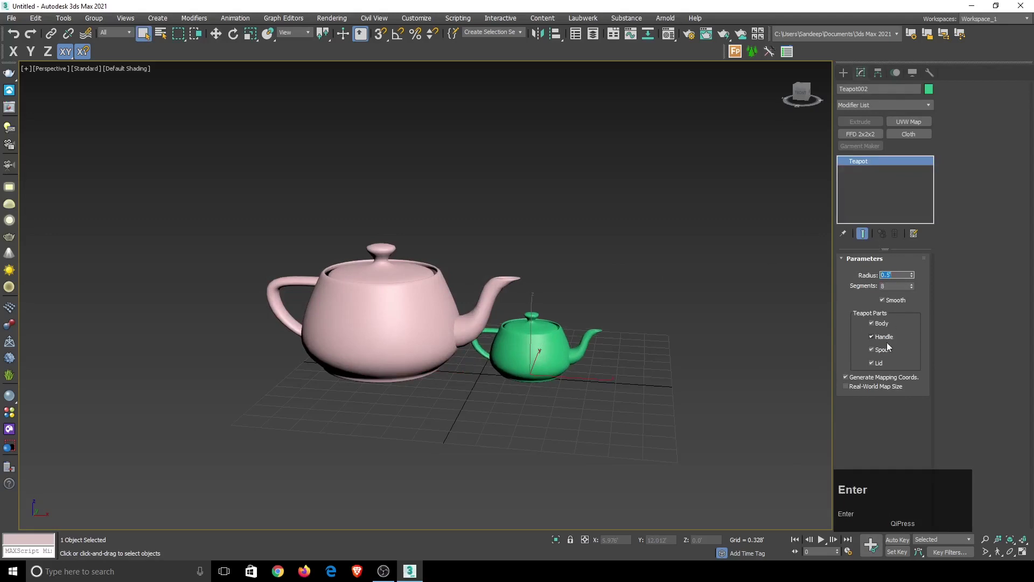
click(876, 366)
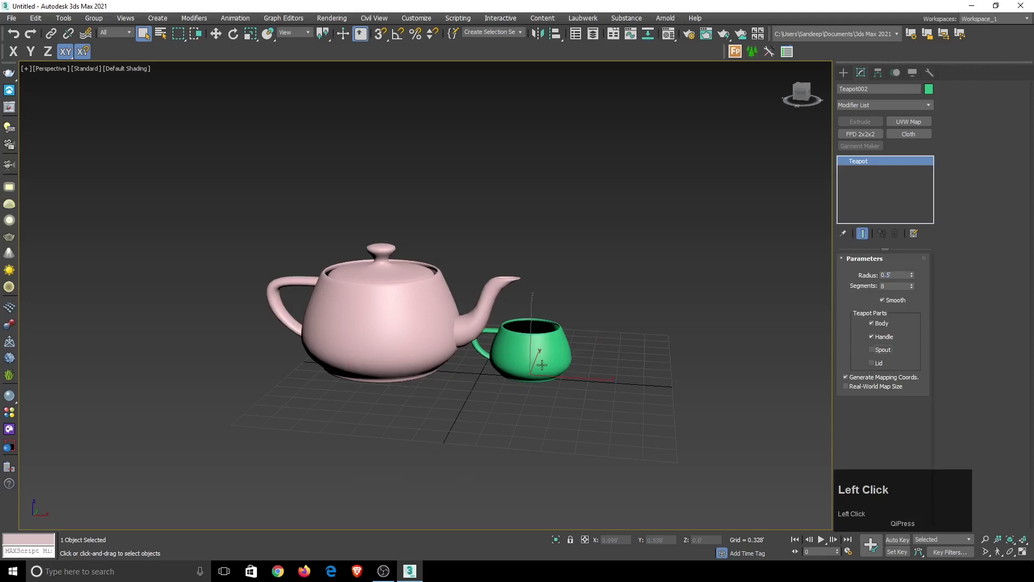
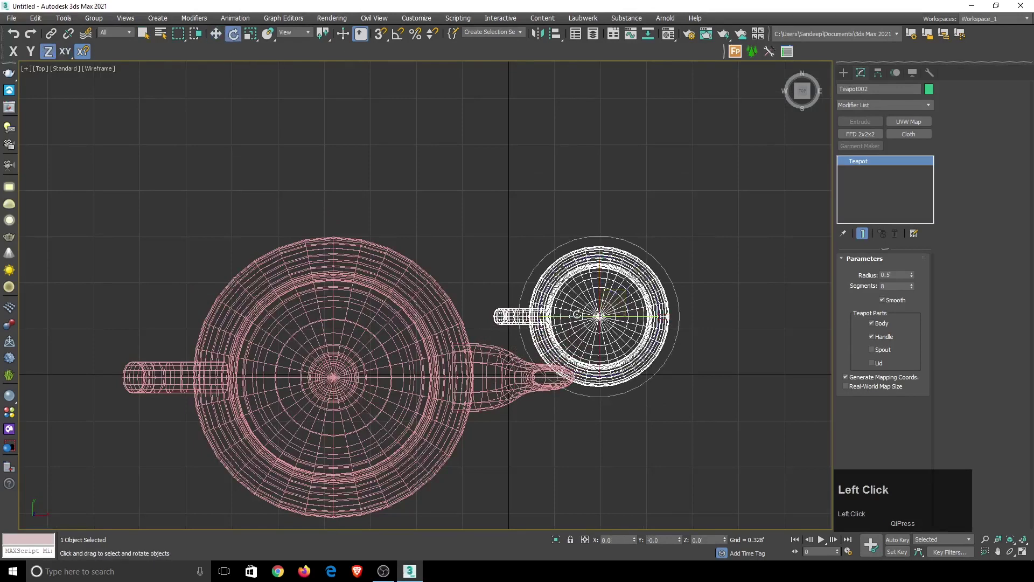
Clone the green cup as an instance and move the copy below the original
scroll(down, 3)
click(219, 31)
scroll(down, 3)
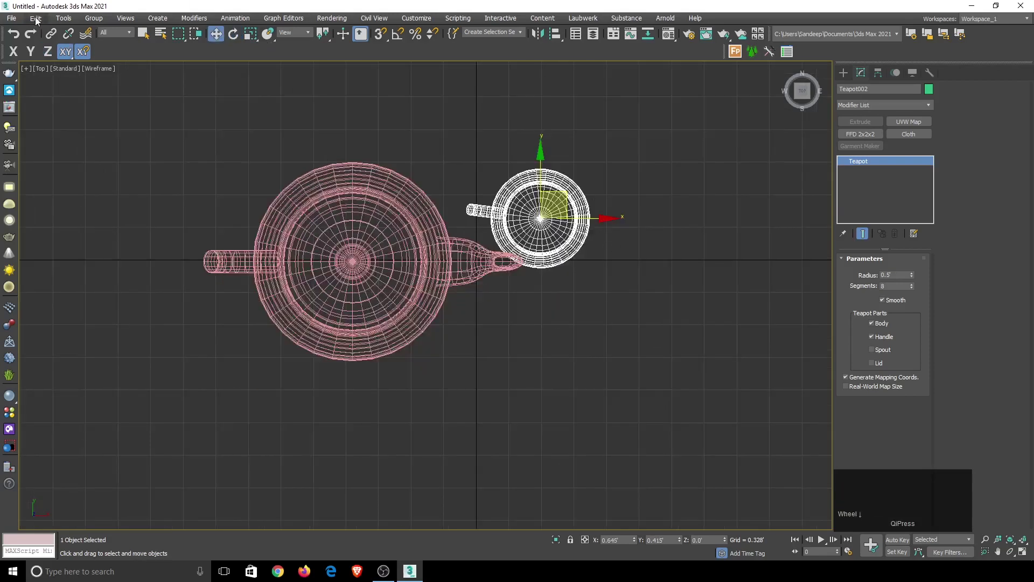
click(37, 20)
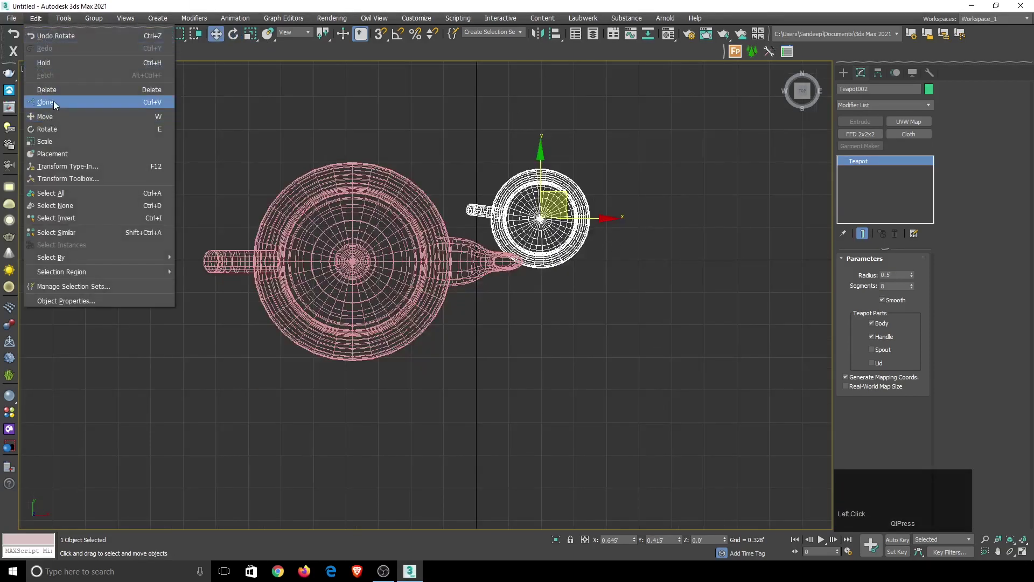
click(56, 104)
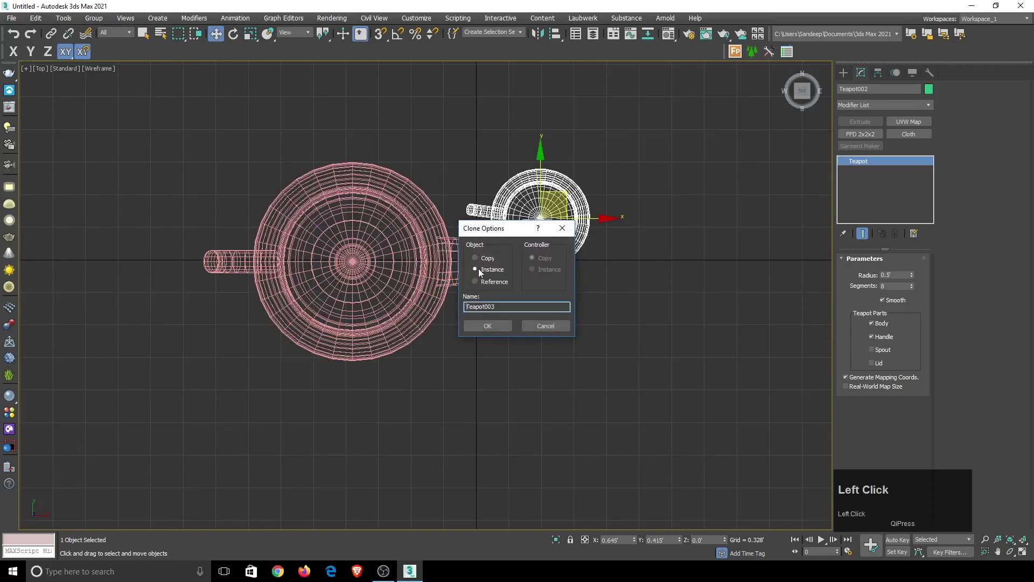
drag(488, 328, 239, 34)
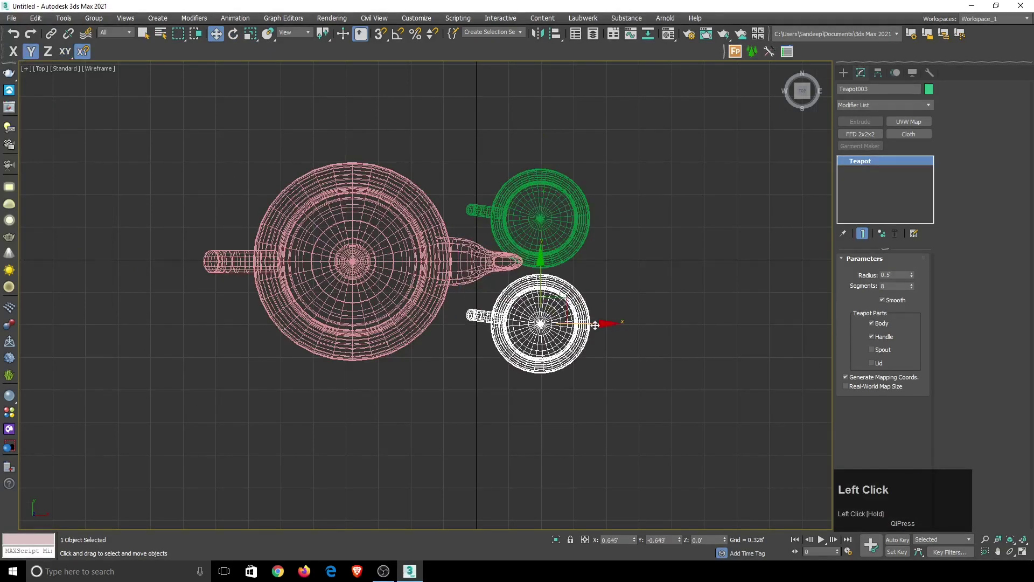
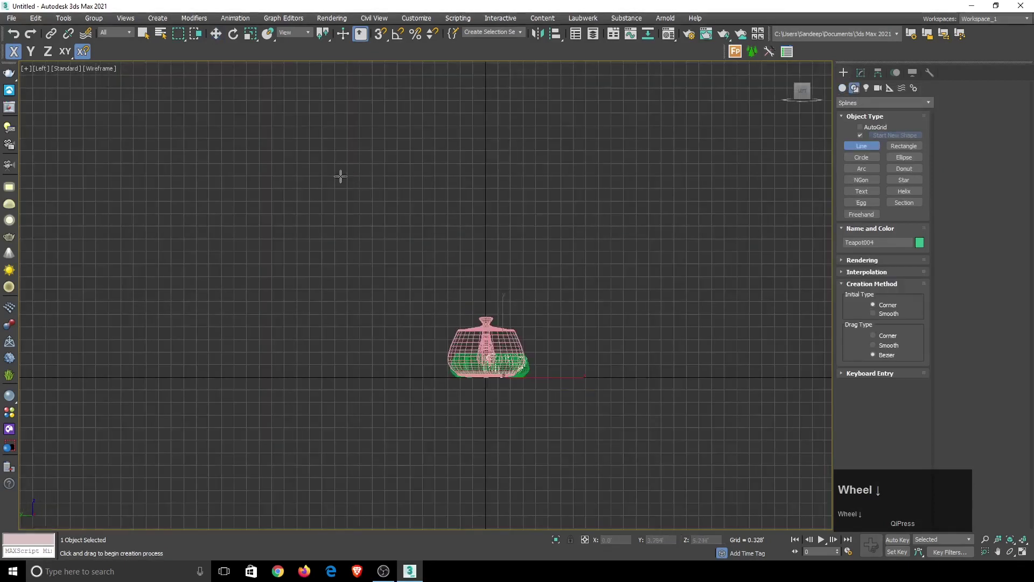
Draw a line in the side view and go to its vertex sub-object level
click(355, 154)
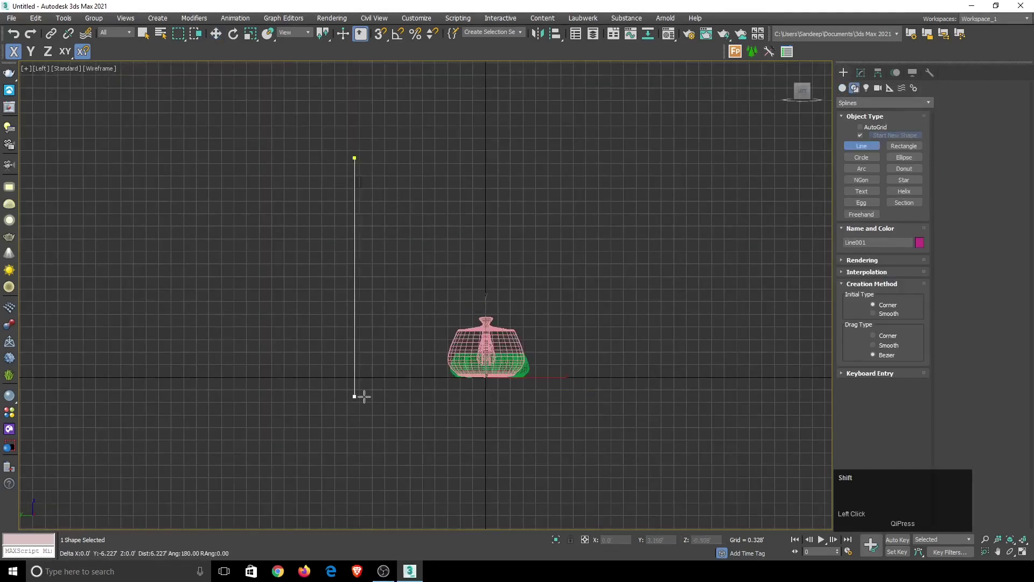
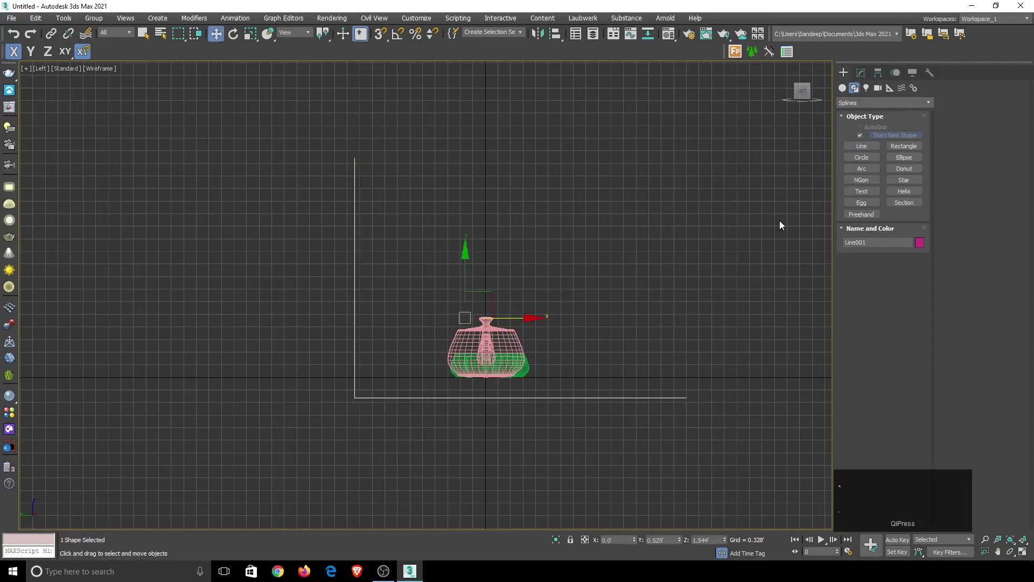
click(862, 73)
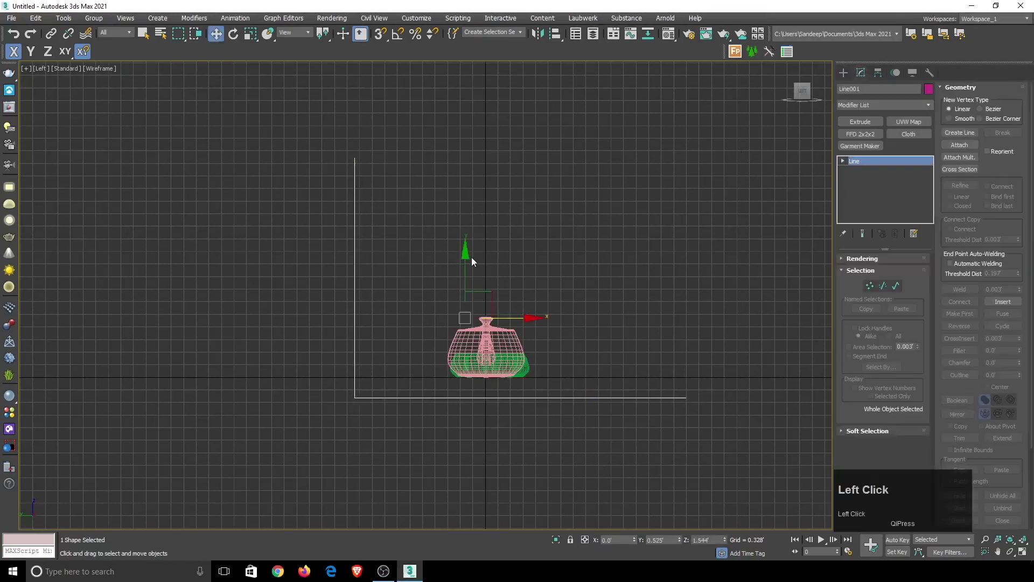
scroll(up, 3)
click(844, 160)
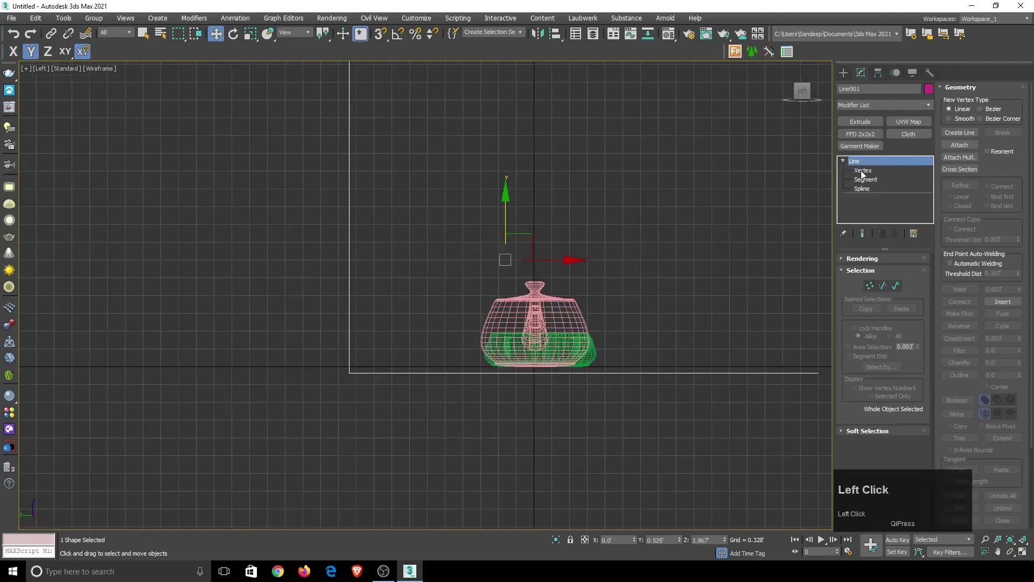
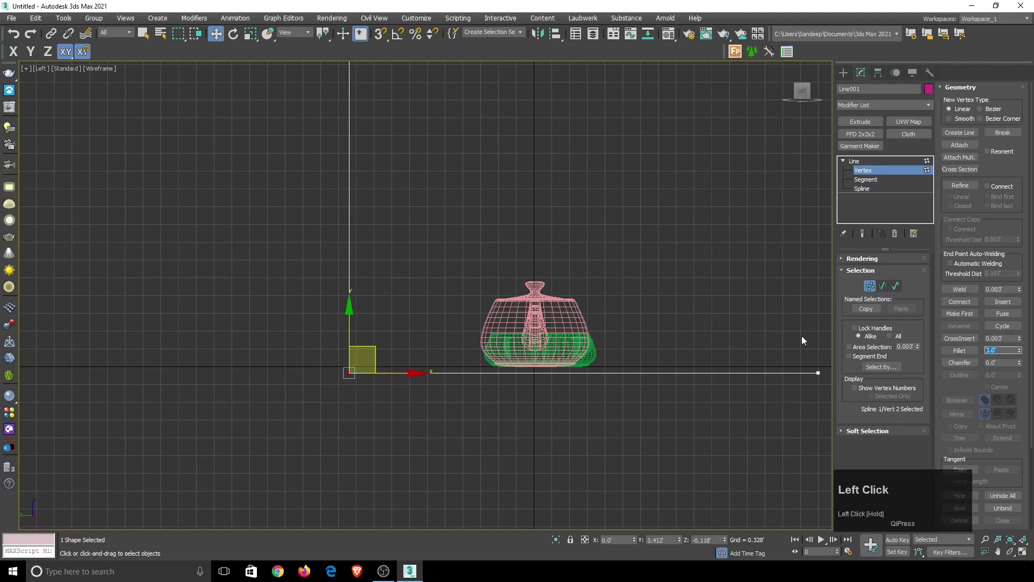
Fillet the corner vertex with amount 1 and return to the whole-line level
key(1)
key(Return)
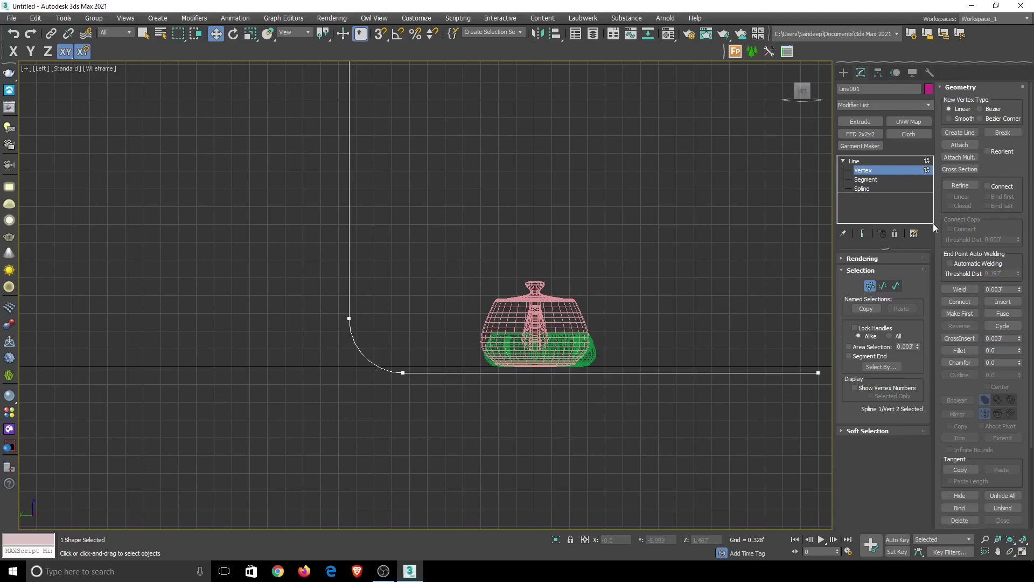
click(855, 160)
scroll(down, 3)
click(506, 296)
scroll(up, 3)
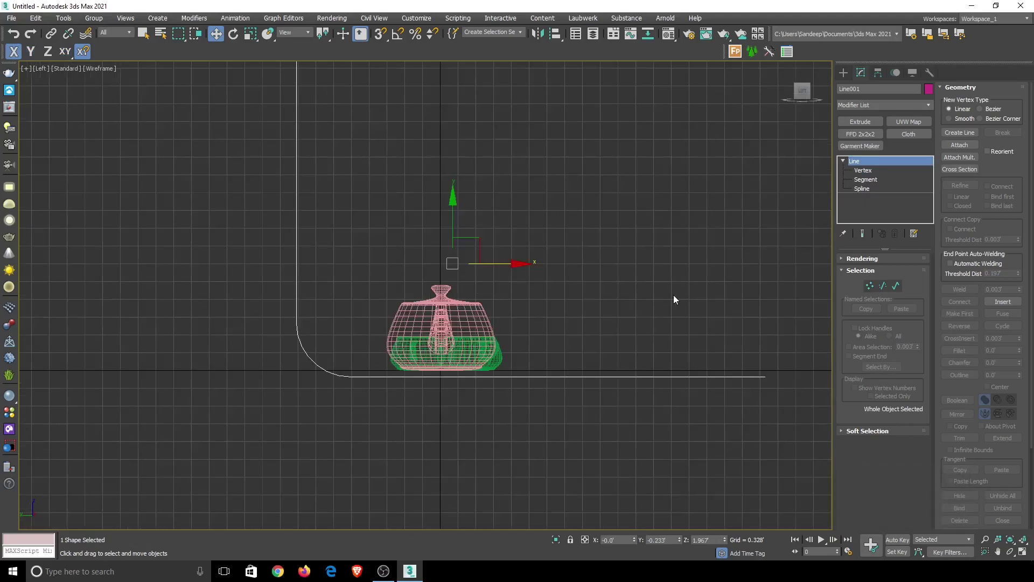
Using Affect Pivot Only, snap the line's pivot onto its bottom edge
click(883, 70)
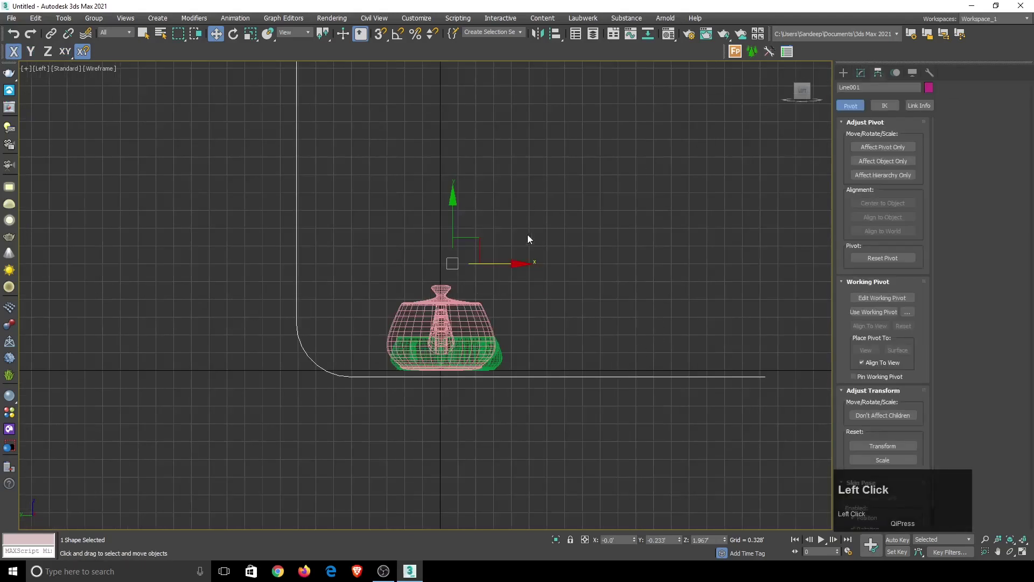
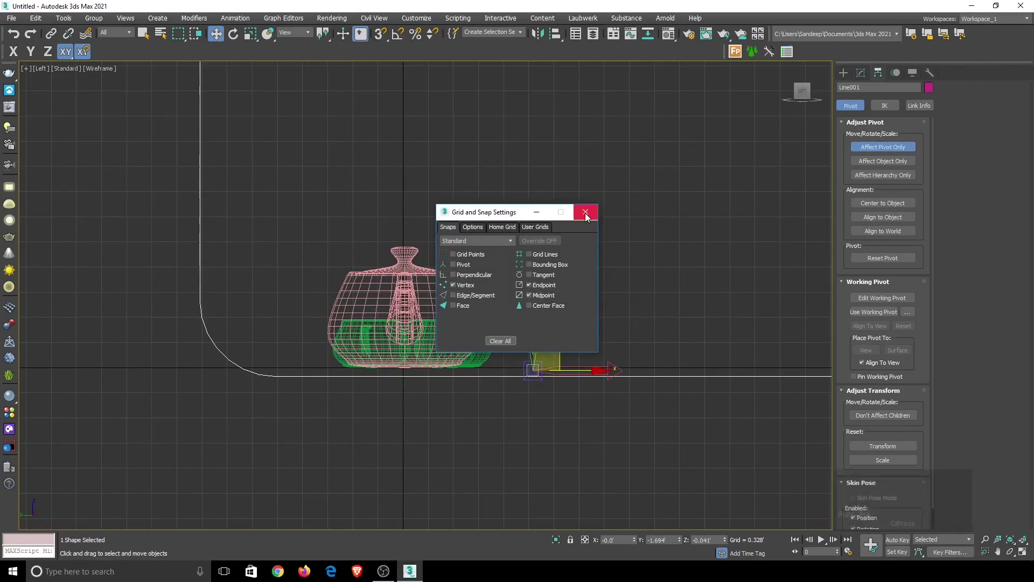
drag(587, 217, 881, 184)
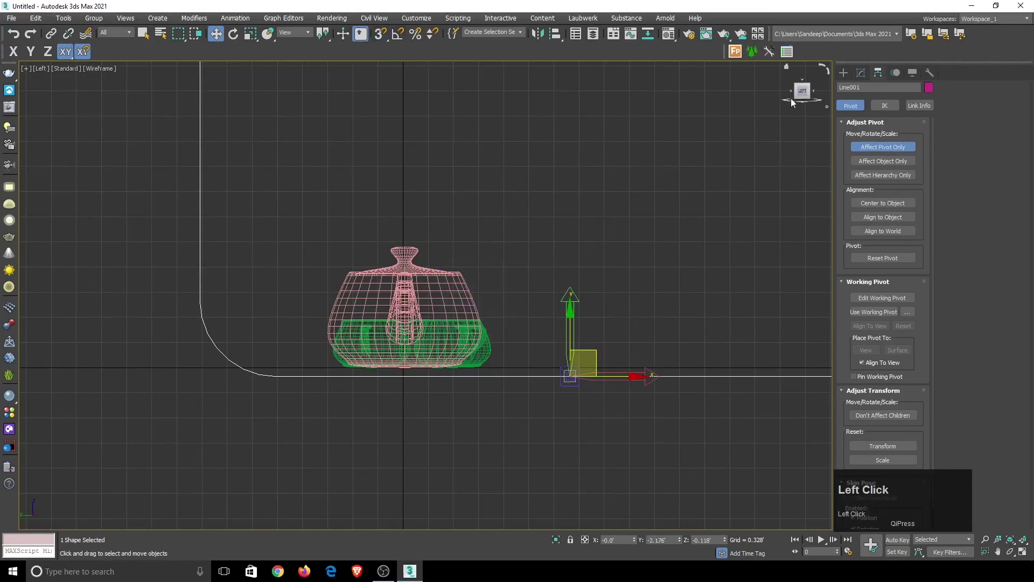
click(890, 151)
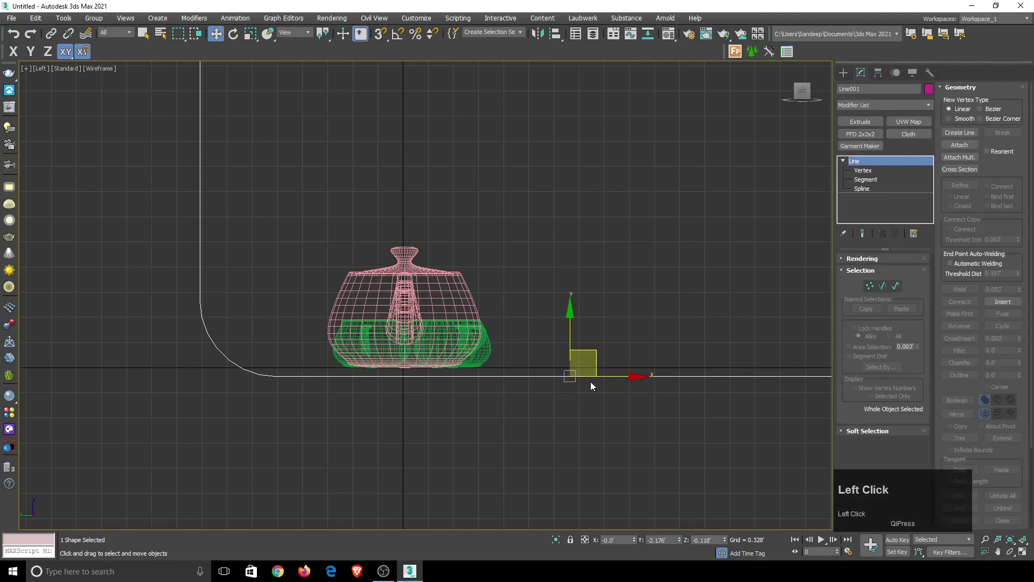
Move the line toward the teapot and set its Y coordinate to 0
drag(615, 377, 638, 541)
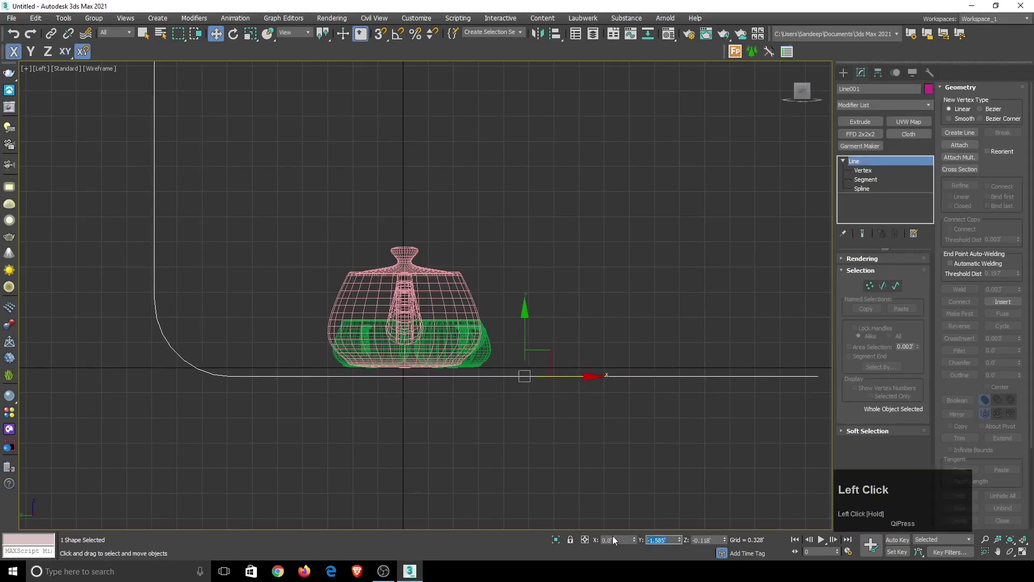
key(0)
key(Return)
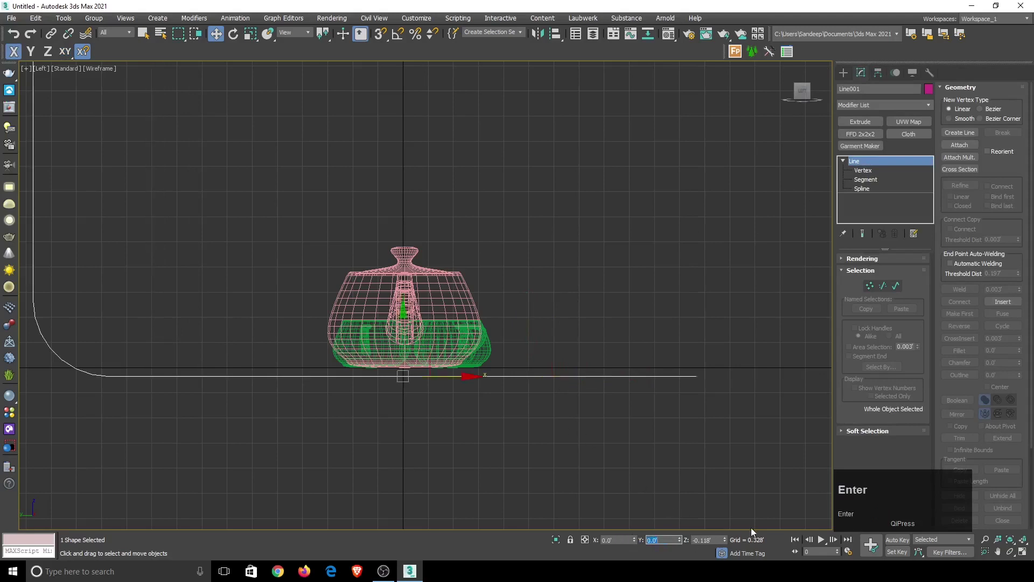
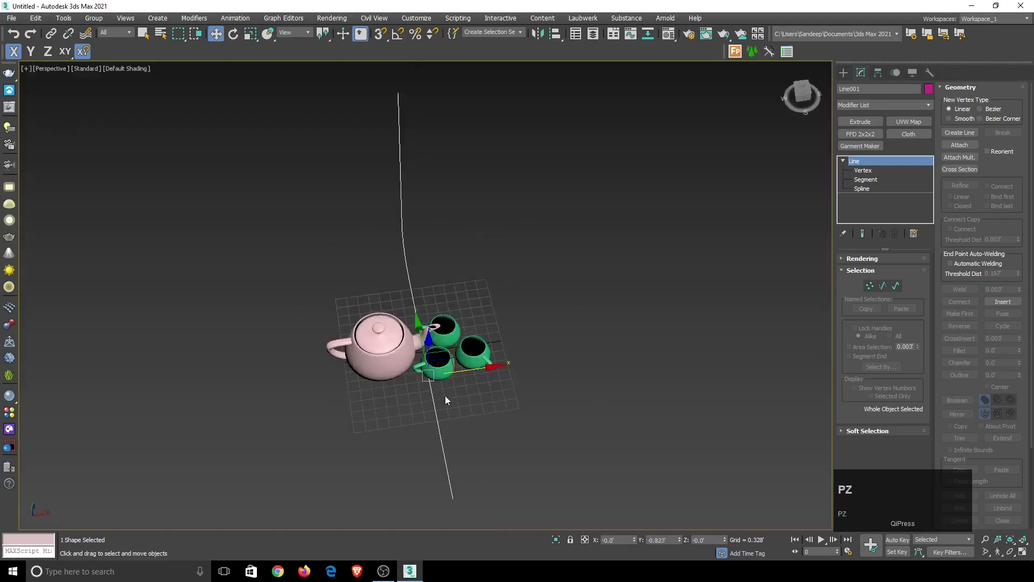
Add an Extrude modifier to the line with an amount of 12
click(887, 111)
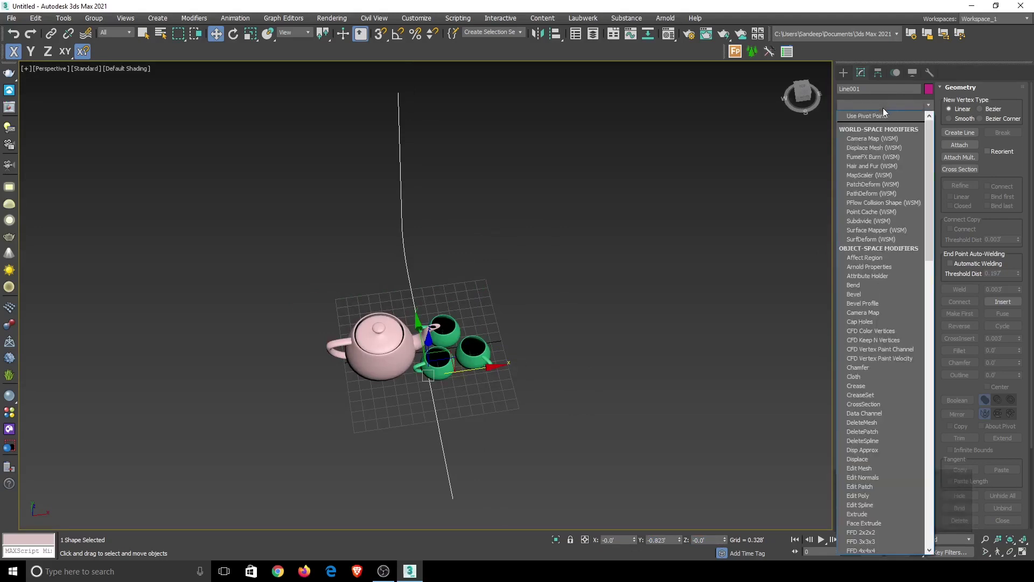
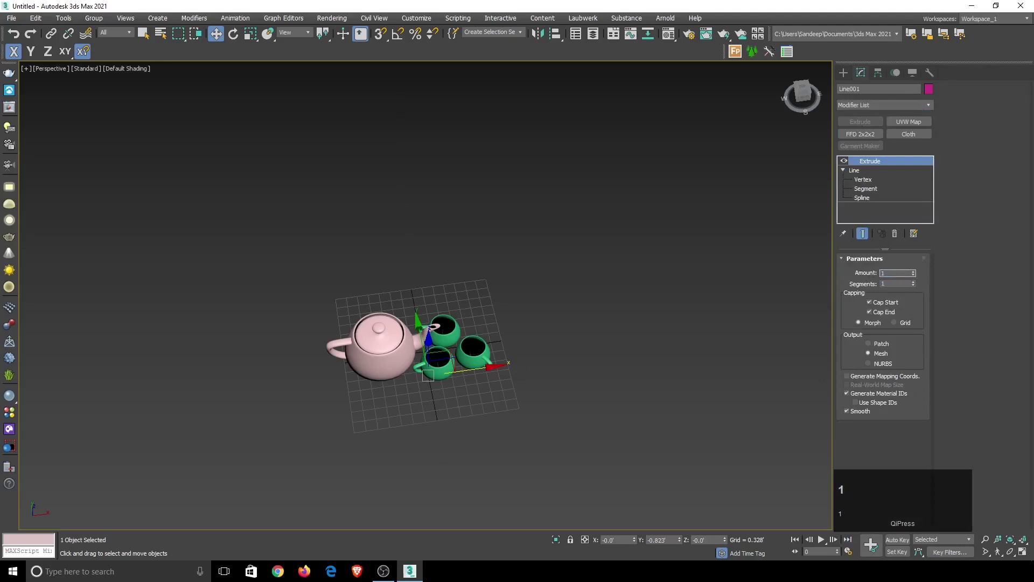
key(Return)
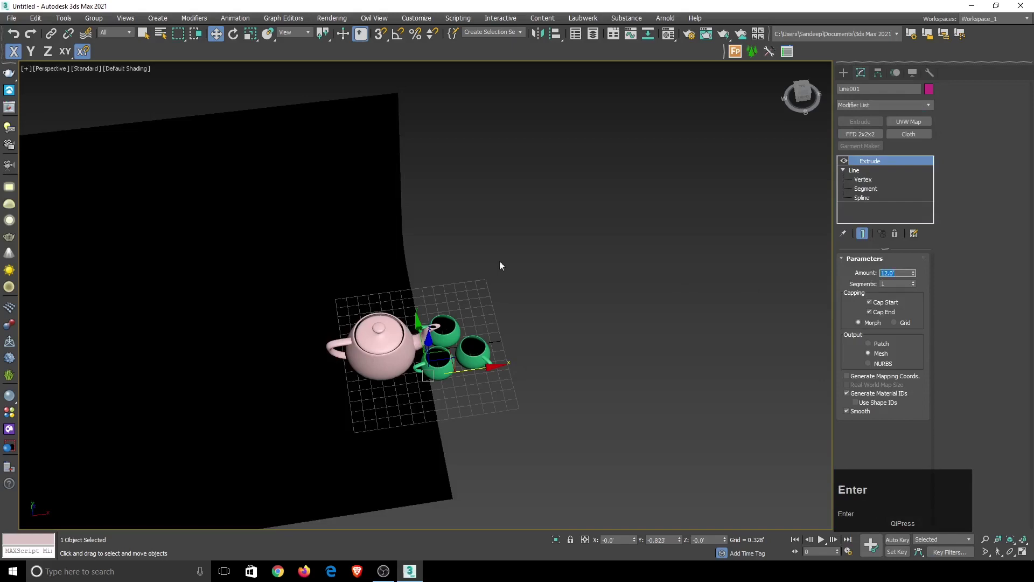
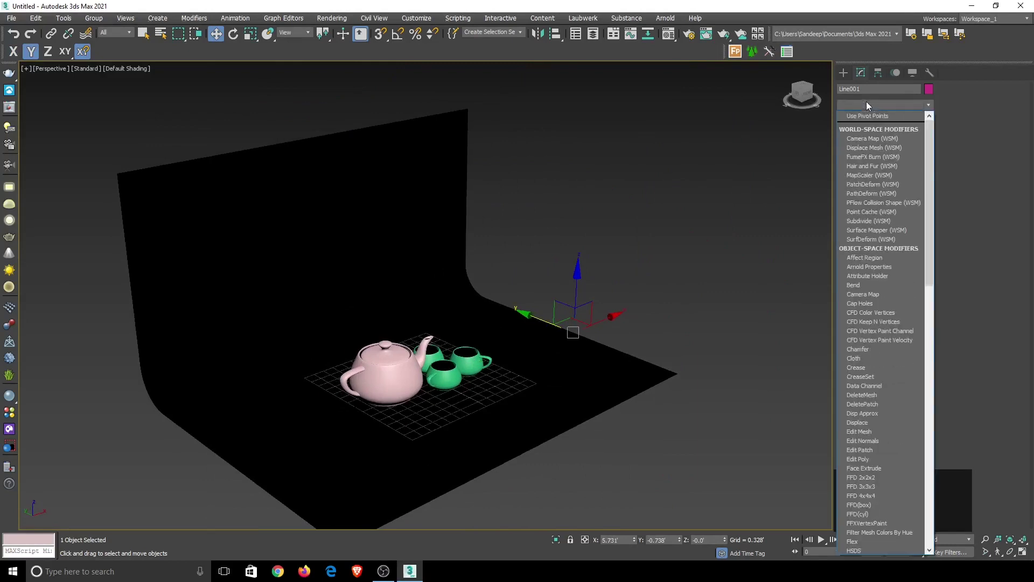
Add a Normal modifier with Flip Normals and orbit toward the teapot
click(865, 128)
drag(492, 355, 701, 379)
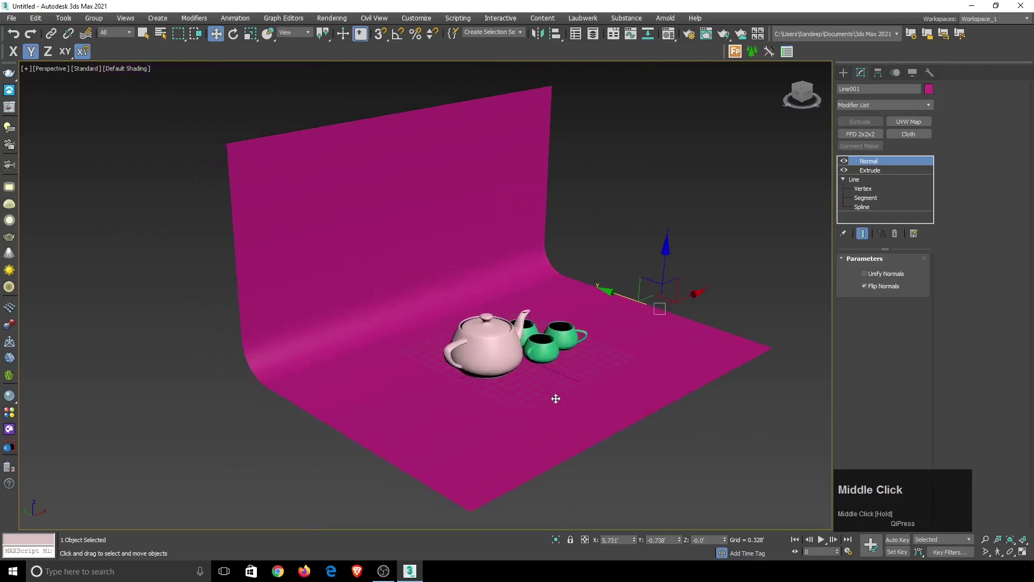
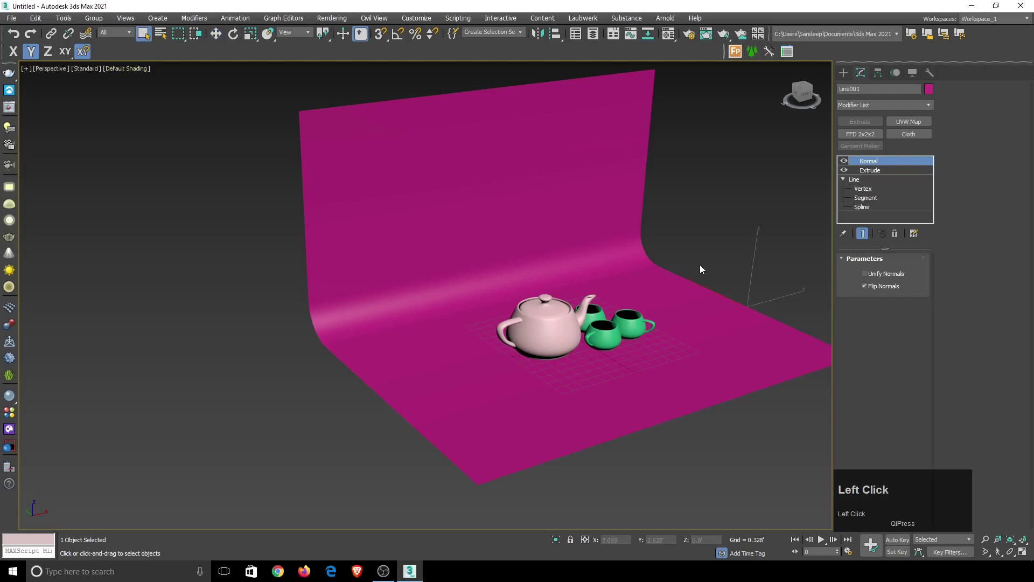
scroll(up, 3)
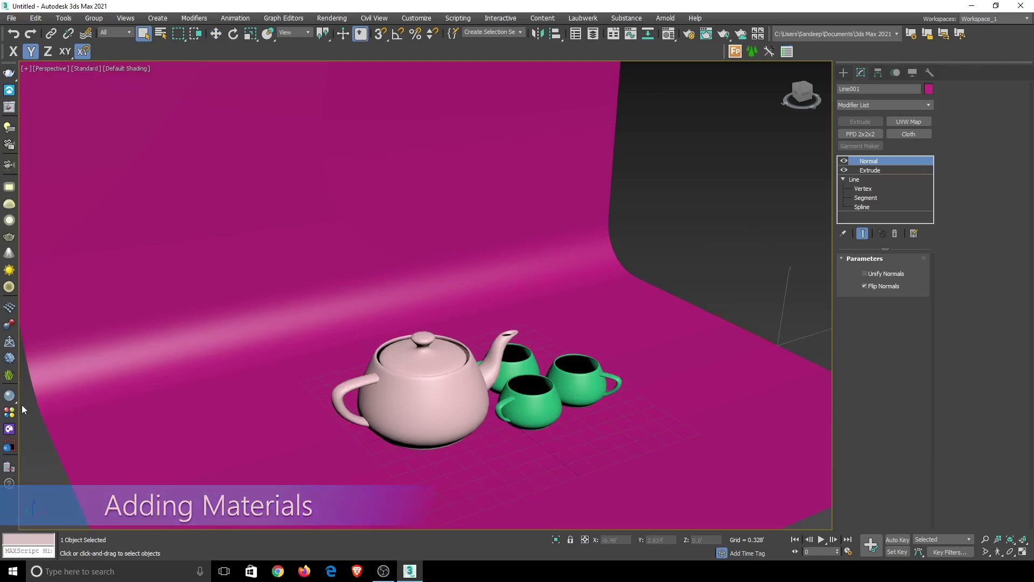
Answer No to the V-Ray renderer prompt and show Assign Renderer in Render Setup
click(17, 396)
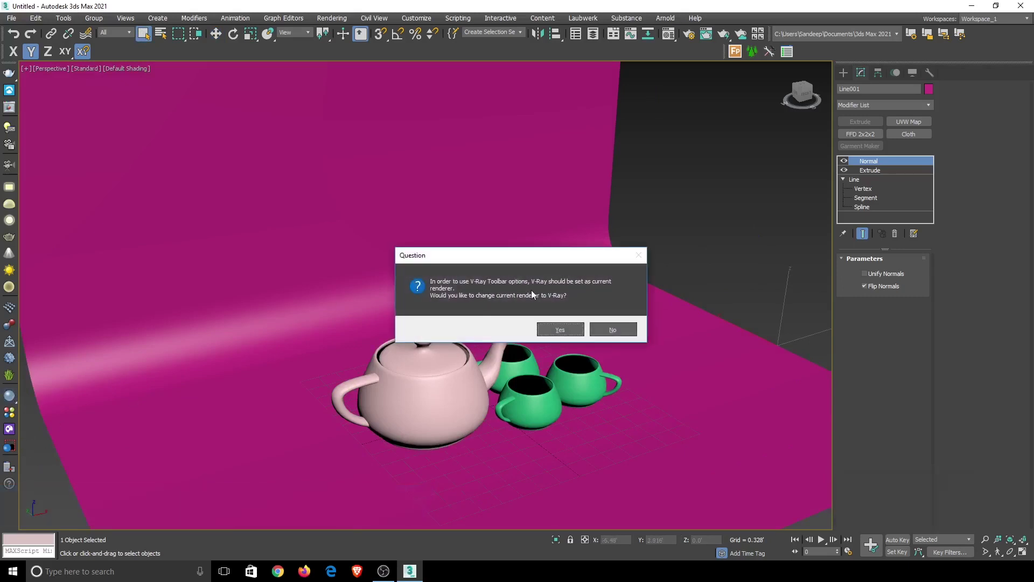
click(626, 340)
click(690, 41)
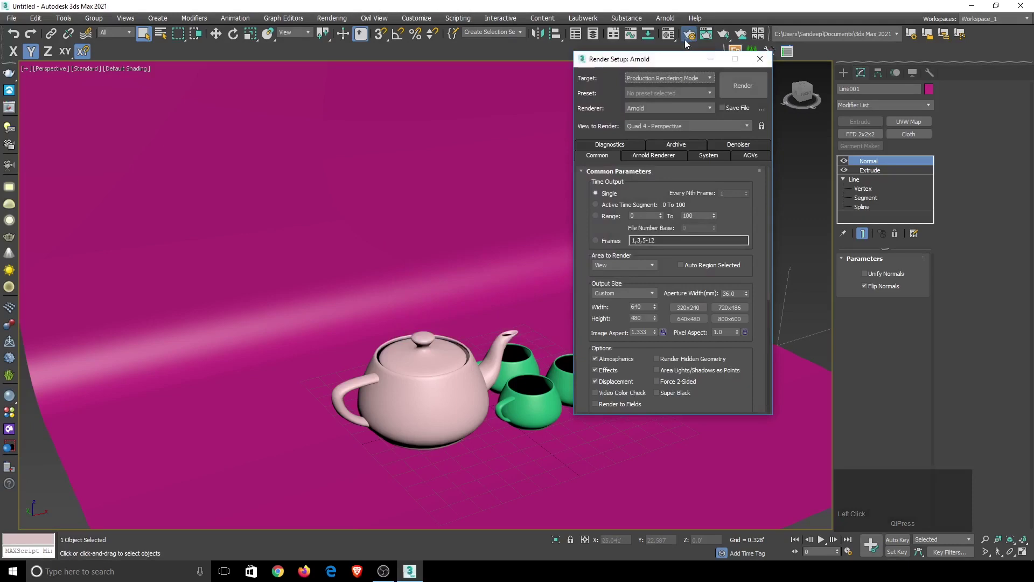
drag(649, 112, 671, 363)
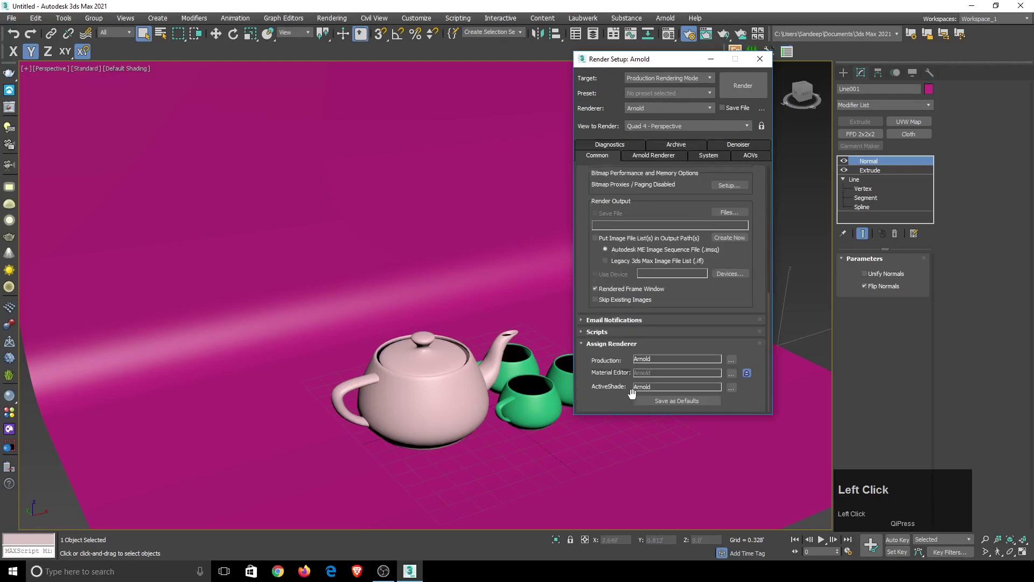
Assign V-Ray 5 as the production renderer and close Render Setup
click(732, 365)
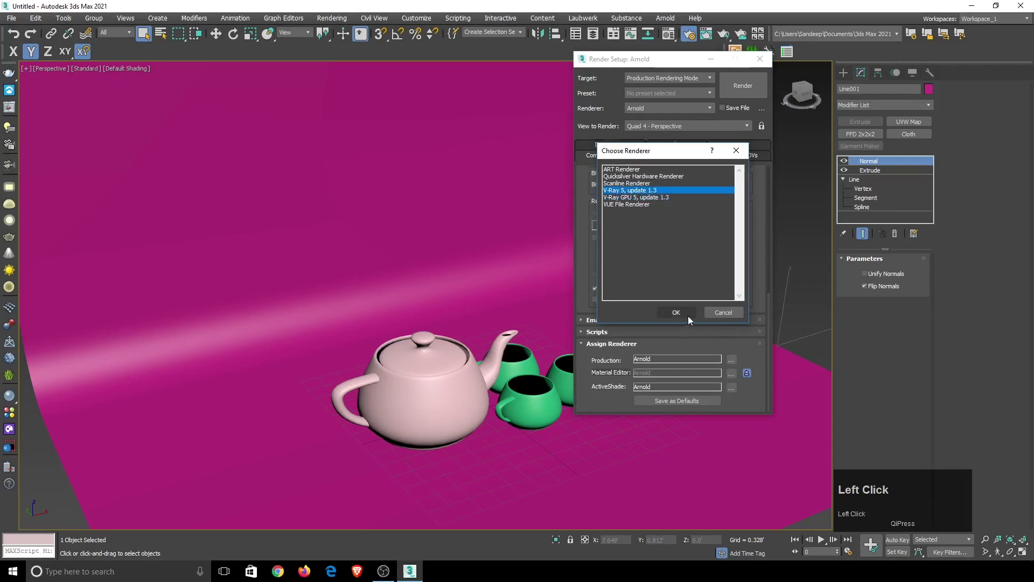
click(691, 316)
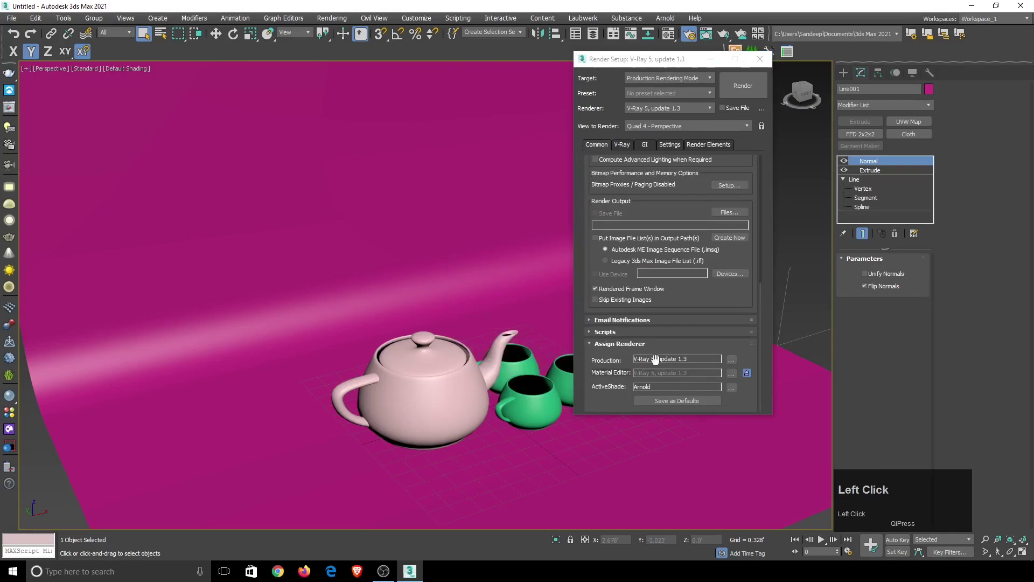
click(733, 392)
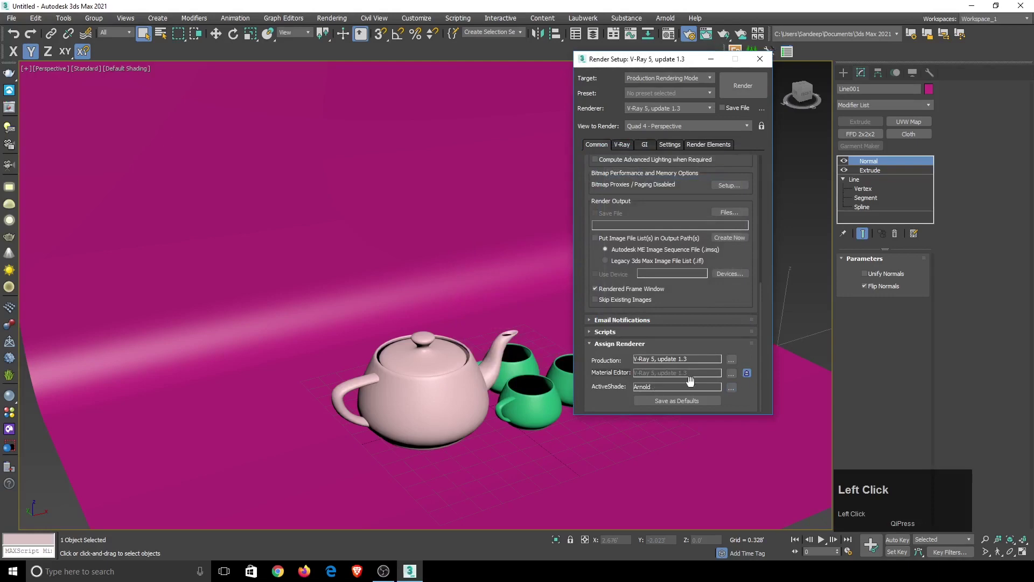
drag(767, 62, 11, 398)
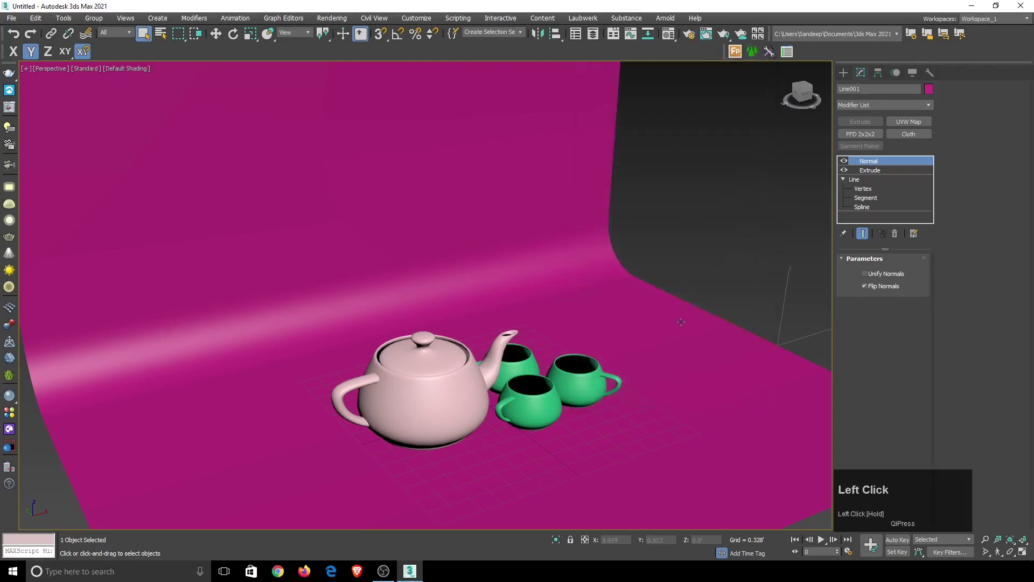
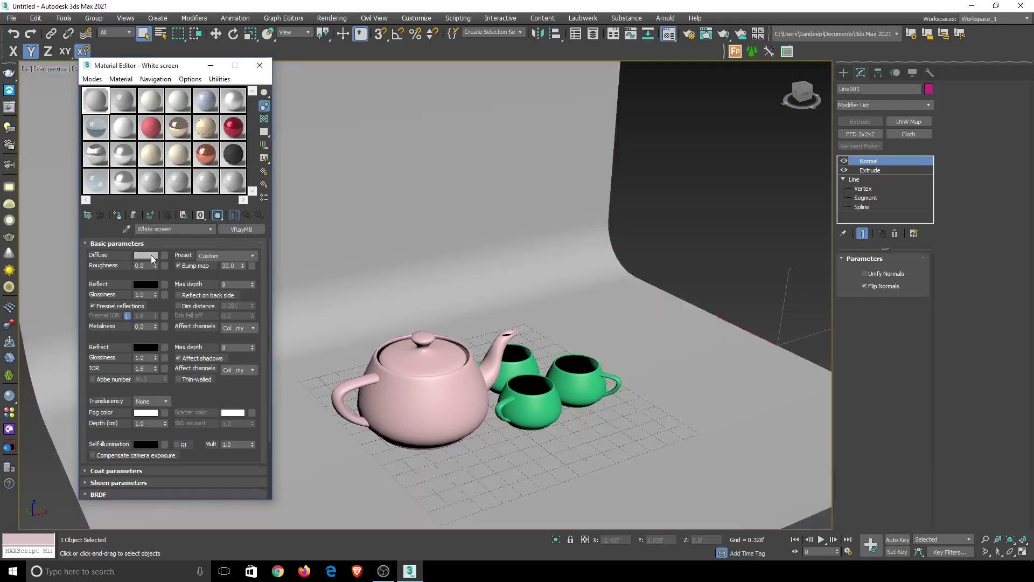
Set the White screen material's diffuse colour value to 245
click(153, 258)
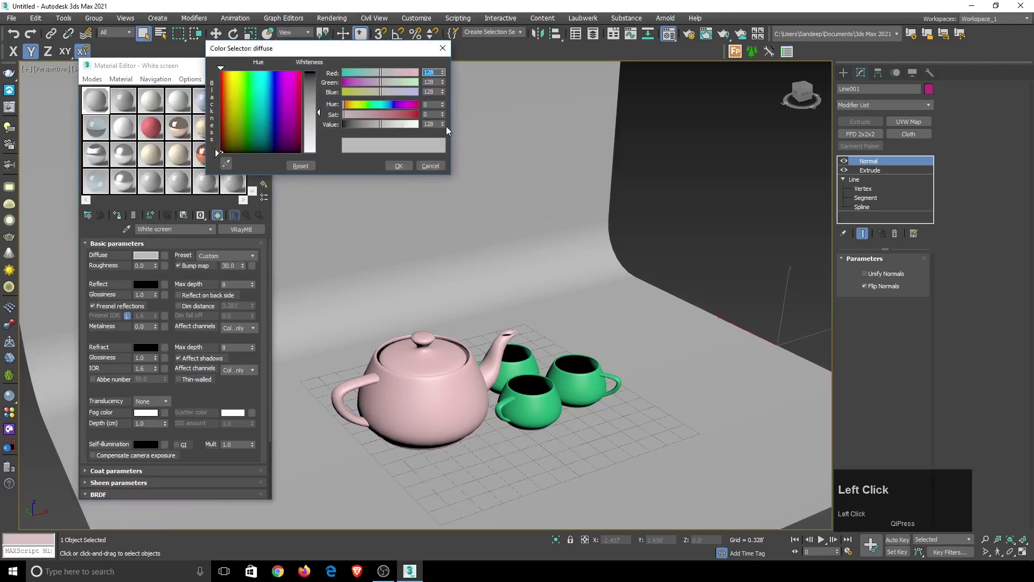
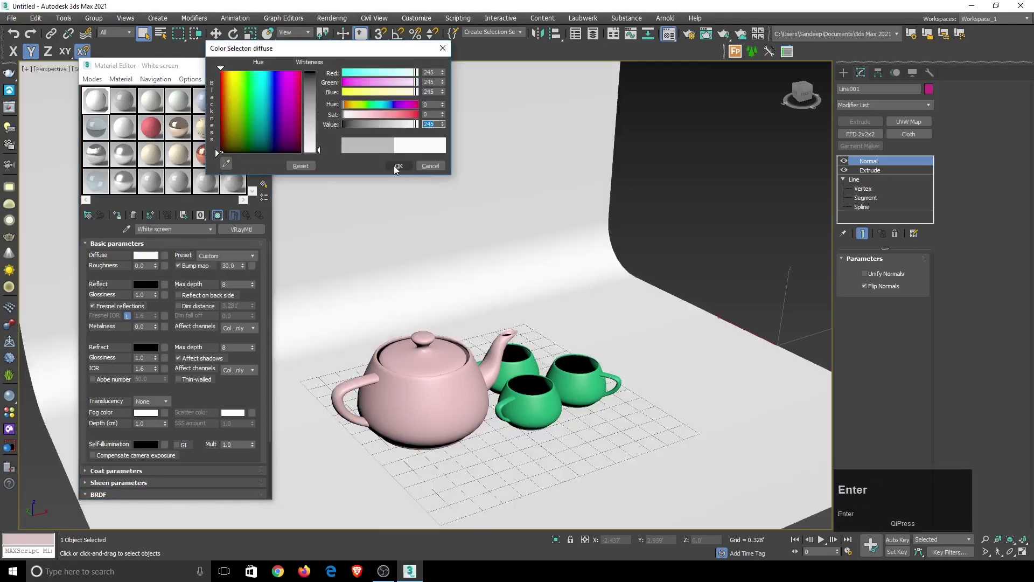
click(397, 170)
scroll(down, 3)
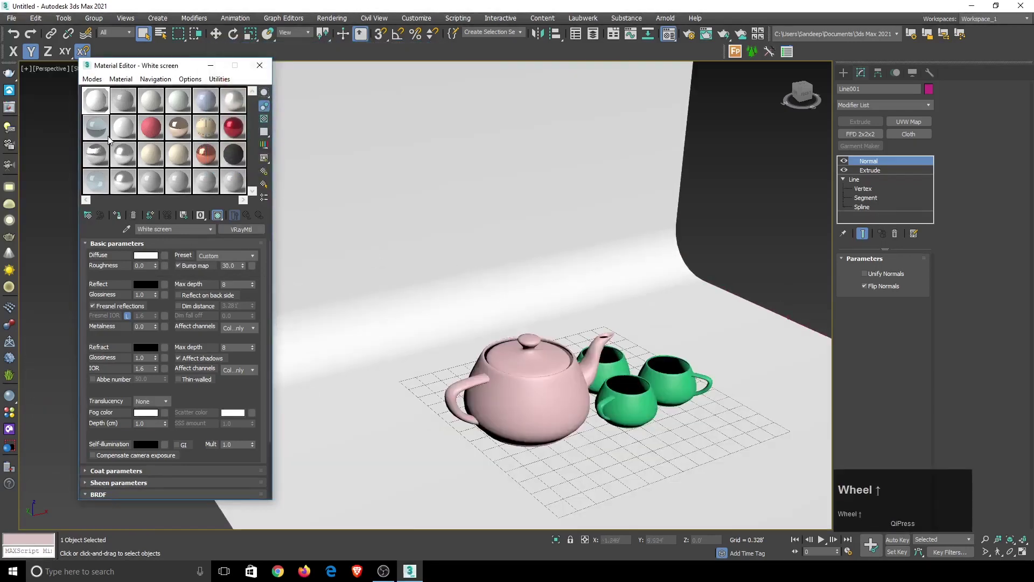
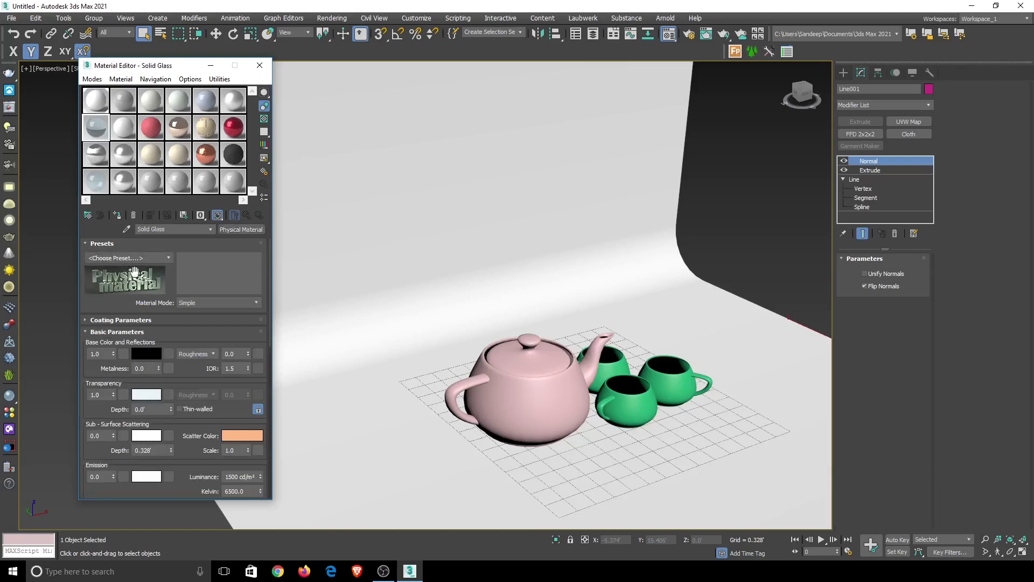
Assign the Teapot VRayMtl to the teapot with 245-white diffuse and reflect colours and adjusted glossiness
click(101, 131)
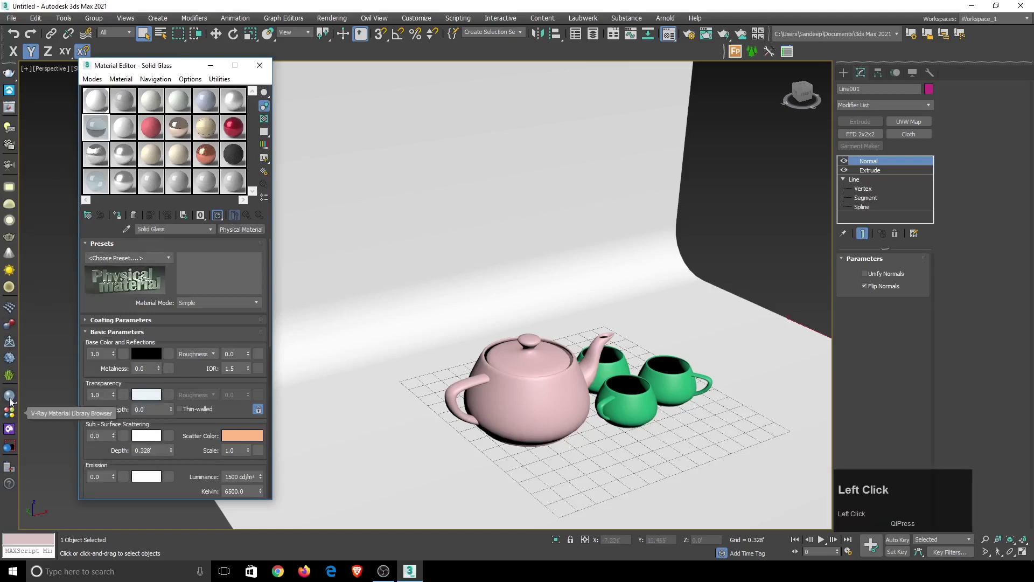
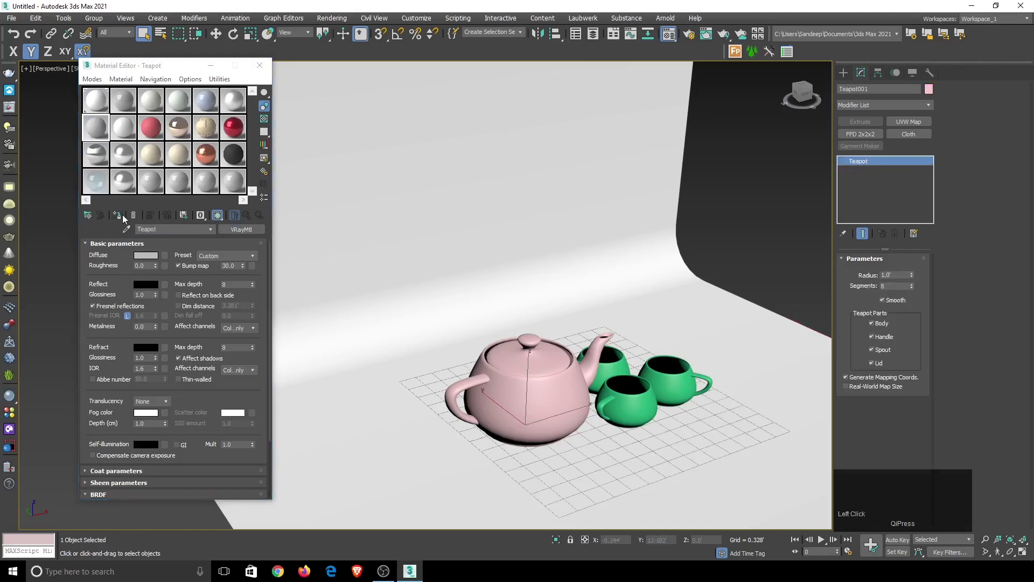
click(124, 220)
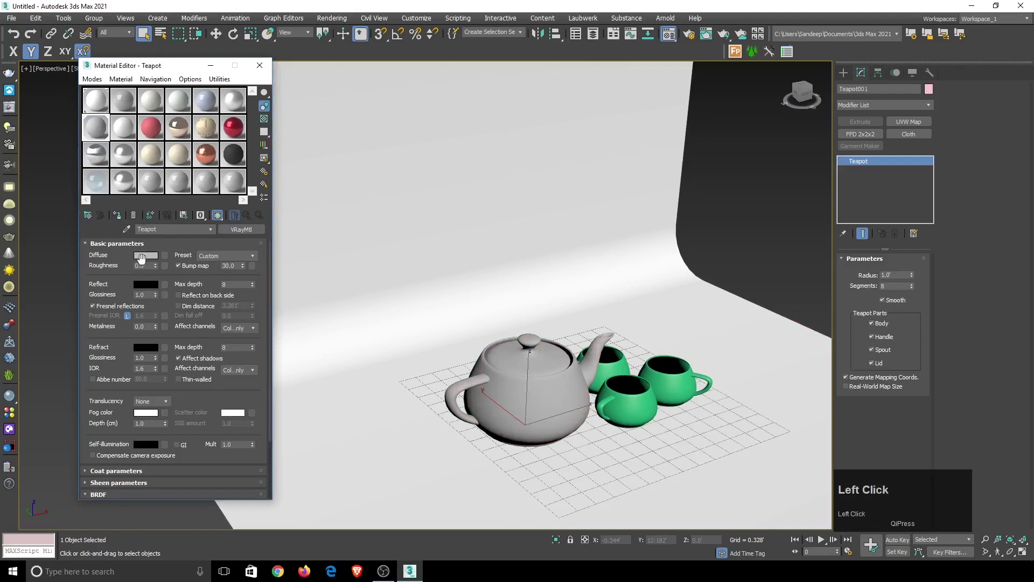
click(144, 260)
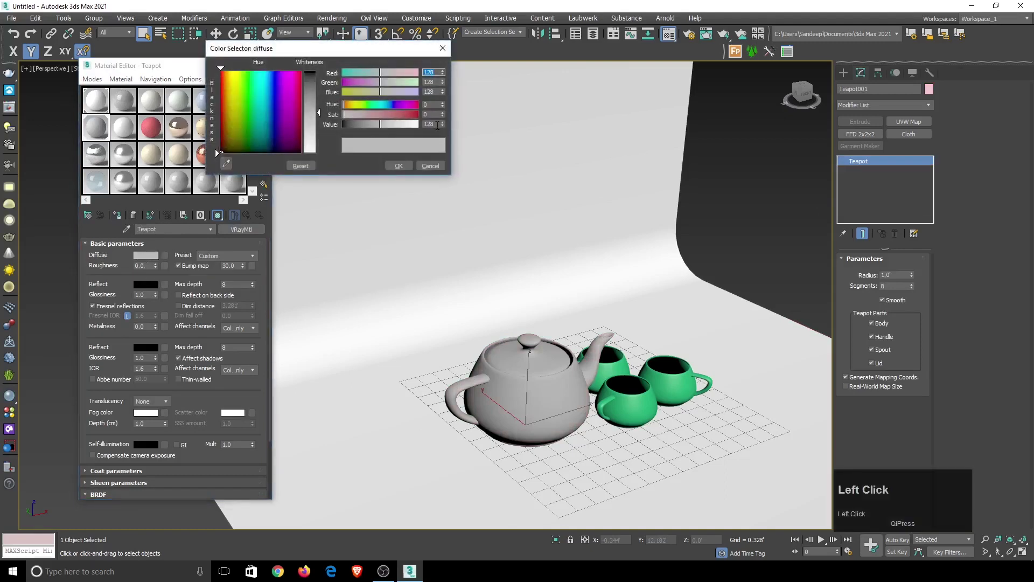
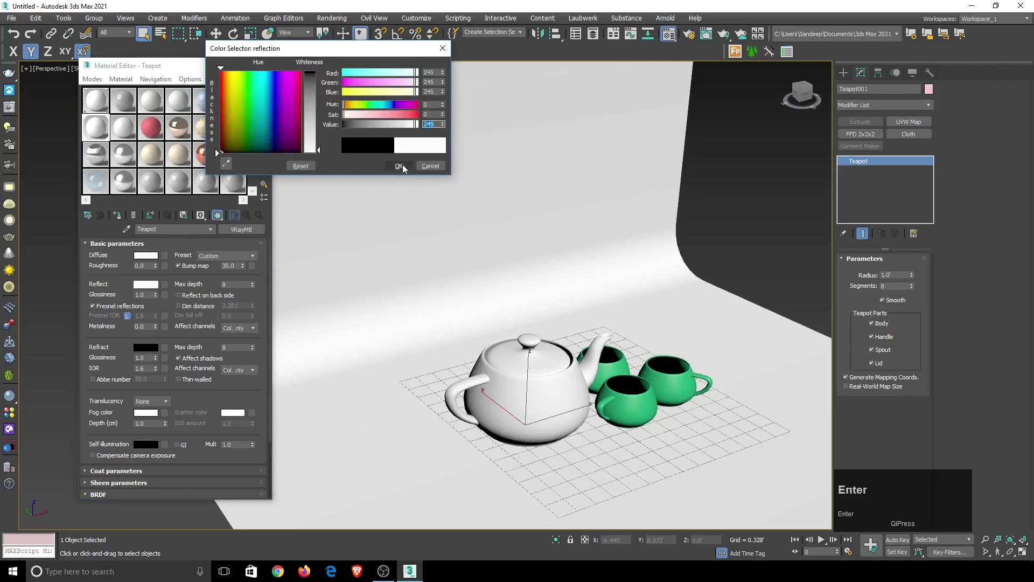
click(406, 169)
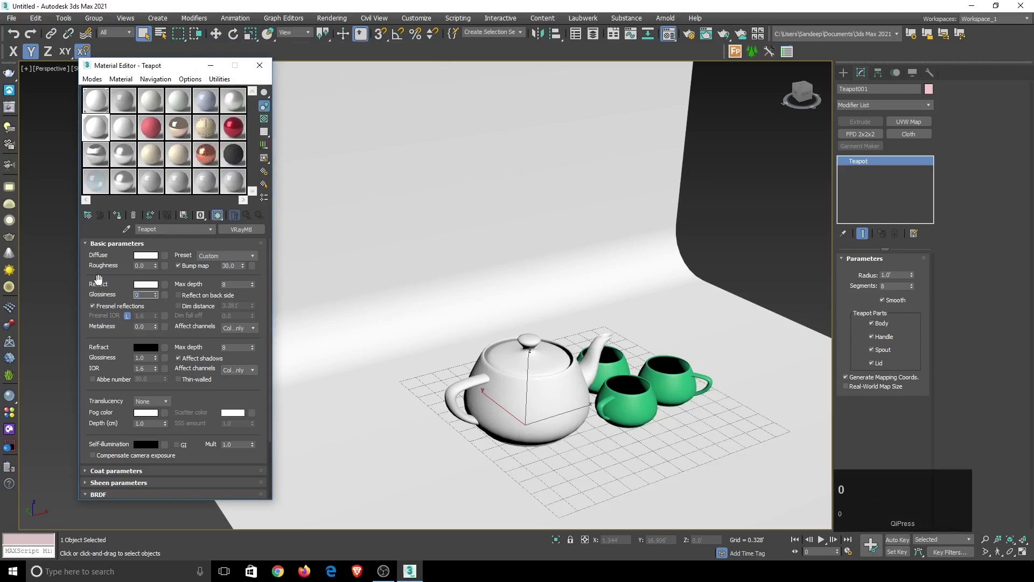
key(Return)
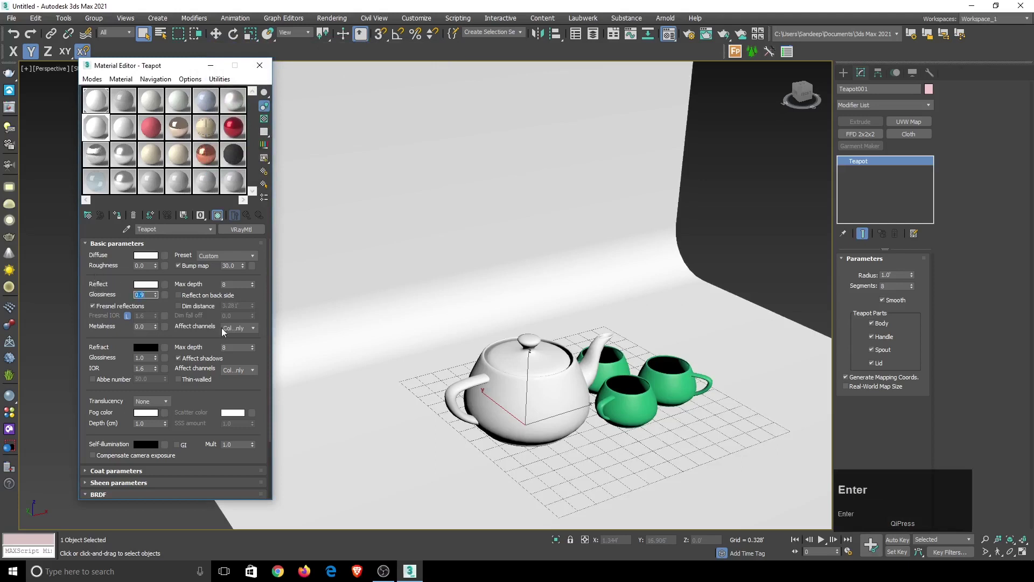
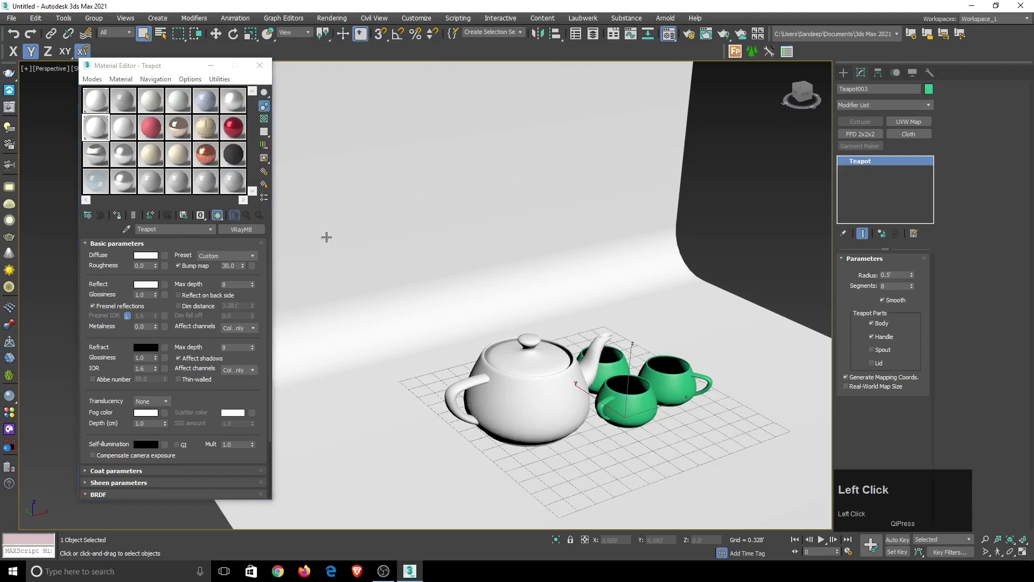
Assign a new VRayMtl to the cups with Diffuse and Reflect colours set to 245
click(99, 156)
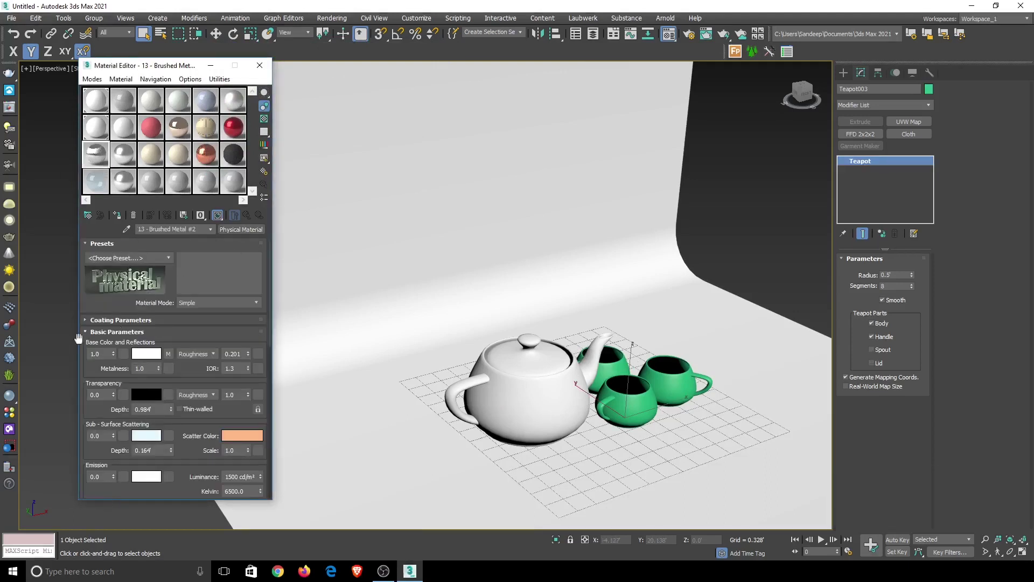
click(18, 404)
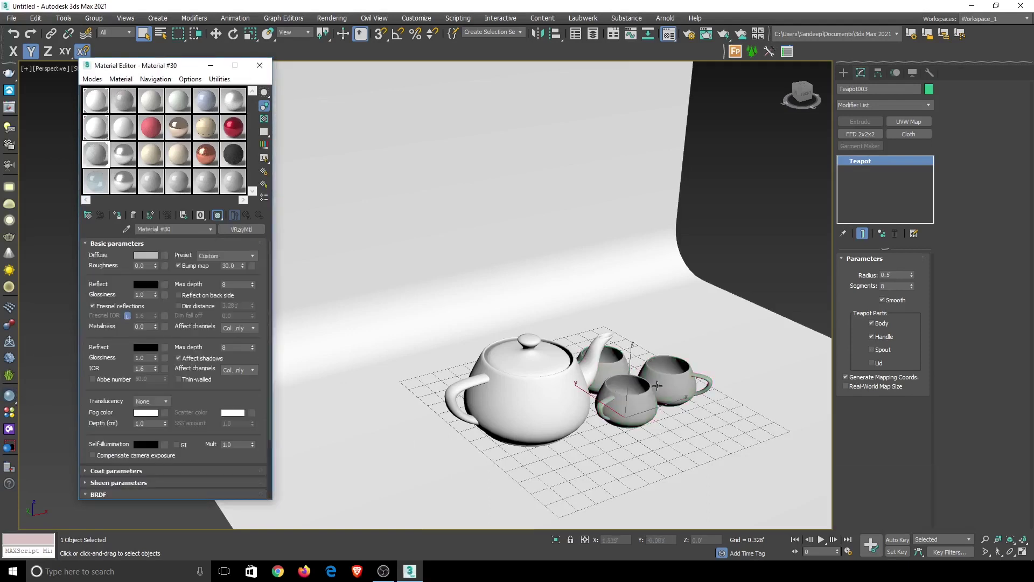
click(146, 259)
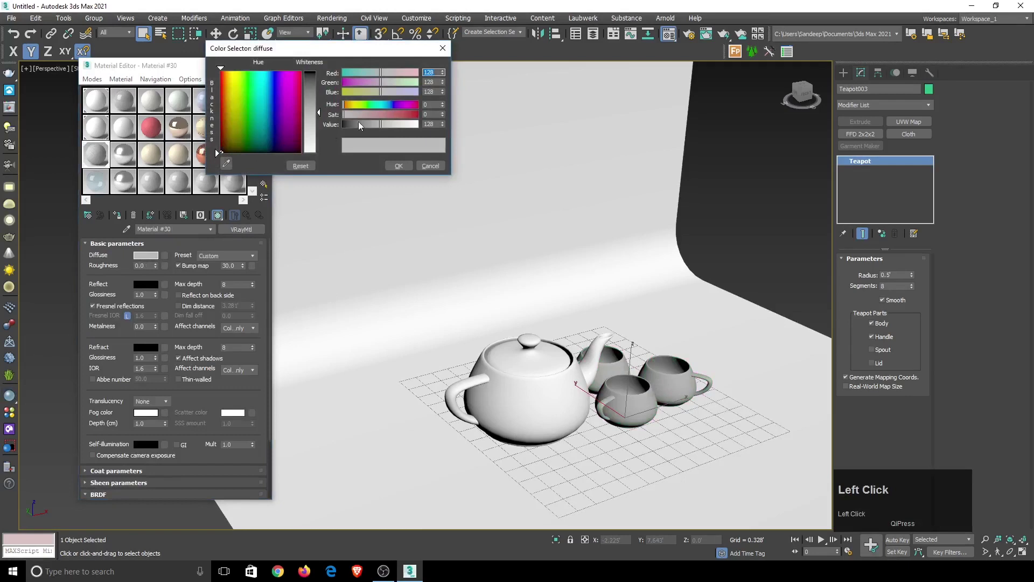
text(2)
key(Return)
click(406, 168)
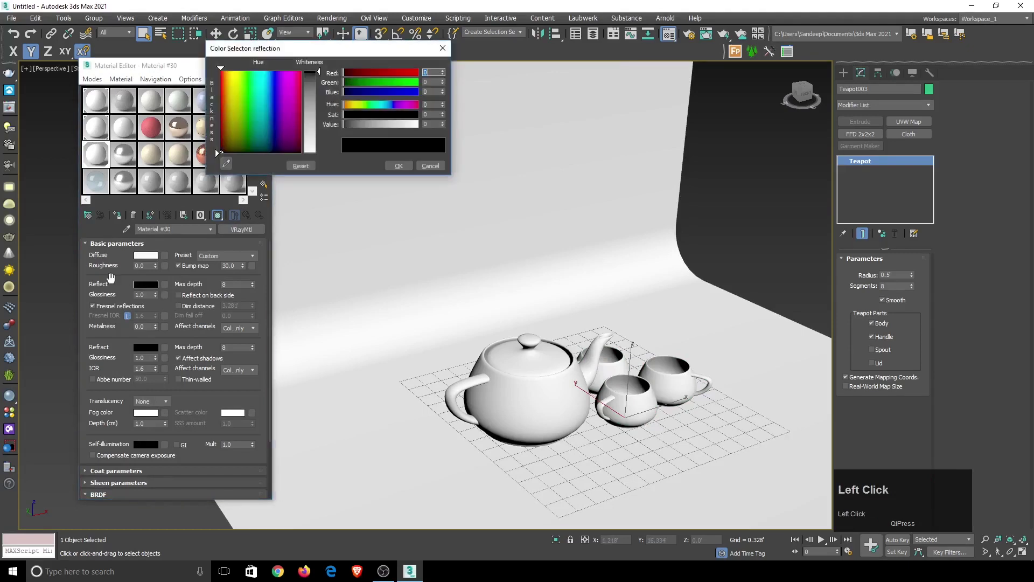
text(2)
key(Return)
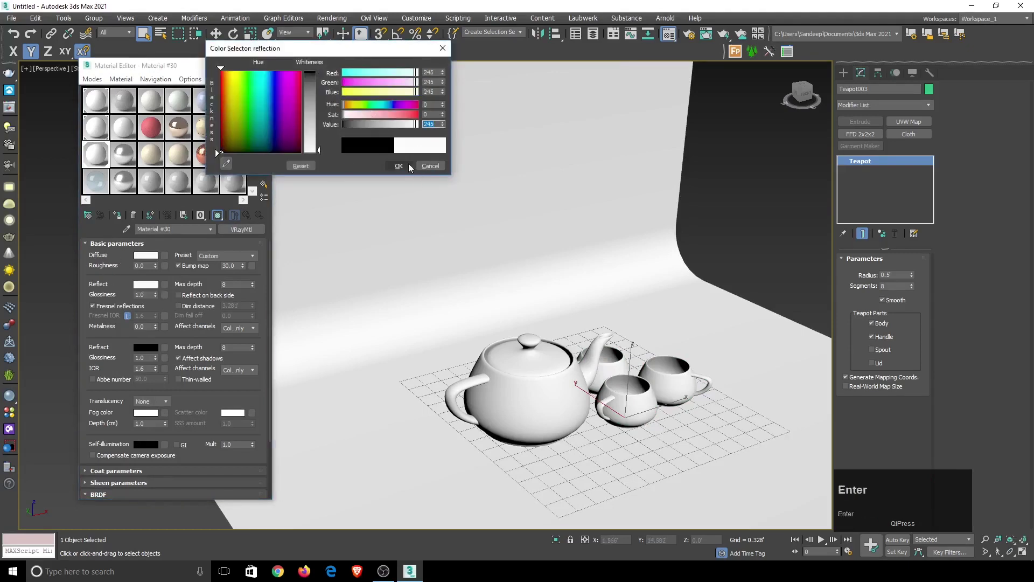
Lower the cup material's reflection Glossiness value
drag(411, 167, 132, 292)
text(0)
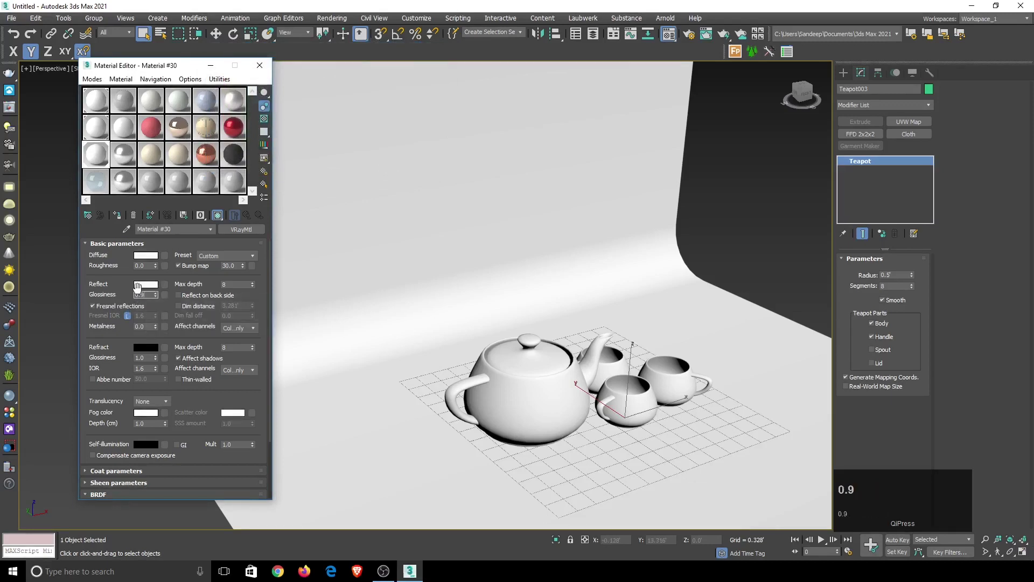
key(Return)
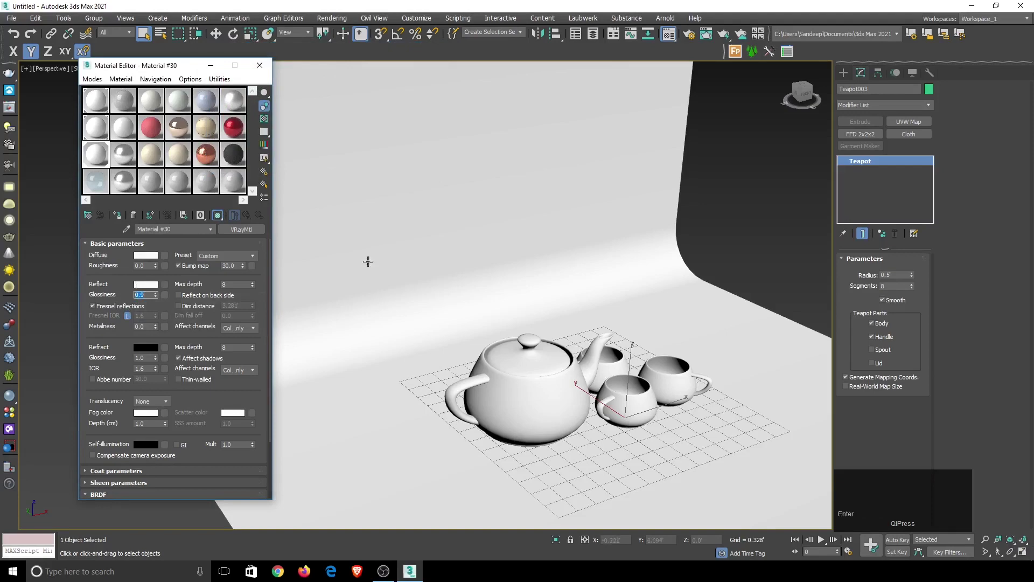
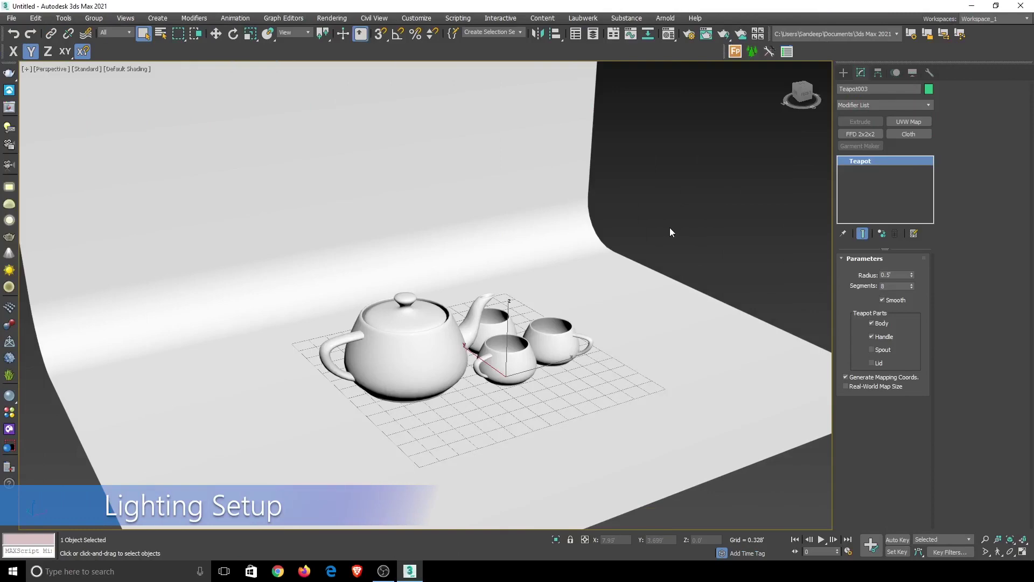
Create a VRayLight plane in Top view and raise it along Y above the teapot and cups
scroll(down, 3)
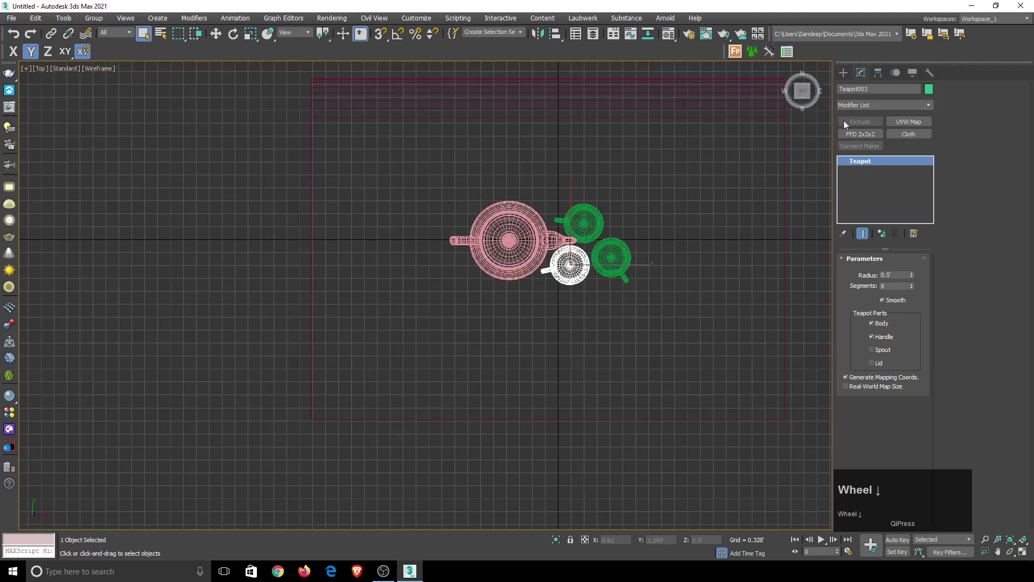
click(850, 73)
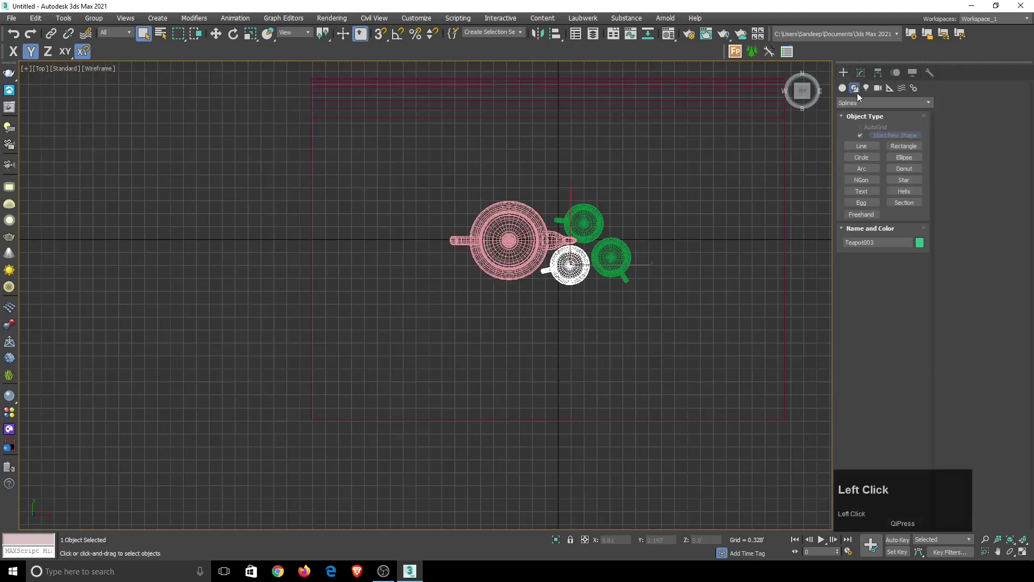
click(871, 92)
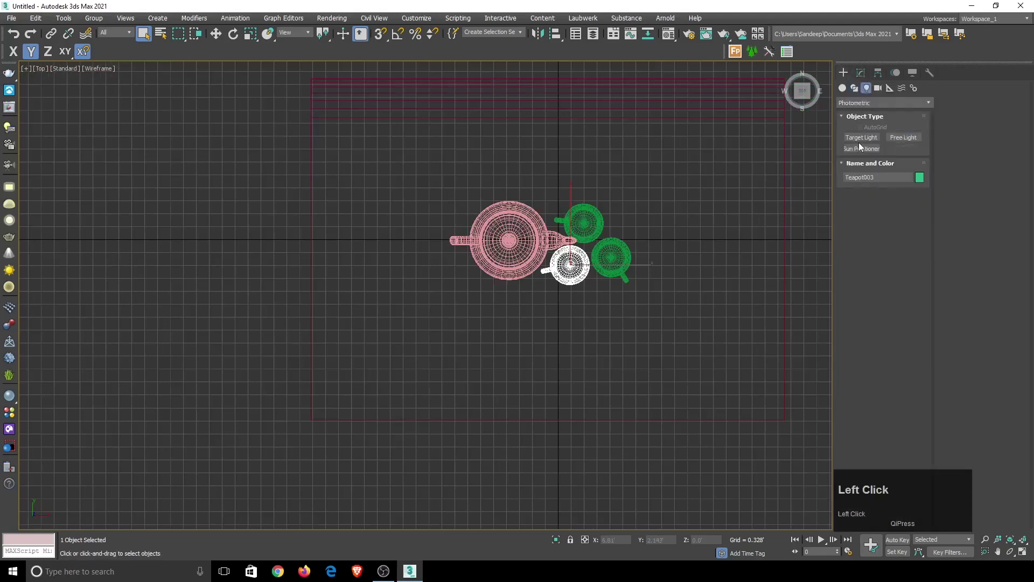
click(874, 105)
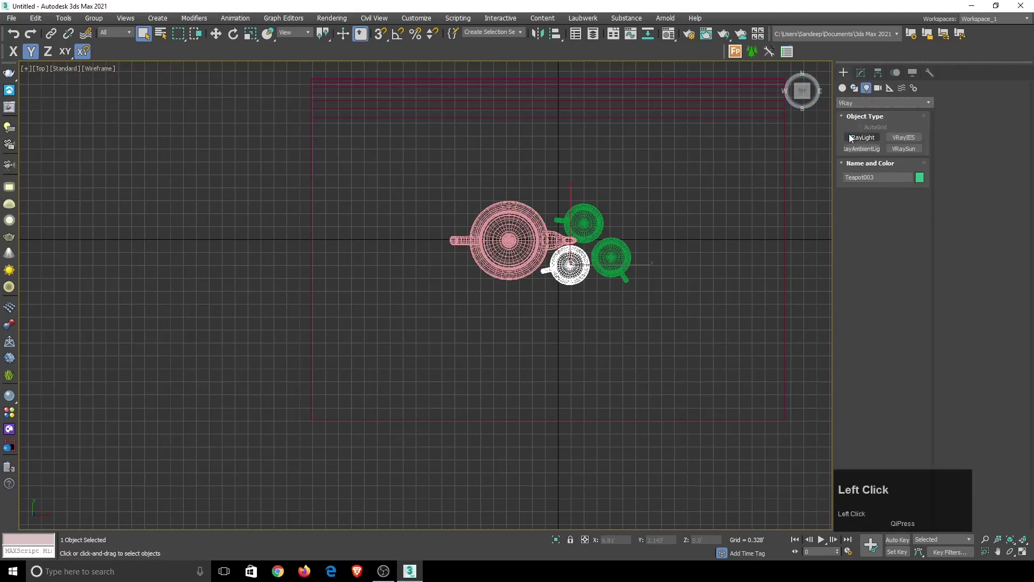
click(871, 142)
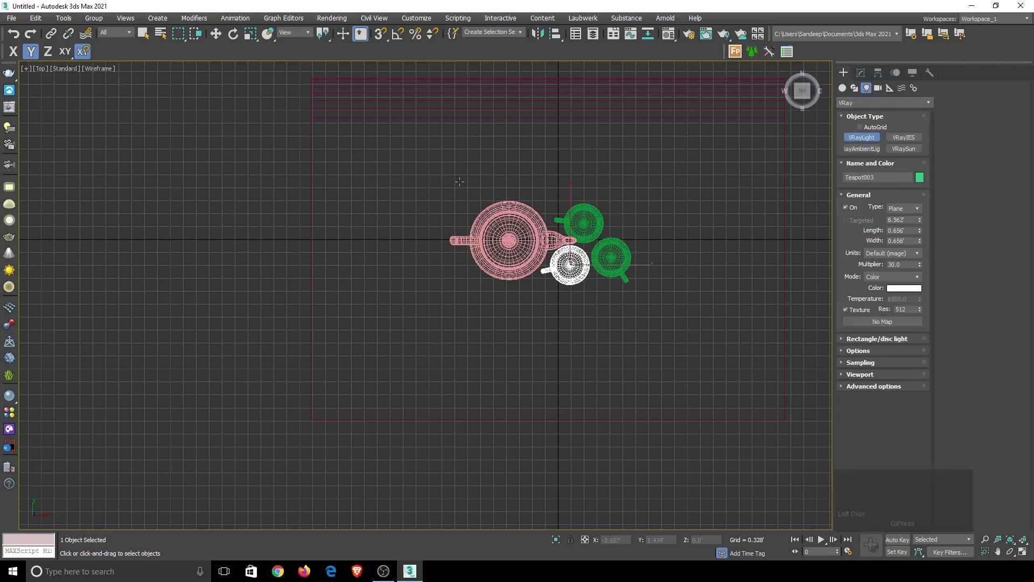
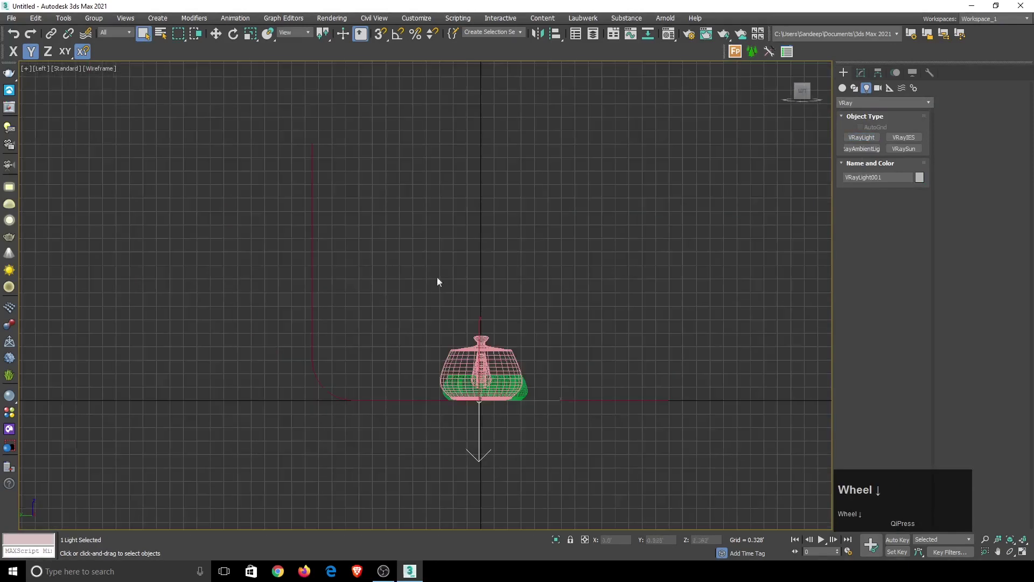
drag(214, 39, 463, 340)
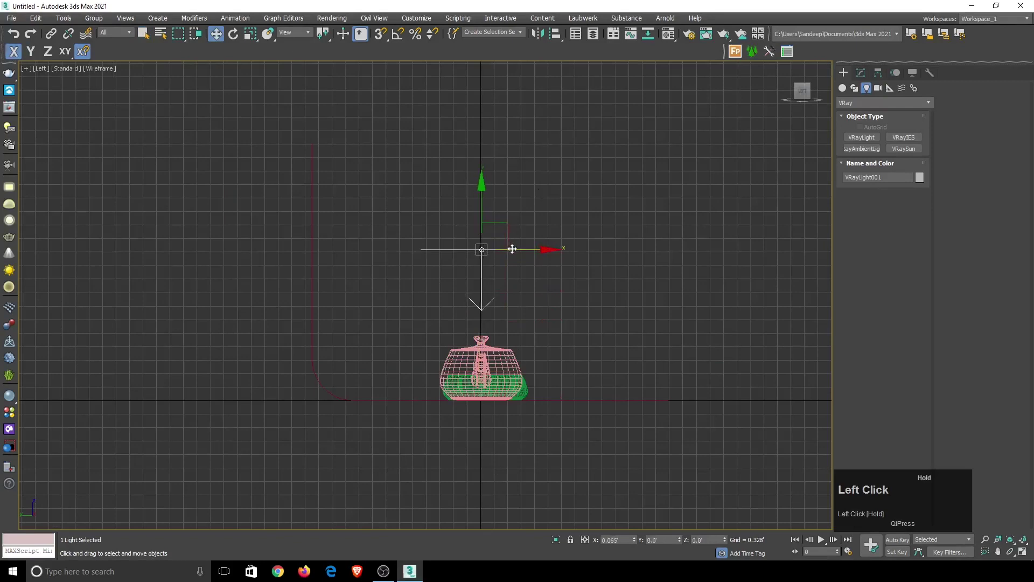
scroll(up, 3)
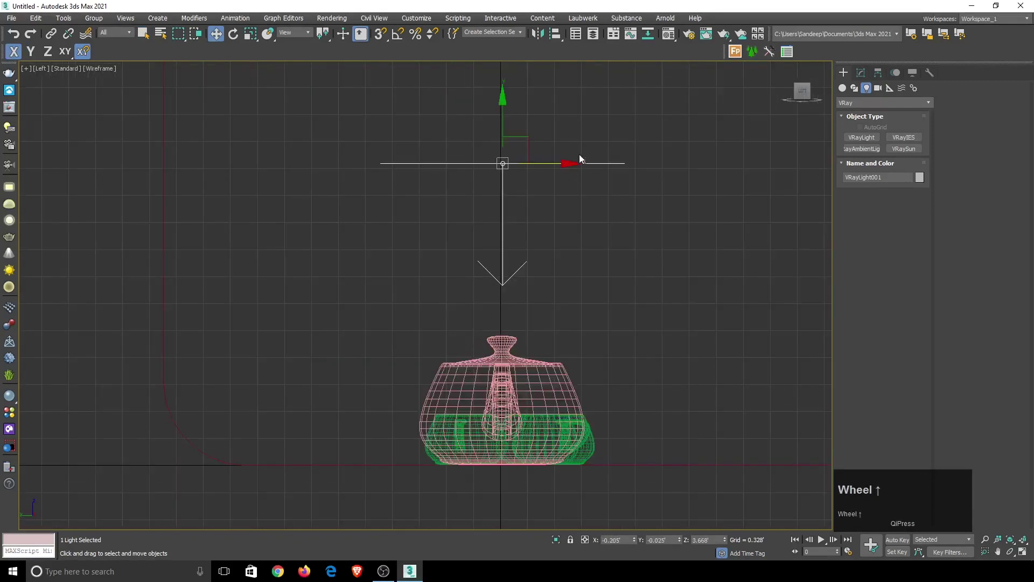
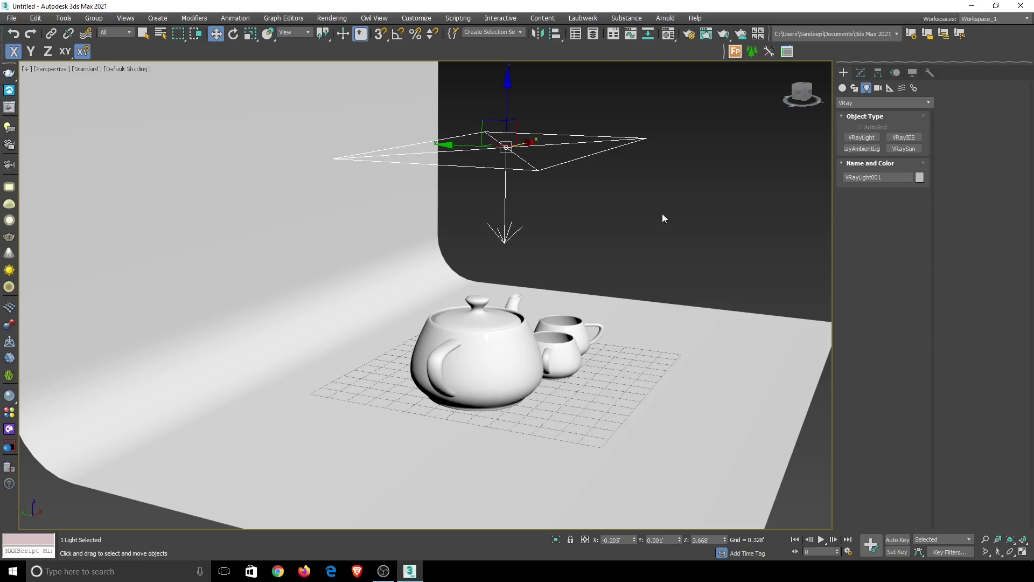
scroll(down, 3)
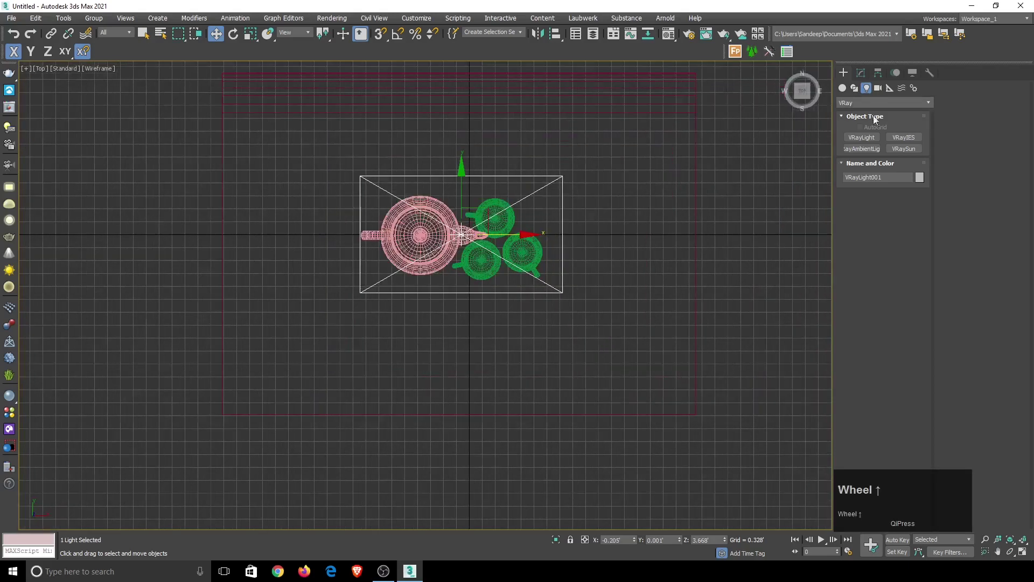
Place a VRayPhysicalCamera in front of the teapot and raise it to Z 2.5
click(882, 88)
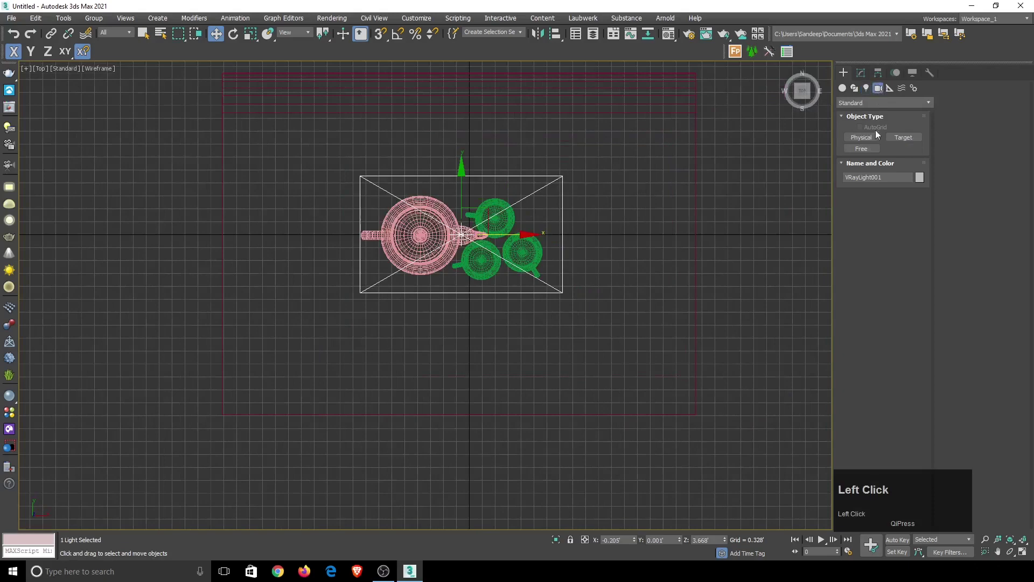
click(864, 103)
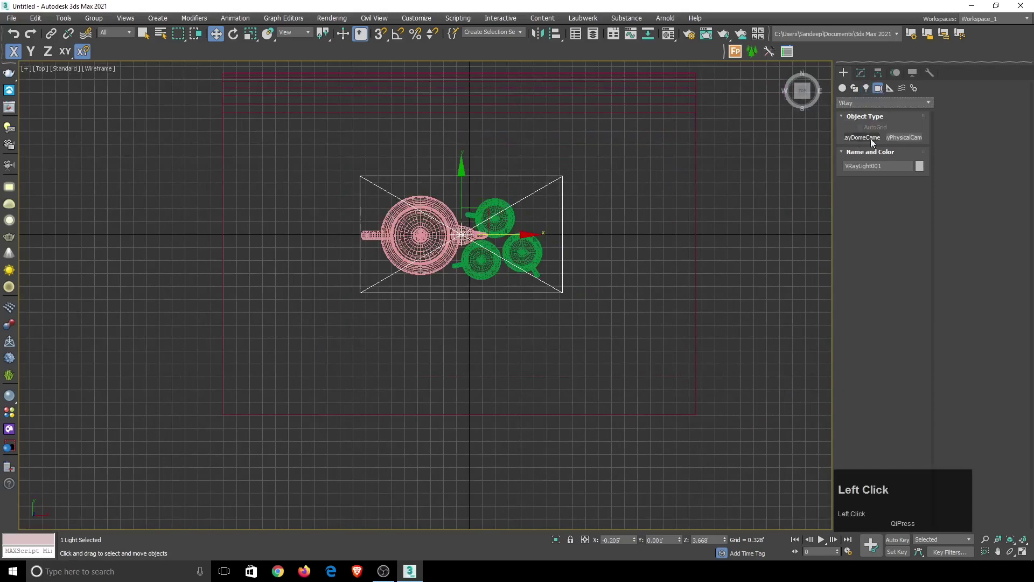
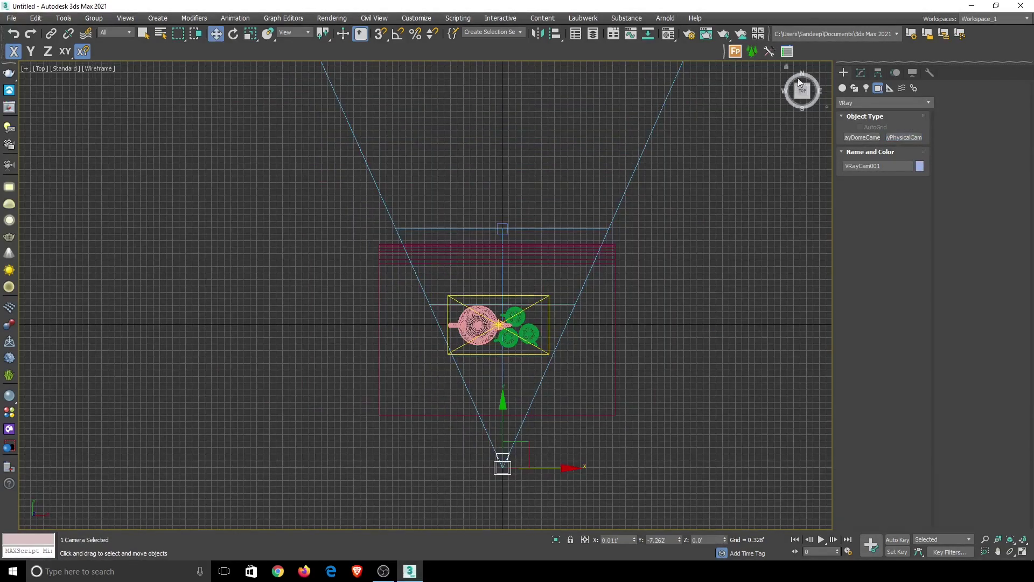
click(866, 77)
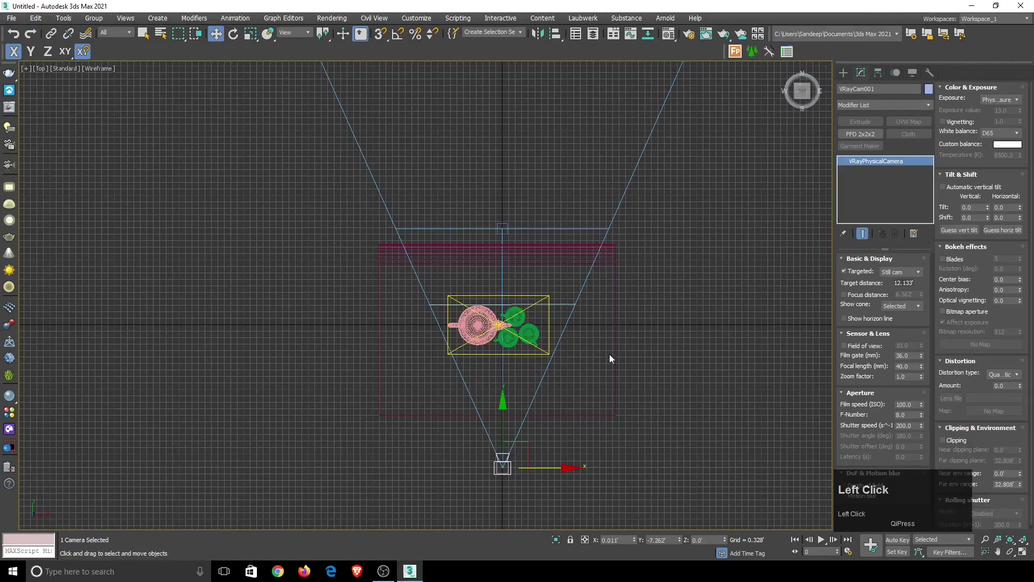
scroll(down, 3)
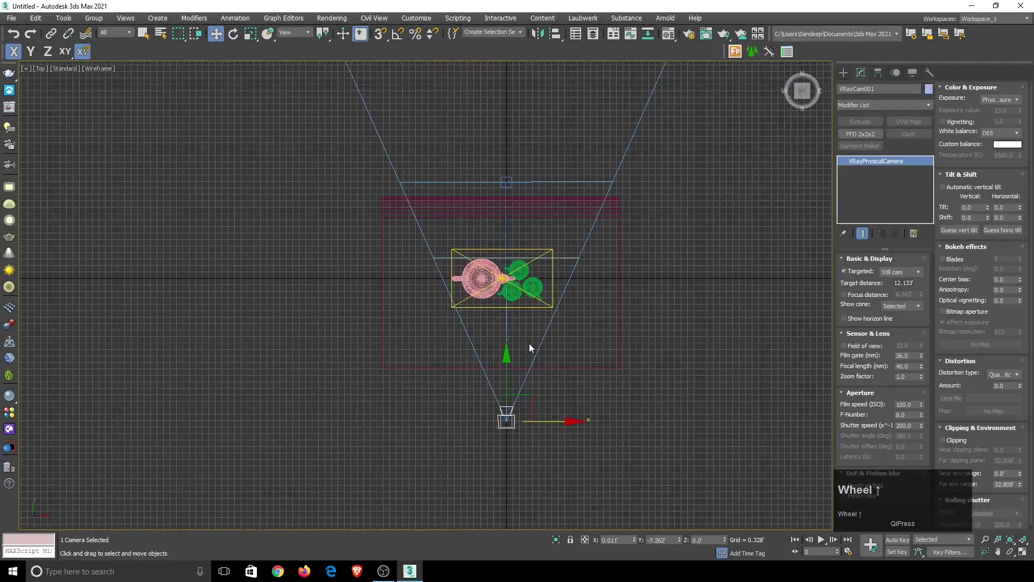
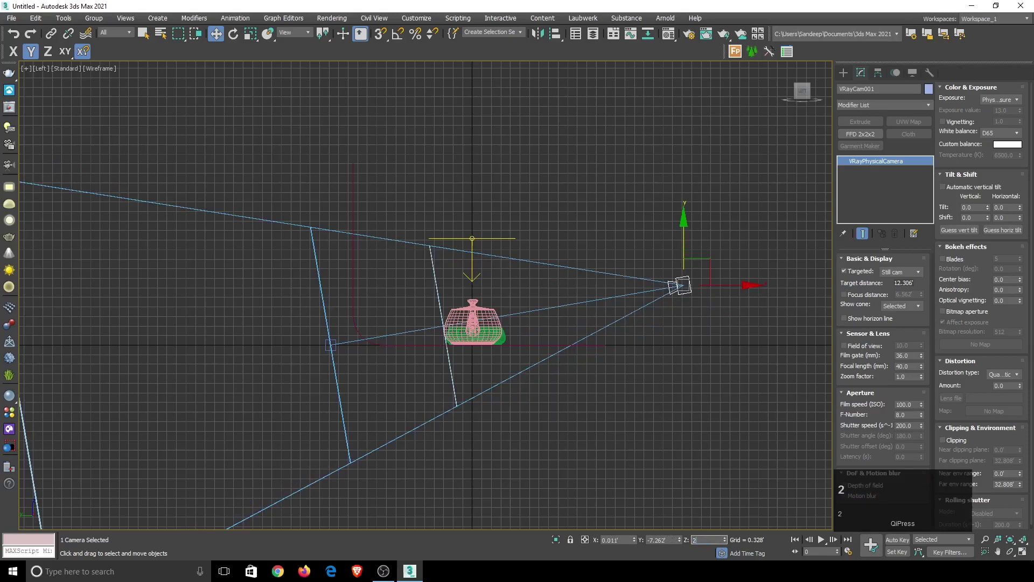
key(Return)
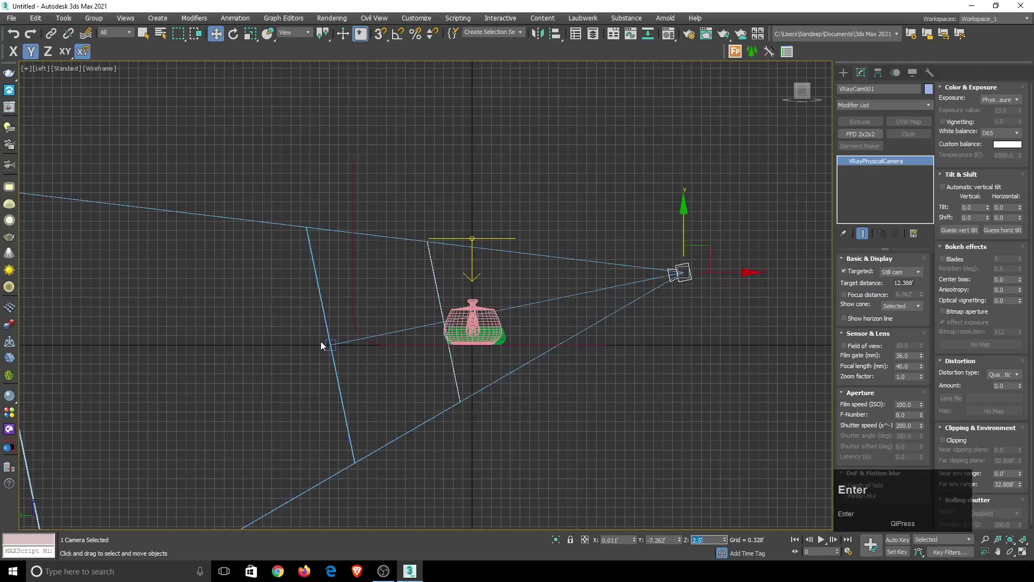
Raise the camera target to Z 1.5 and view the scene through VRayCam001
click(329, 339)
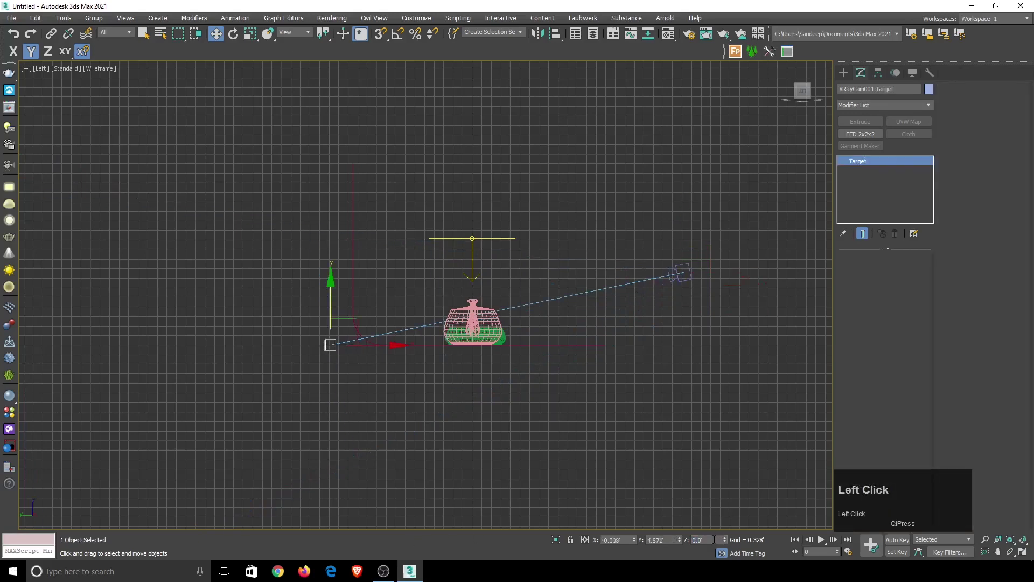
text(1)
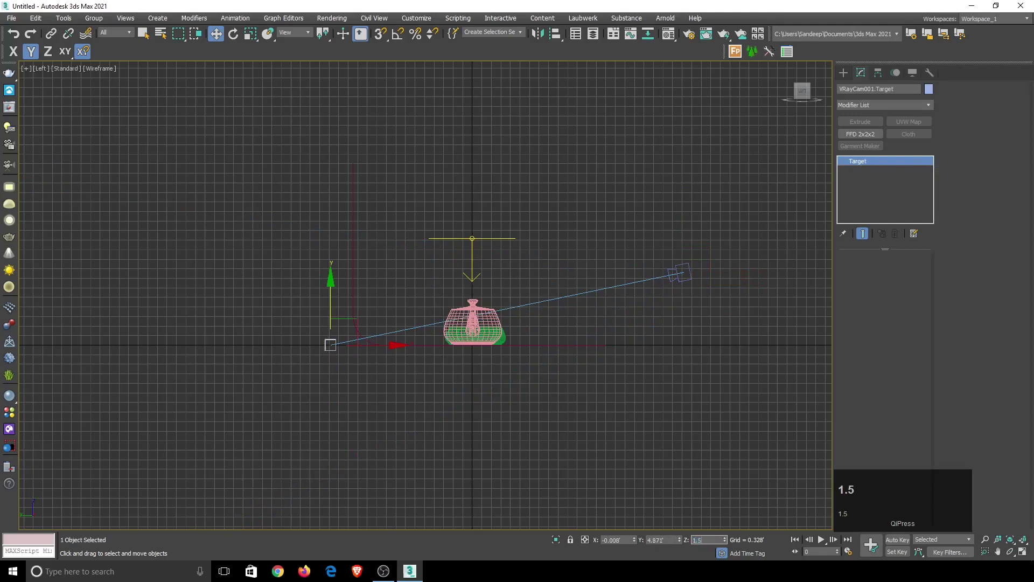
key(Return)
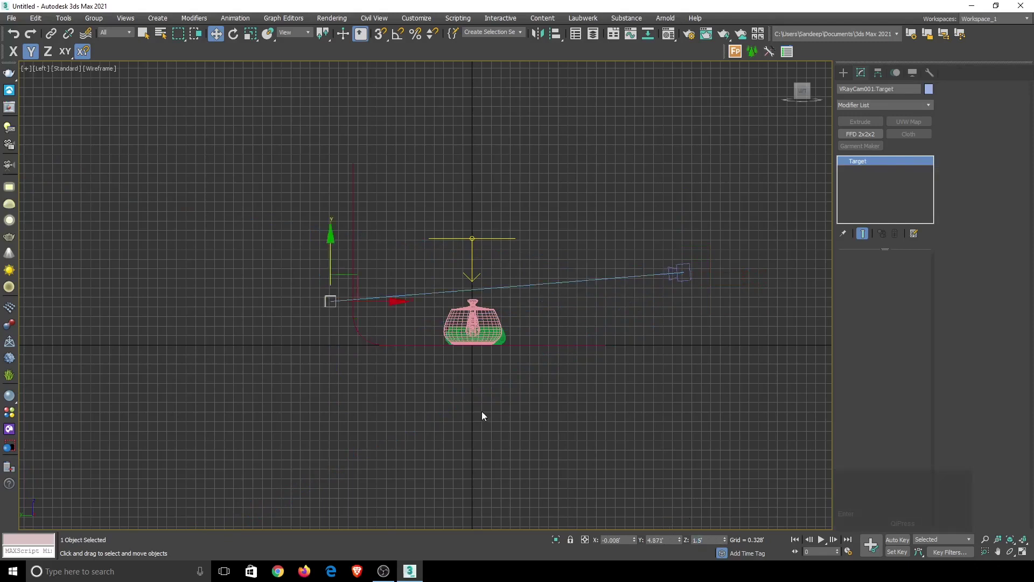
click(46, 74)
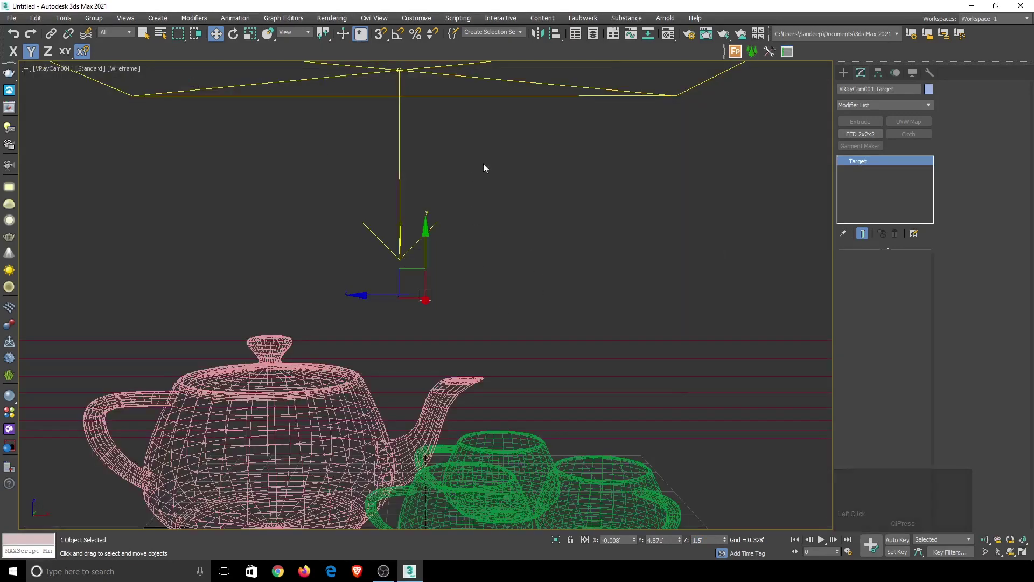
Enable Show Safe Frames in the camera view and display it with Default Shading
click(57, 73)
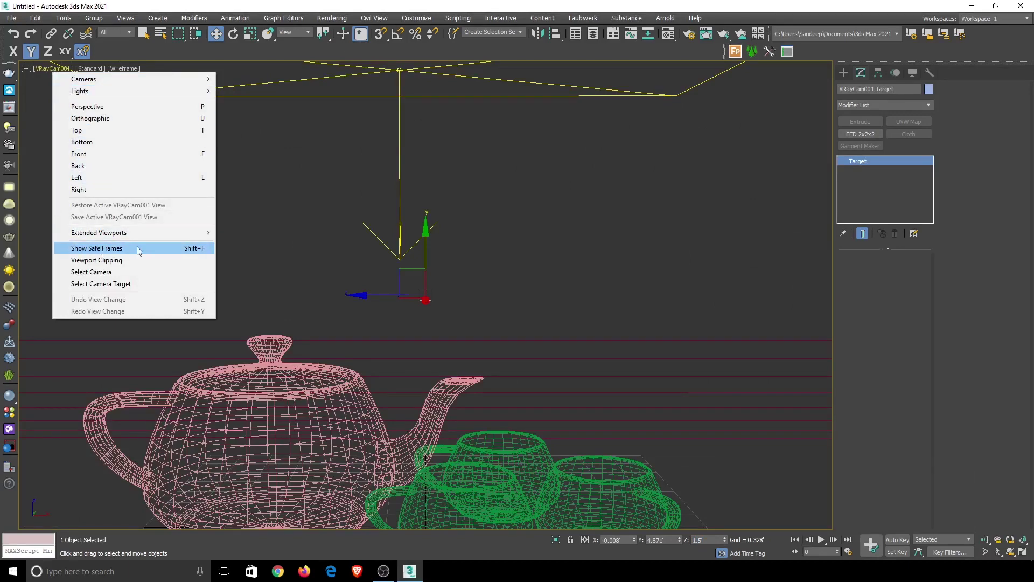
click(140, 252)
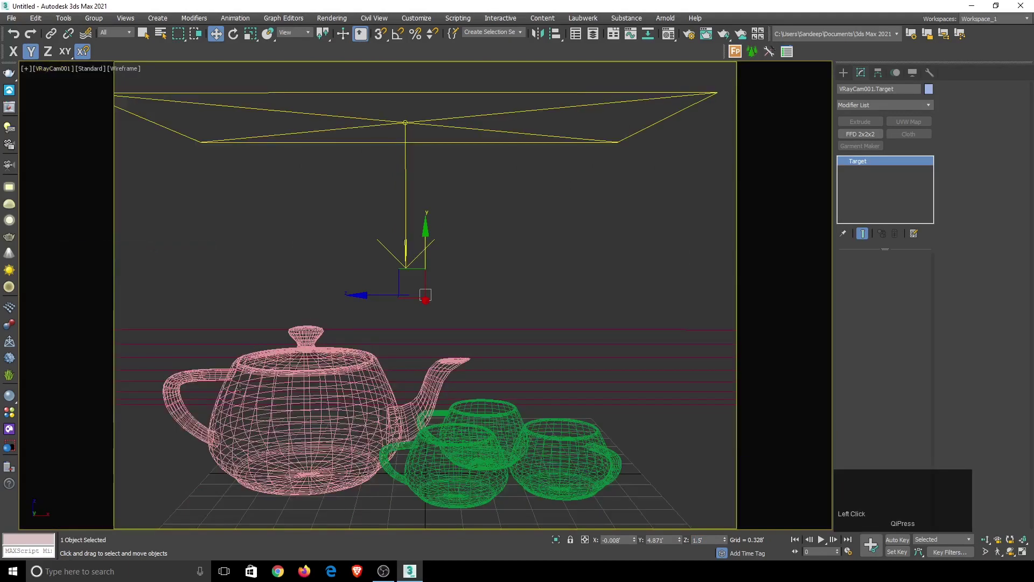
click(128, 70)
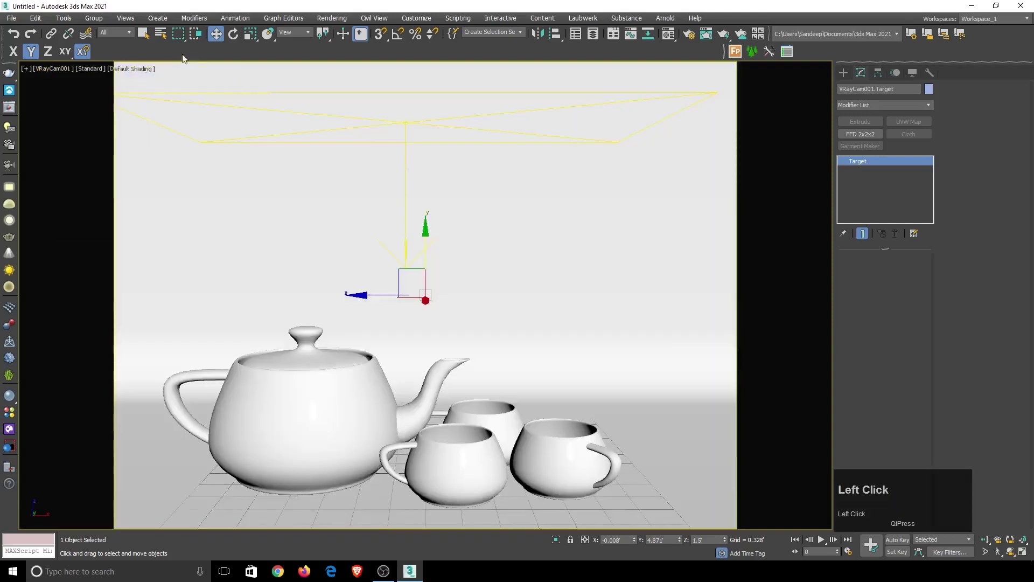
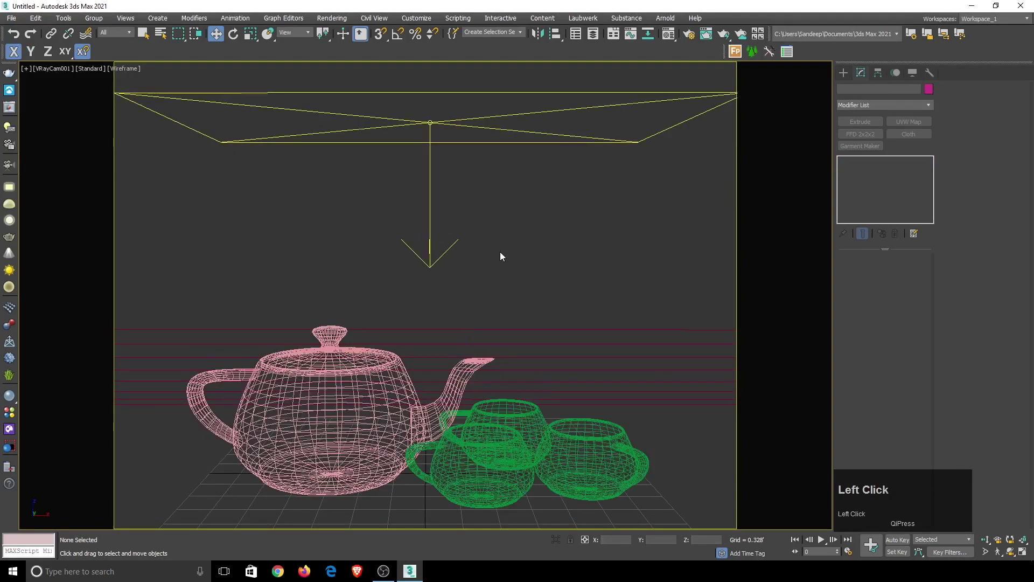
key(F3)
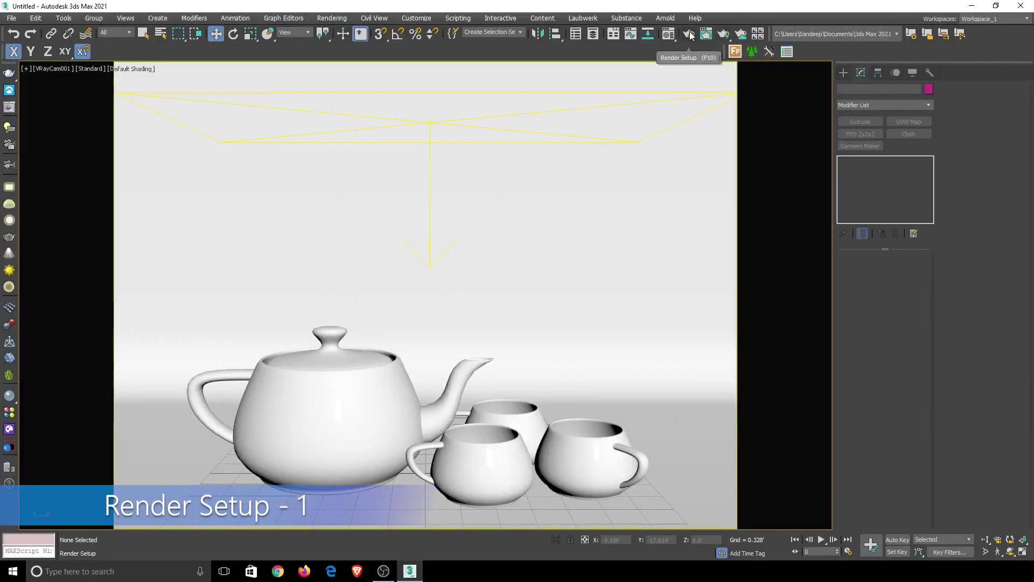
Bring up Render Setup and the V-Ray renderer settings
key(F3)
click(693, 37)
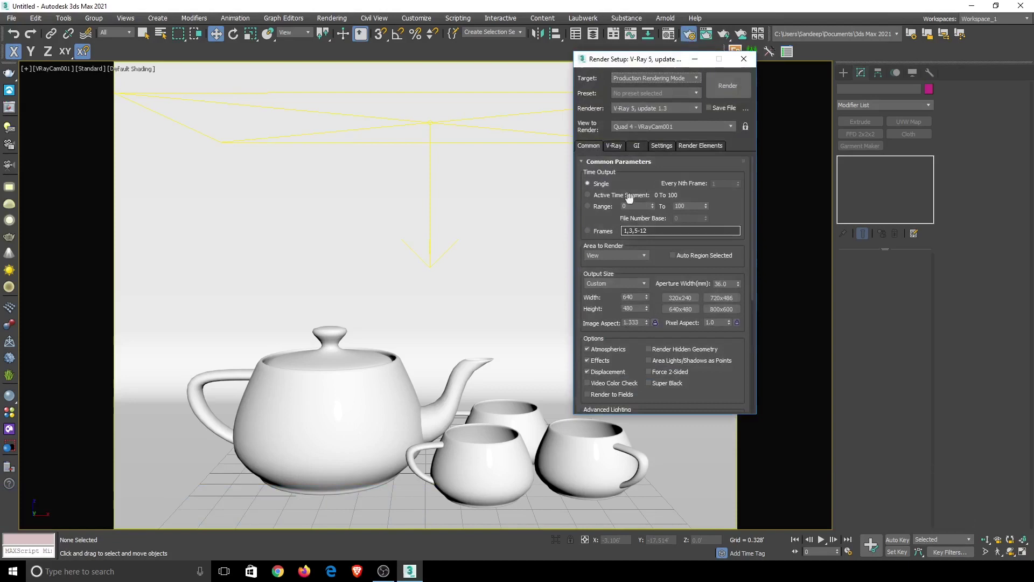
click(623, 150)
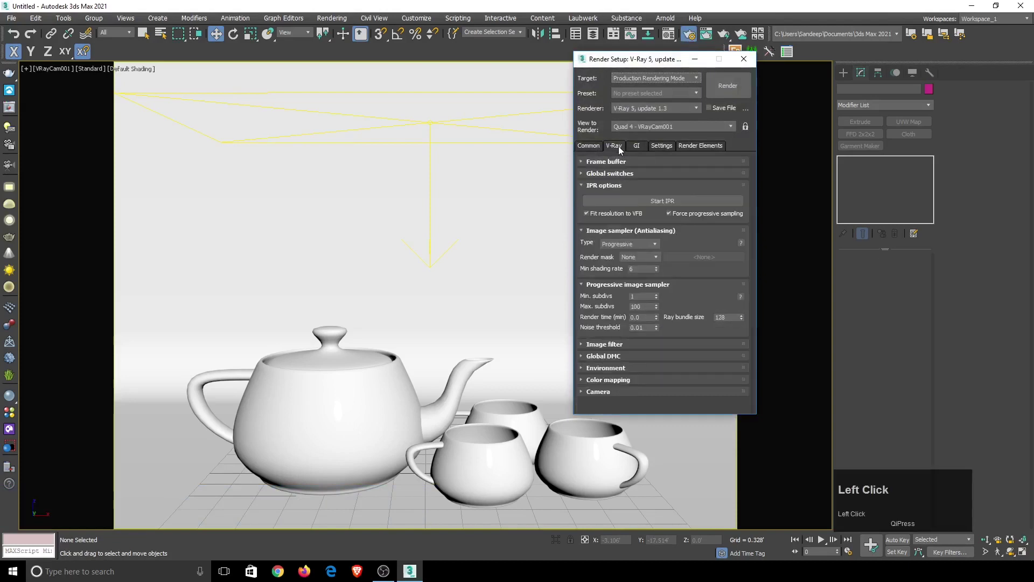
click(611, 167)
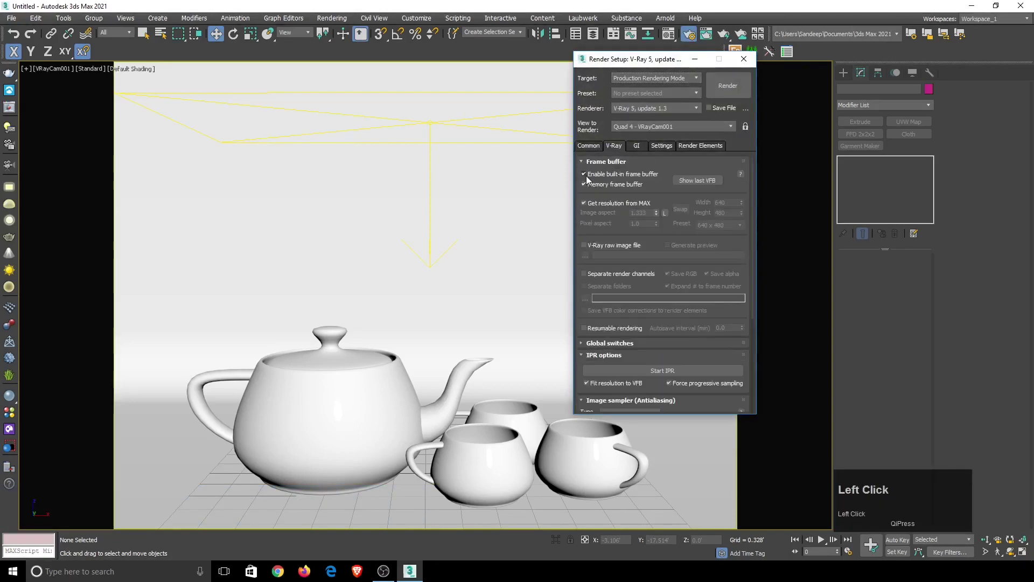
scroll(down, 3)
click(616, 372)
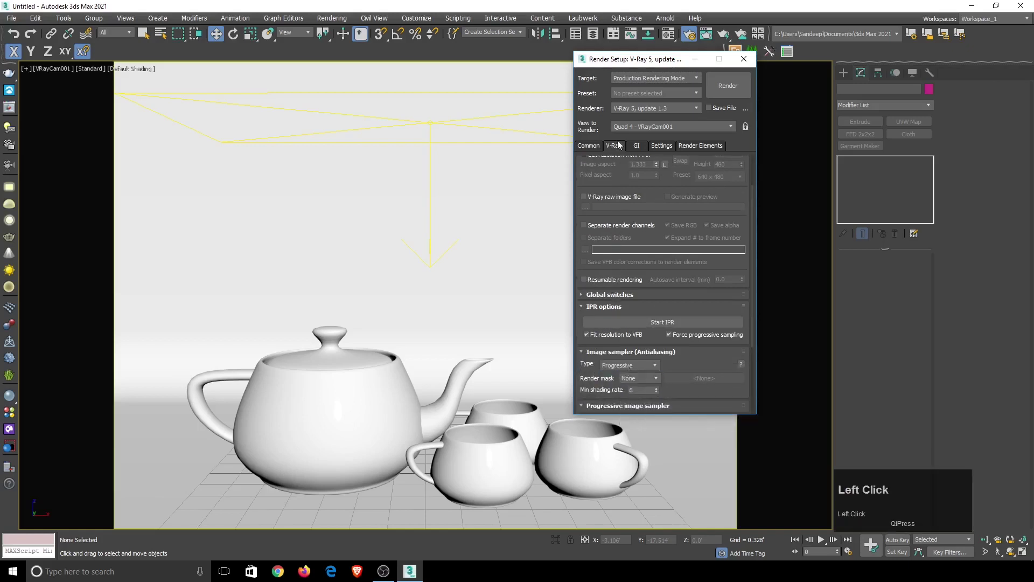
Set GI primary engine to Irradiance map on Low preset with Light cache Subdivs 600
click(638, 145)
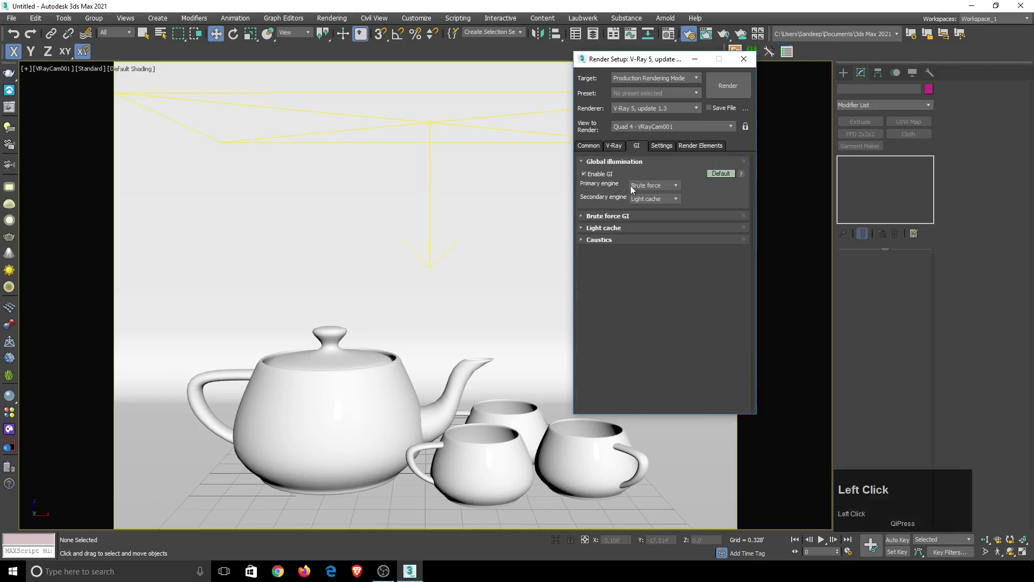
click(640, 190)
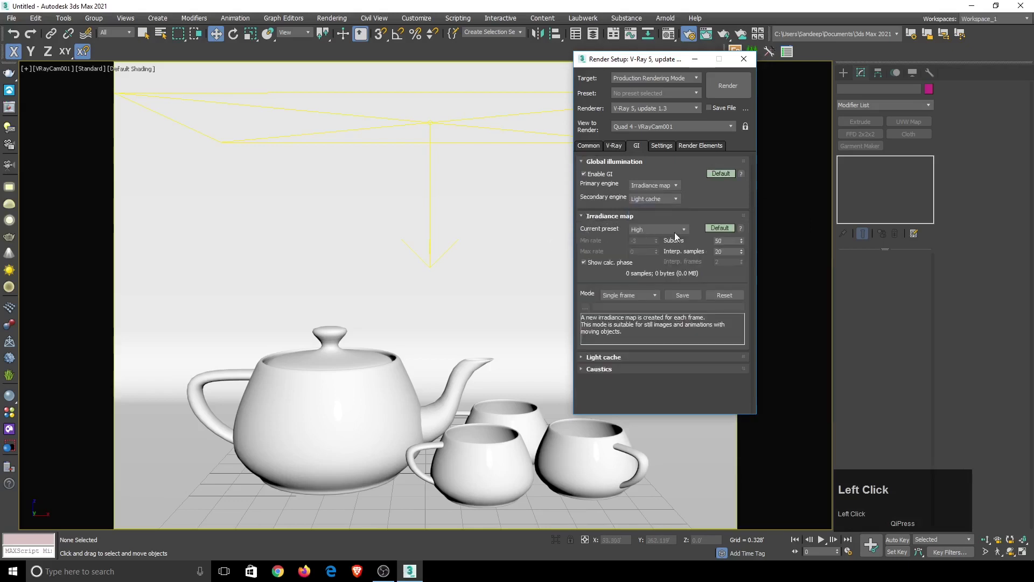
click(678, 236)
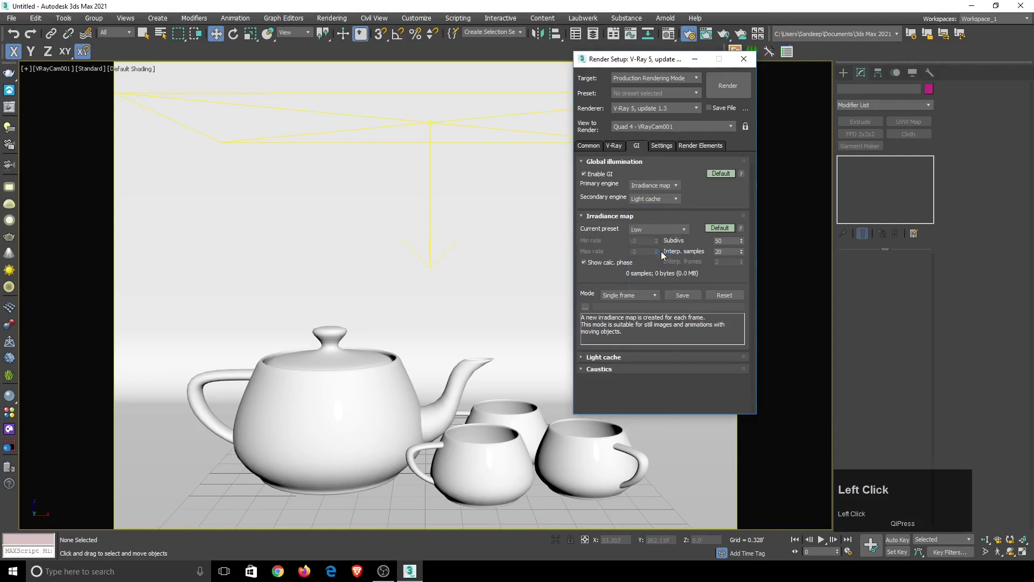
scroll(down, 3)
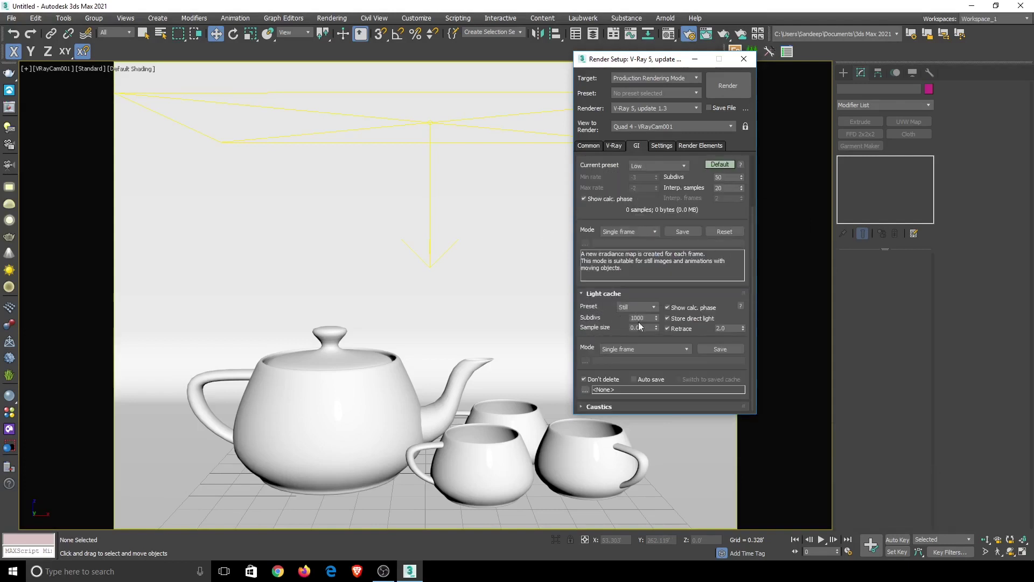
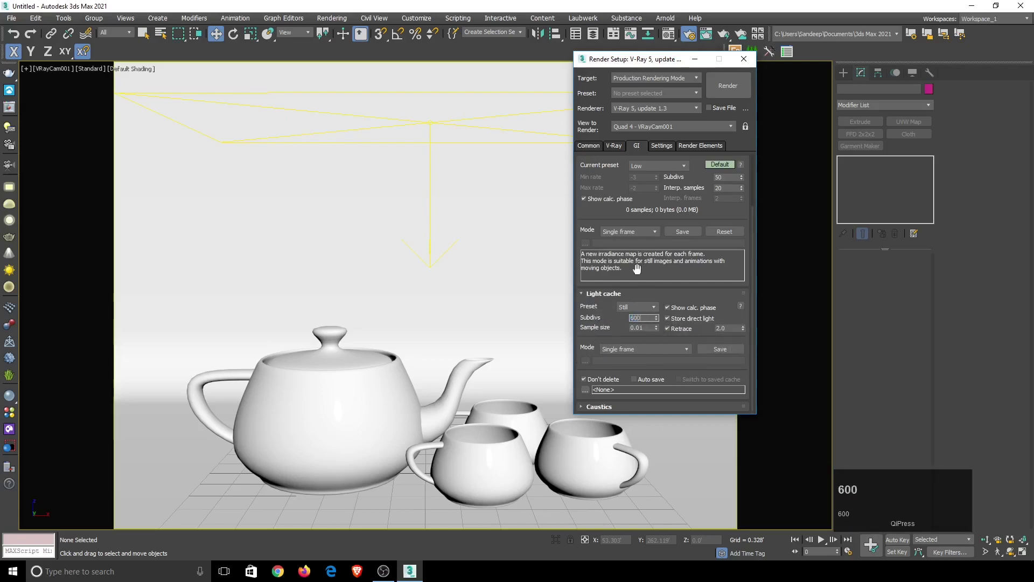
text(600)
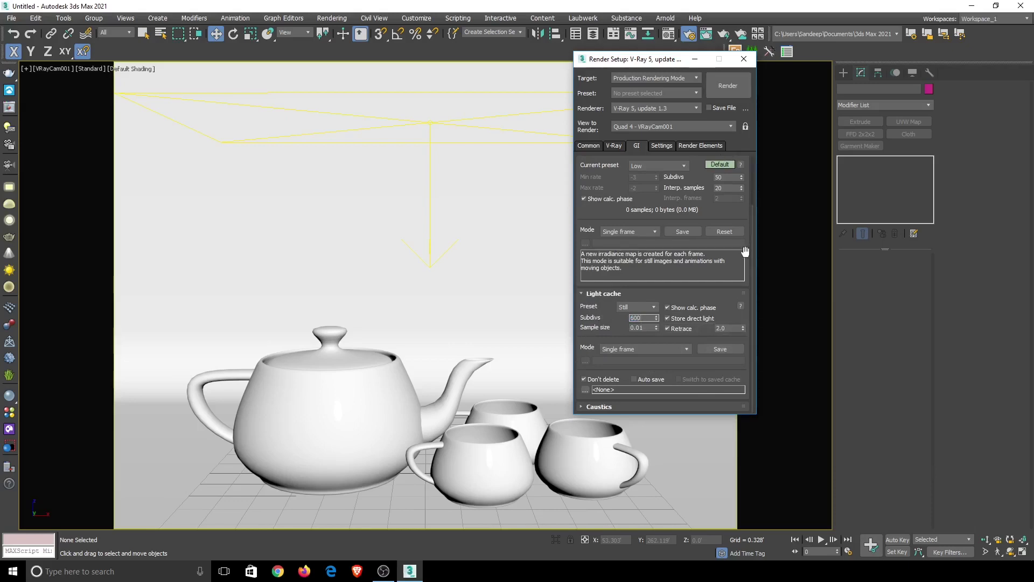
Run the grey test render in the V-Ray Frame Buffer, then close the result
click(745, 89)
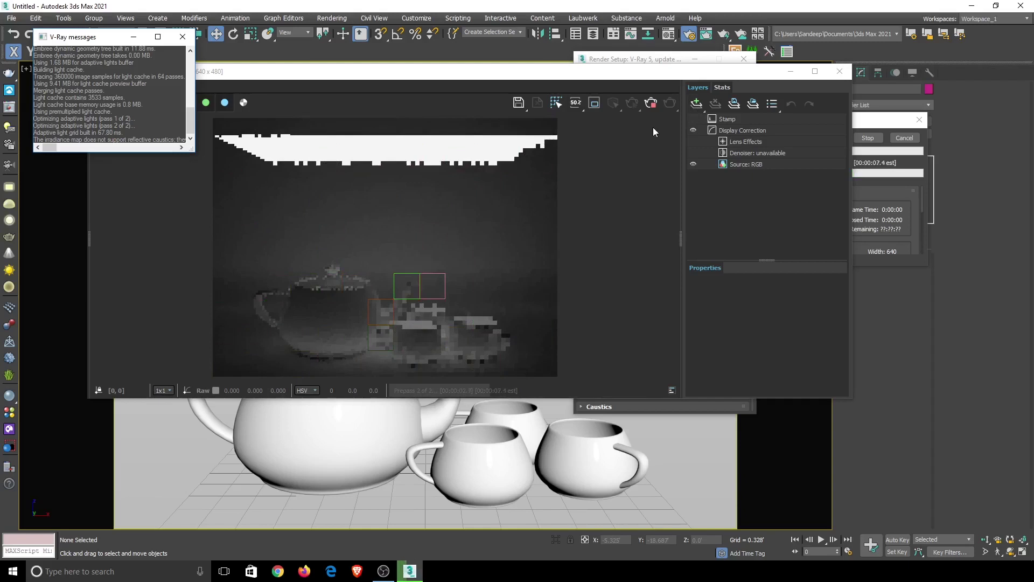
click(649, 145)
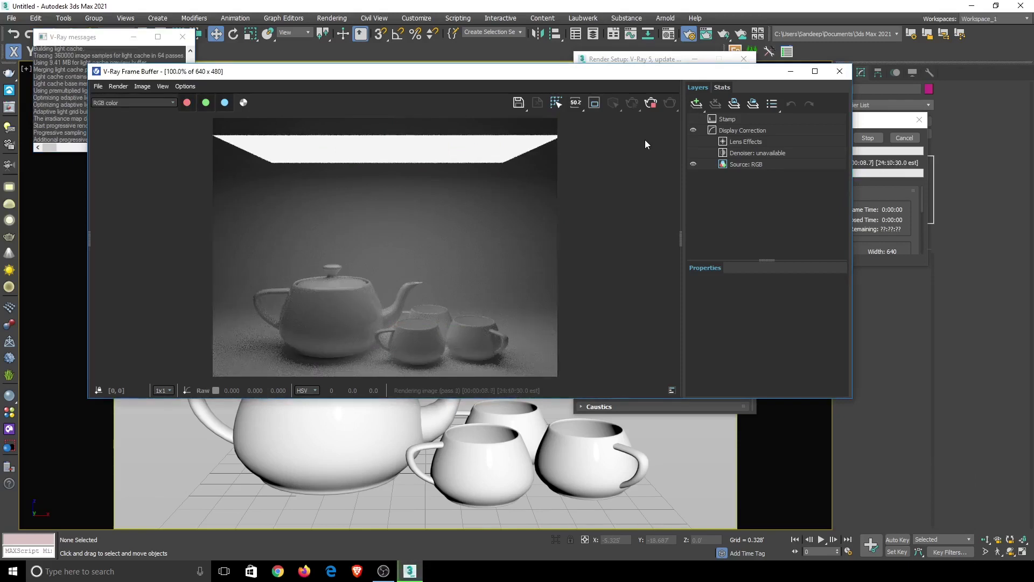
click(877, 108)
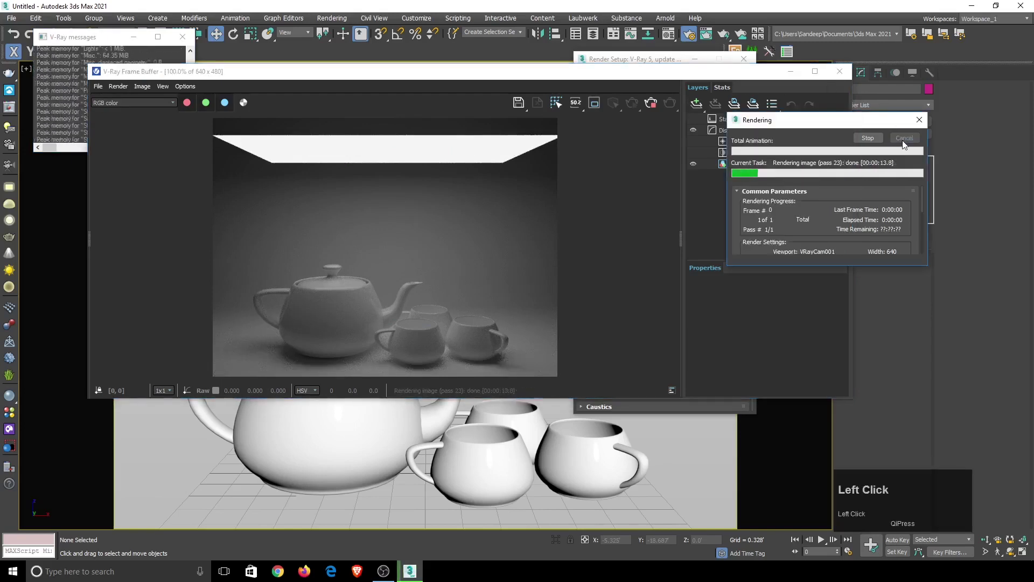
click(846, 73)
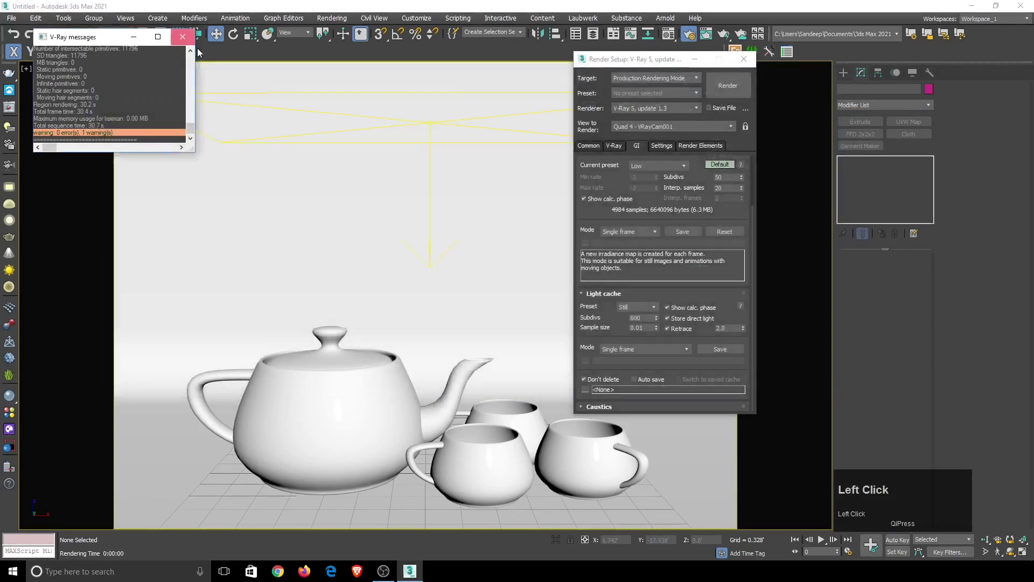
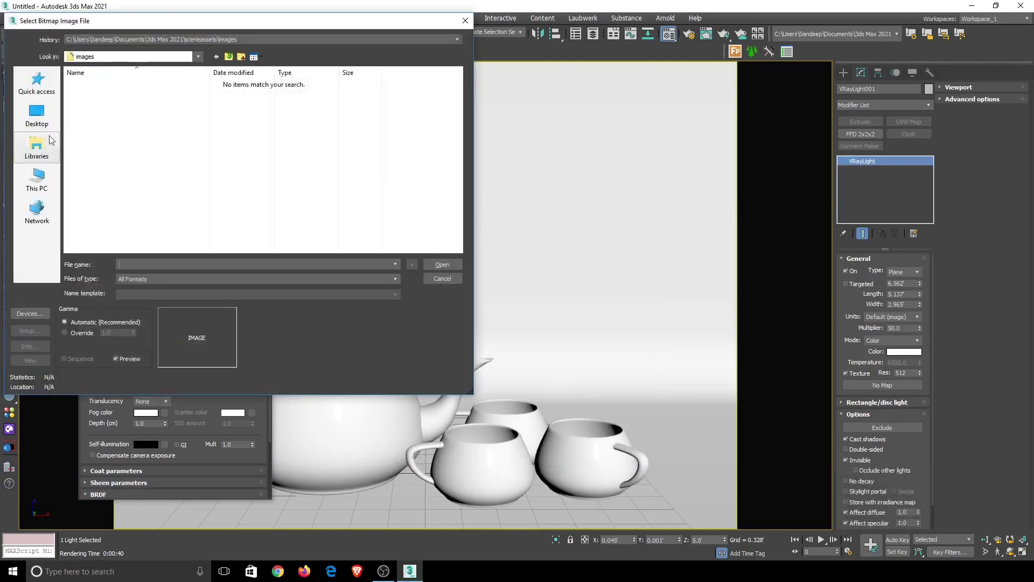
Load a blue floral image from 3Ds Max > Textures as the teapot's diffuse map, shown in viewport
click(48, 129)
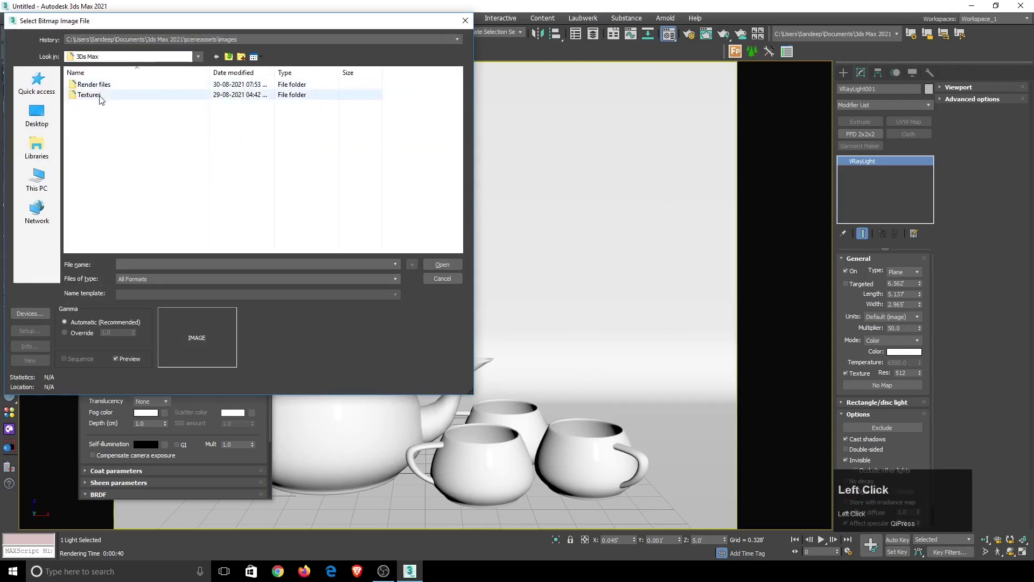
click(94, 99)
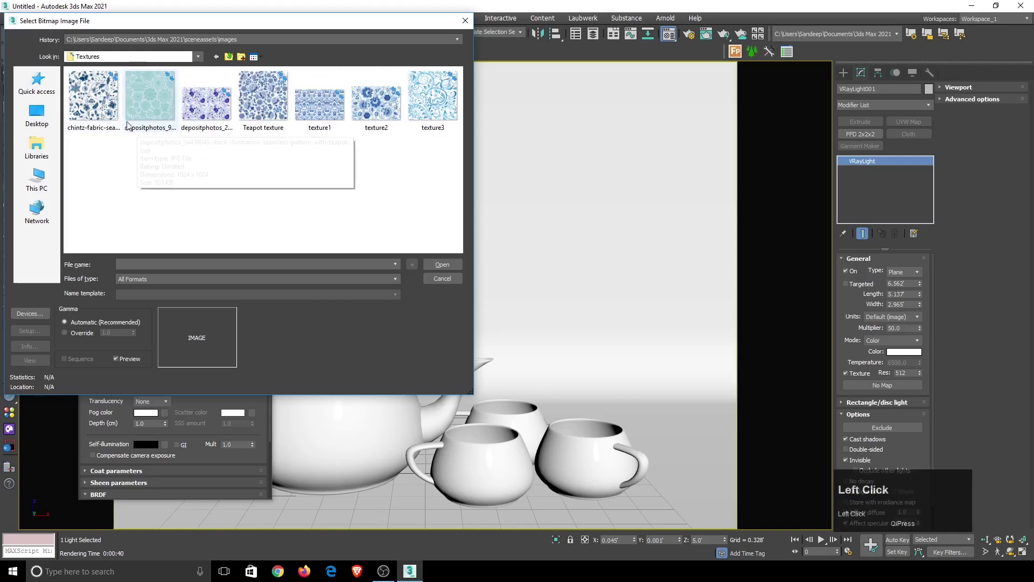
click(94, 97)
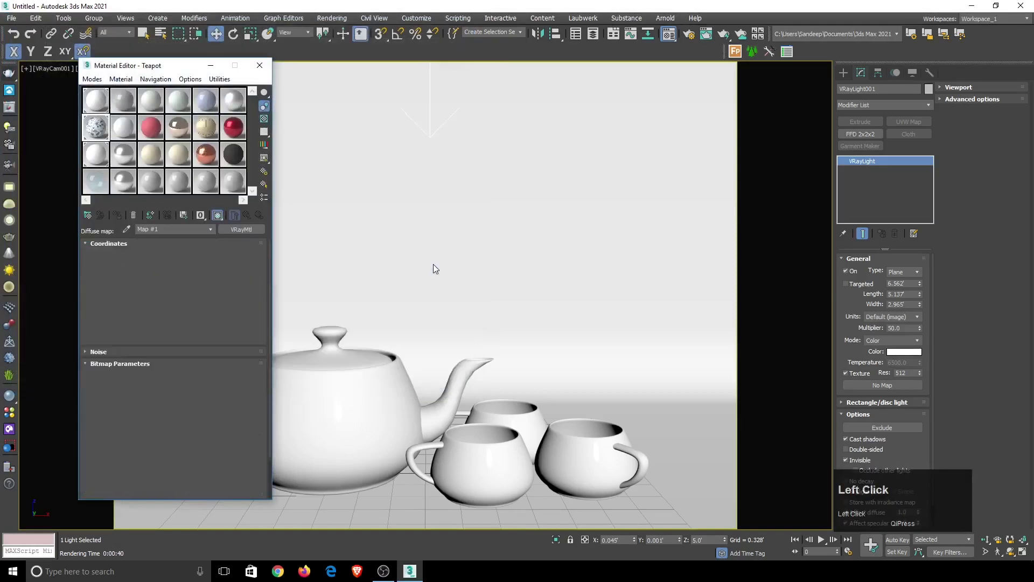
click(251, 217)
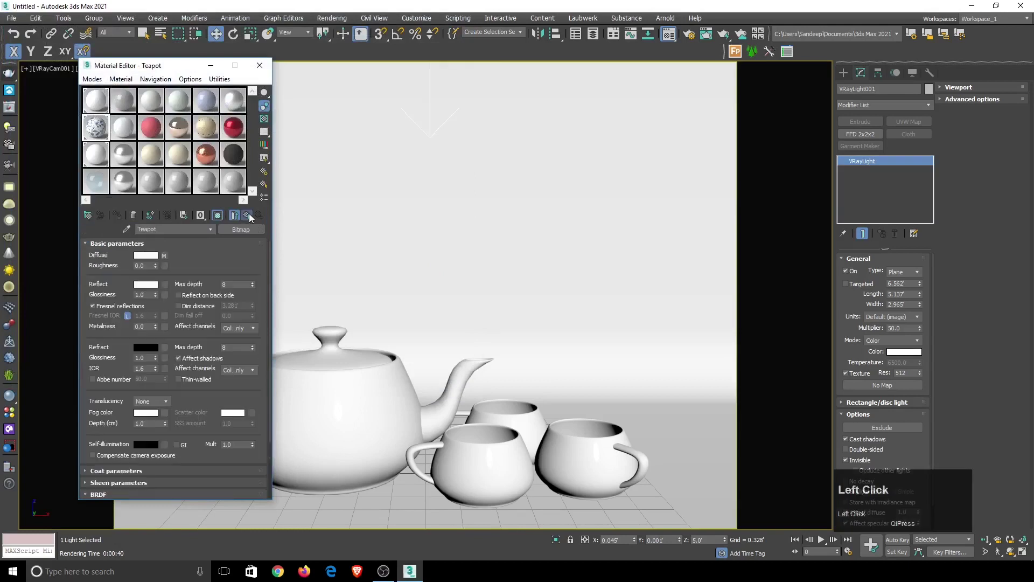
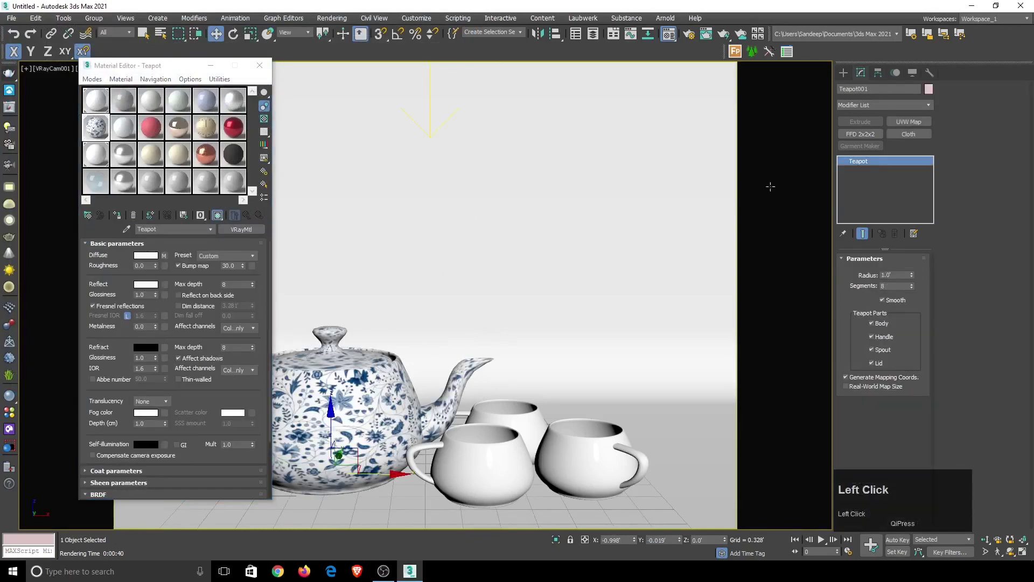
Add a UVW Map modifier to the teapot set to Box mapping and select an empty material slot
click(878, 112)
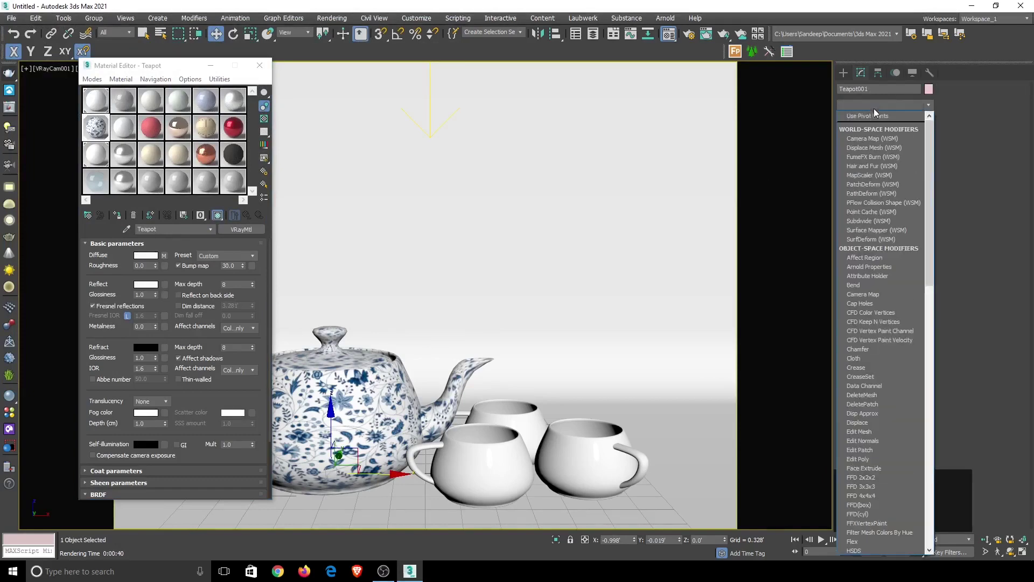
text(uvw)
click(865, 436)
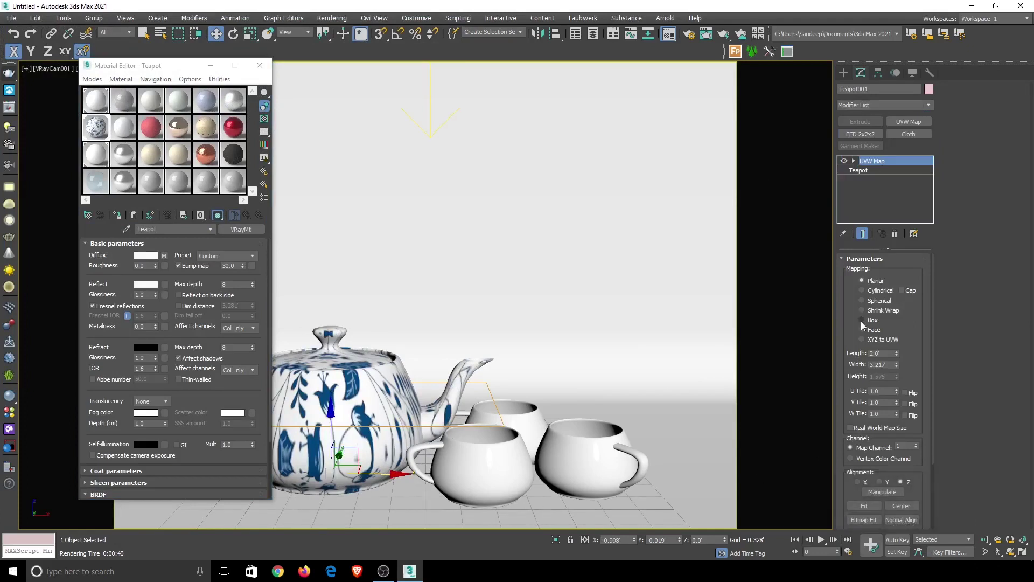
double_click(863, 324)
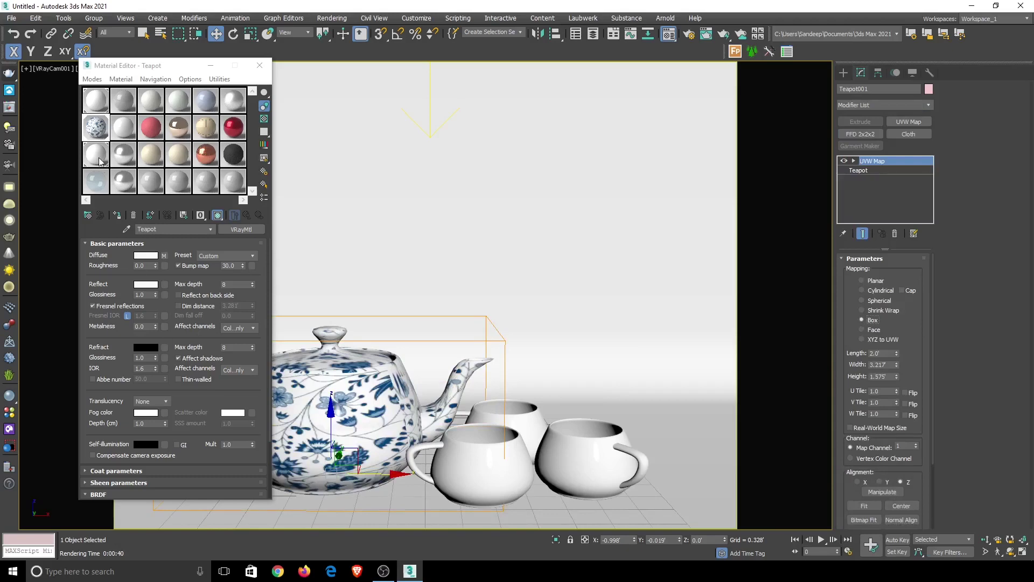
click(99, 157)
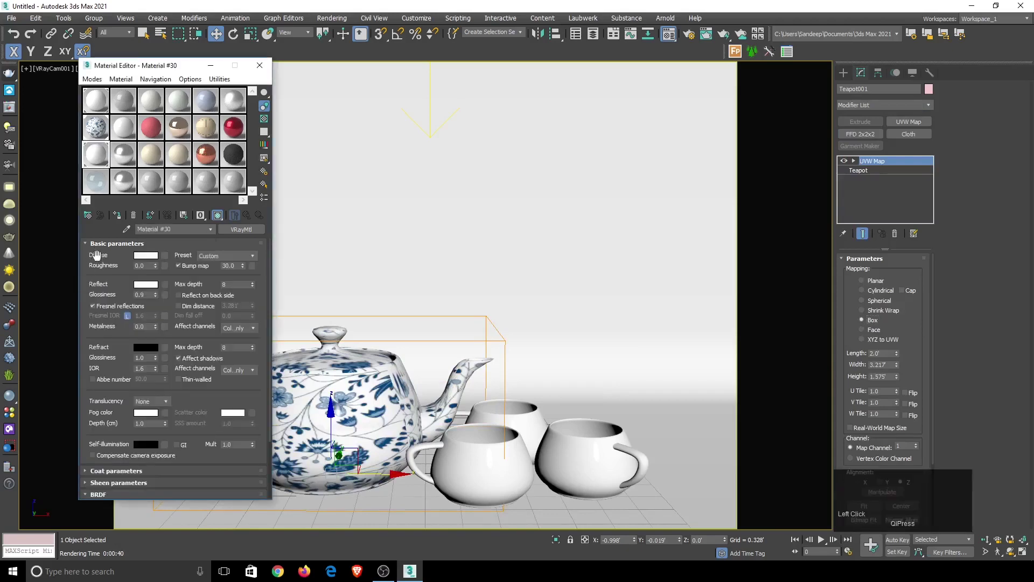
Give the cup material a Bitmap diffuse map using texture1, shown shaded in the viewport
click(167, 255)
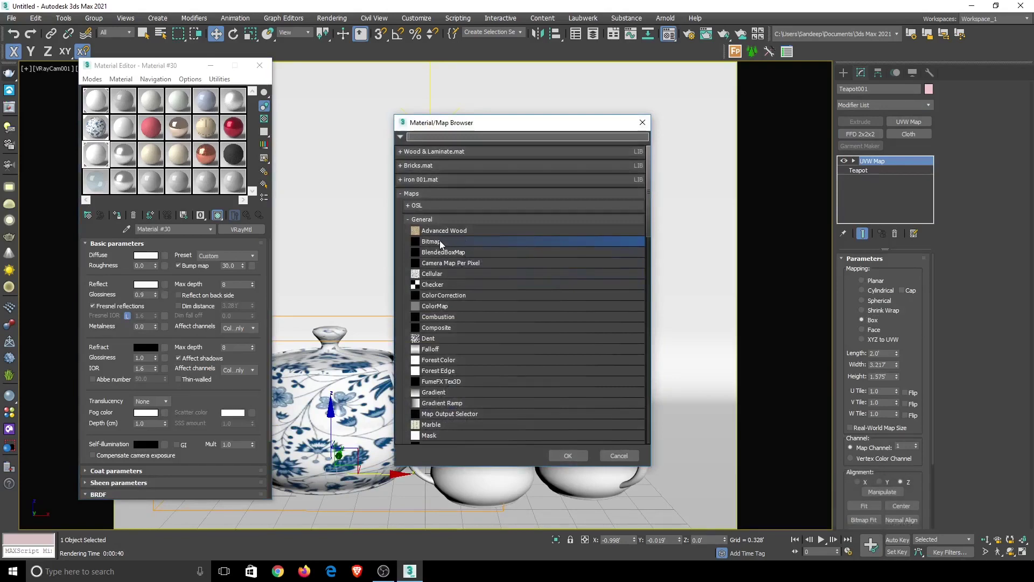
click(574, 457)
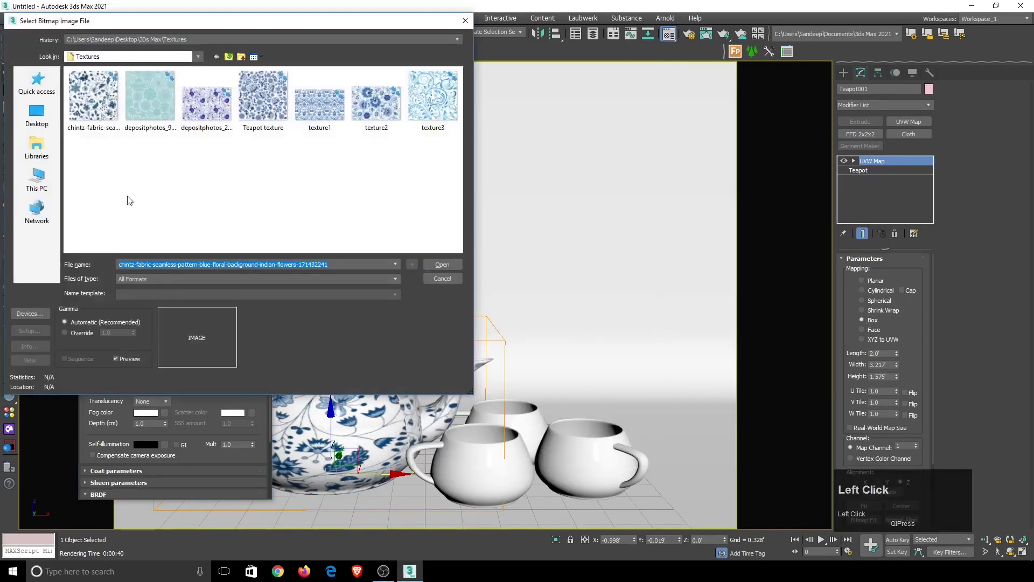
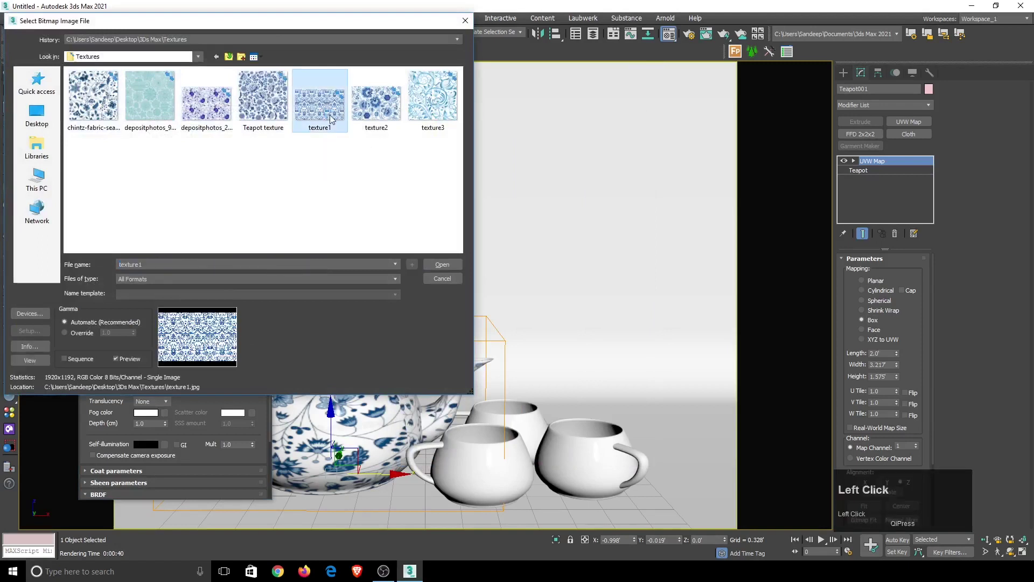
click(432, 103)
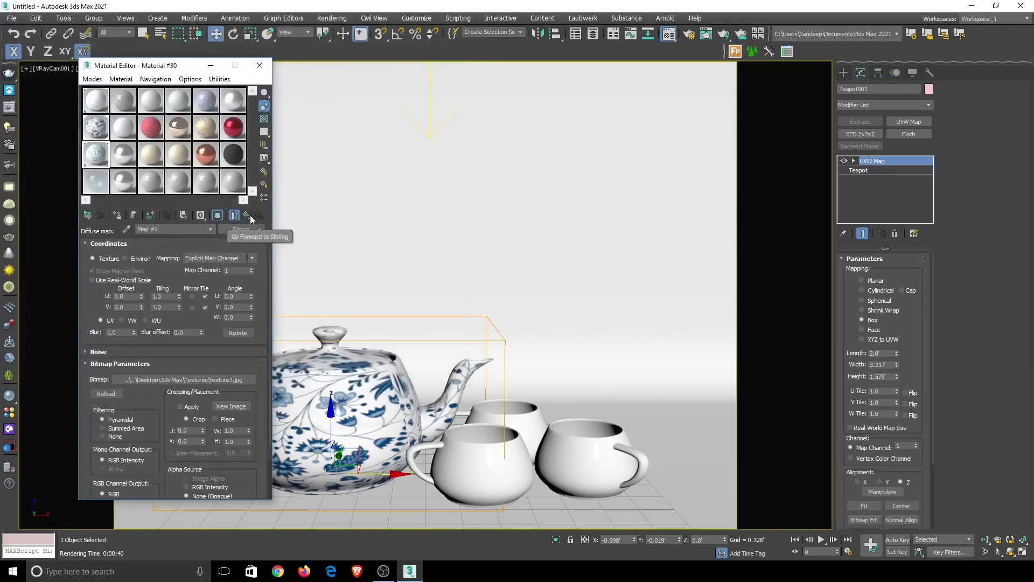
click(254, 218)
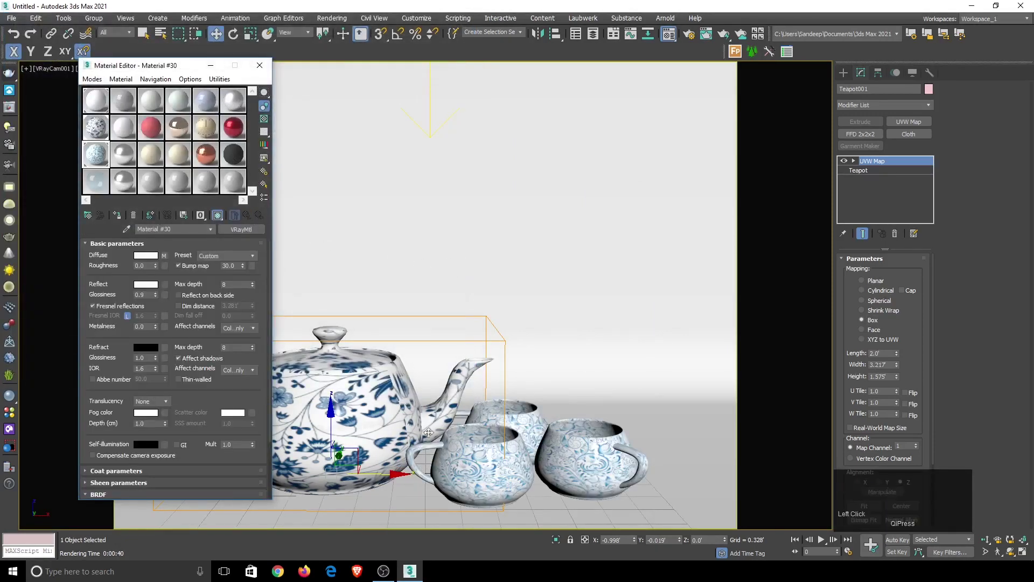
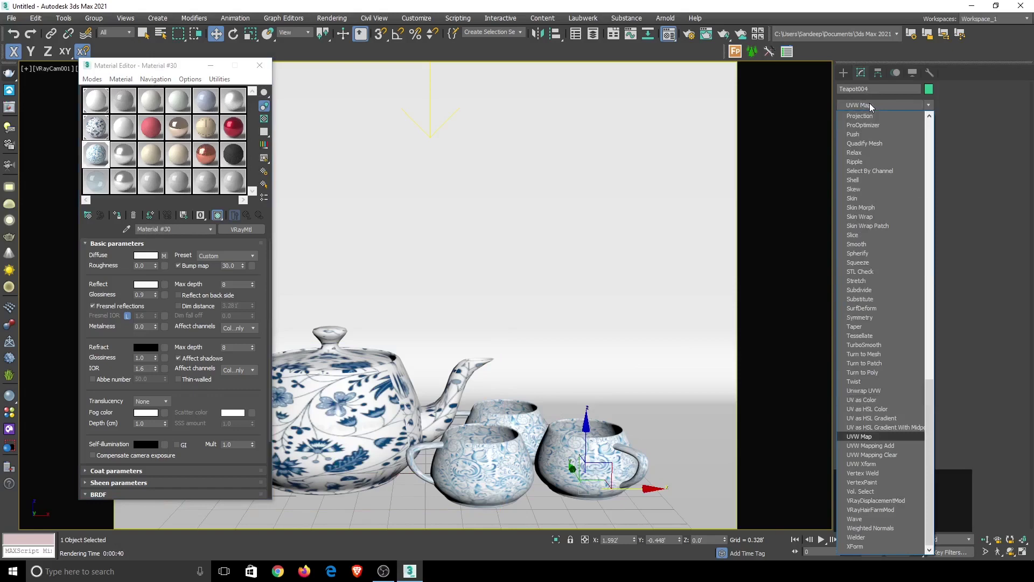
Add a Box UVW Map modifier to the cup and reduce its mapping height
click(866, 438)
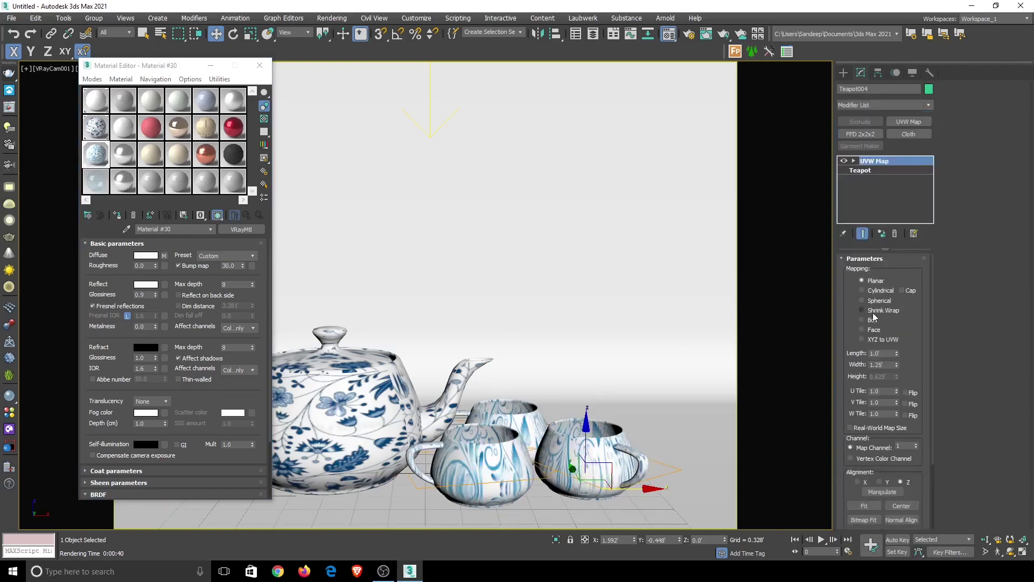
click(864, 323)
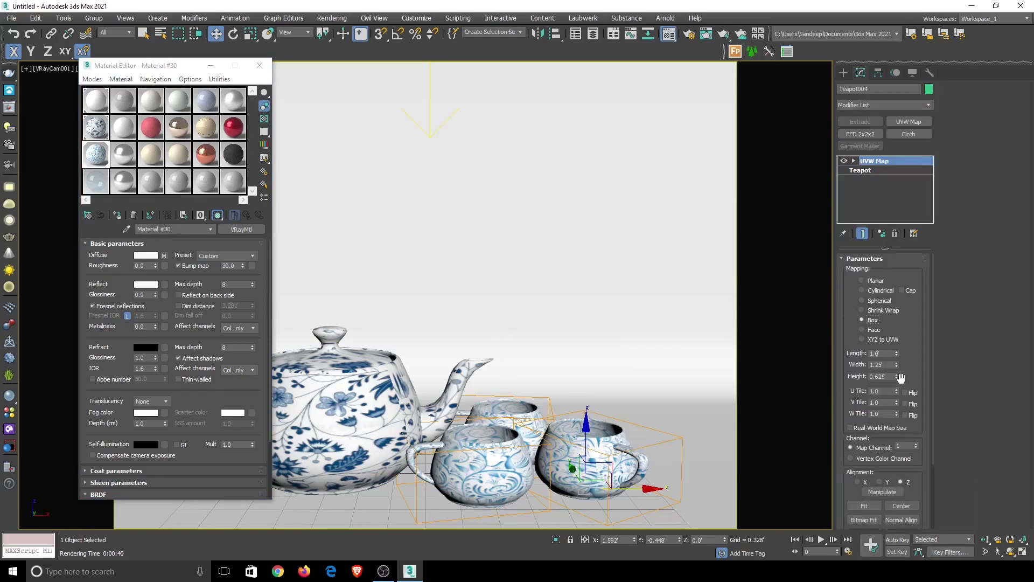
drag(901, 379, 858, 375)
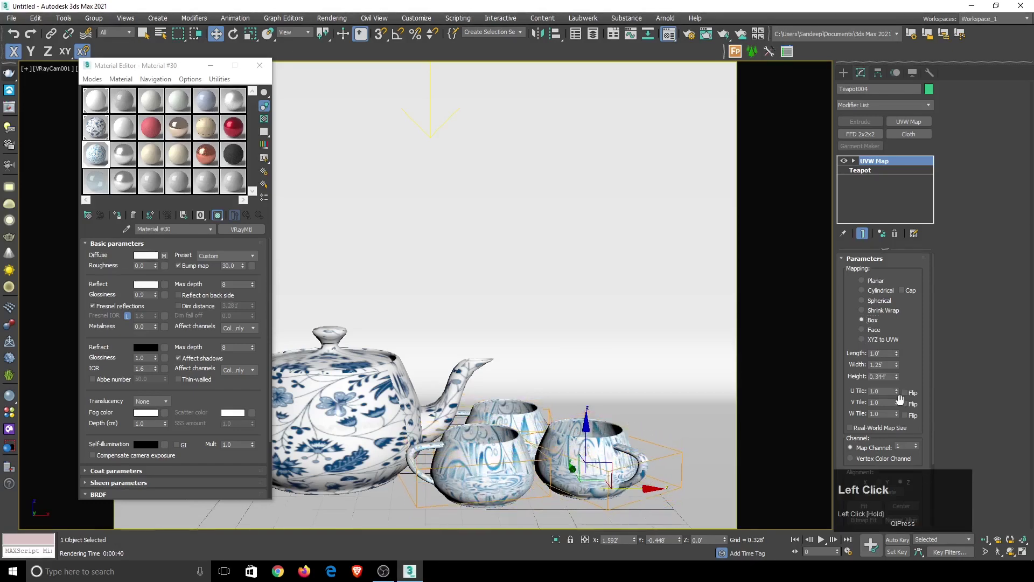
text(1)
key(Return)
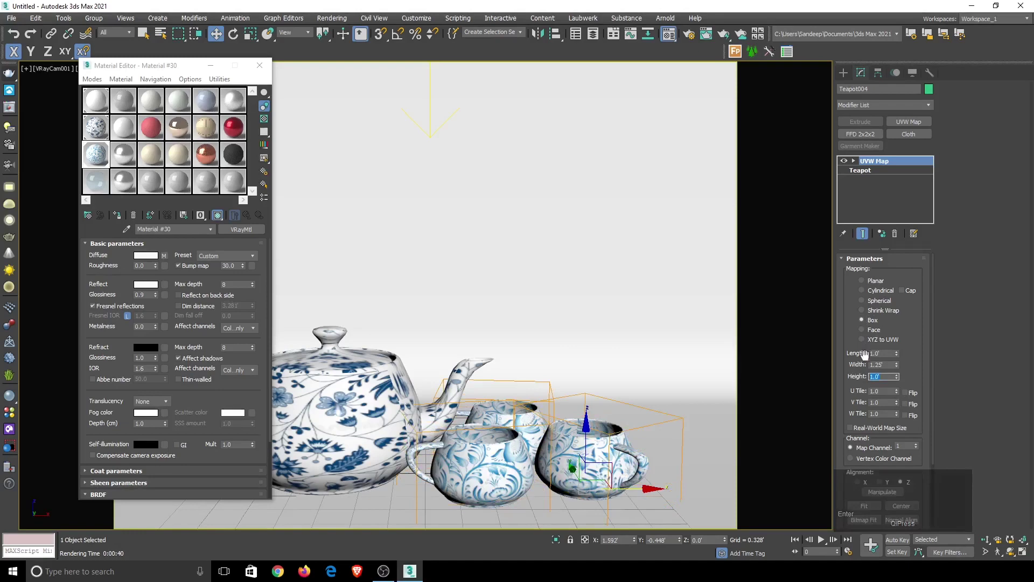
text(0)
key(Return)
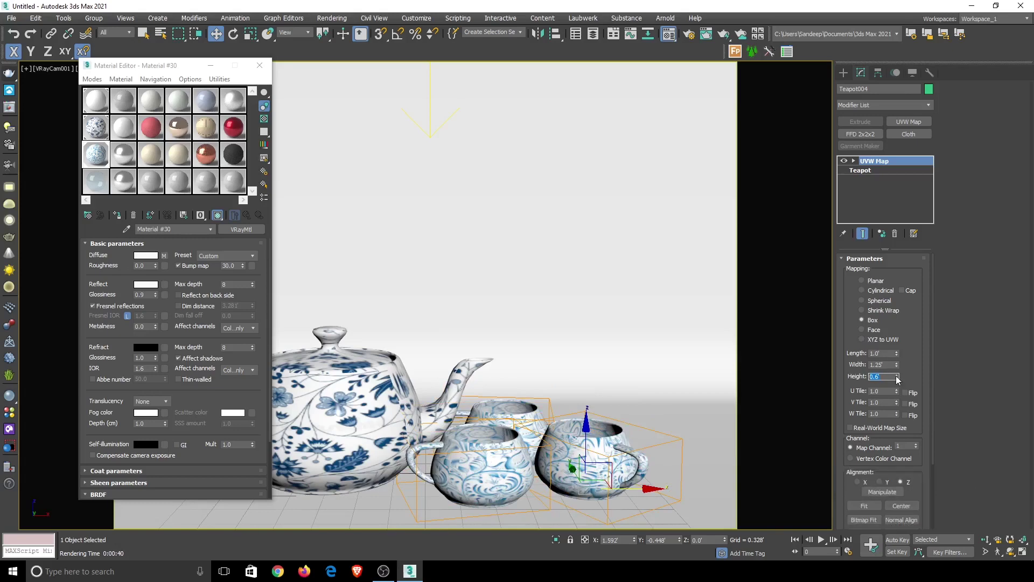
text(0)
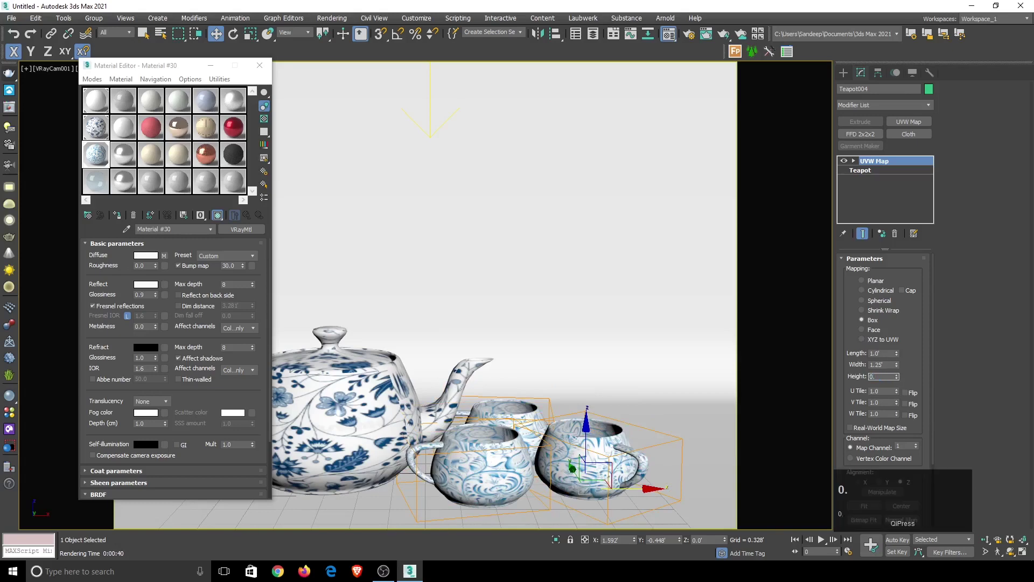
key(Return)
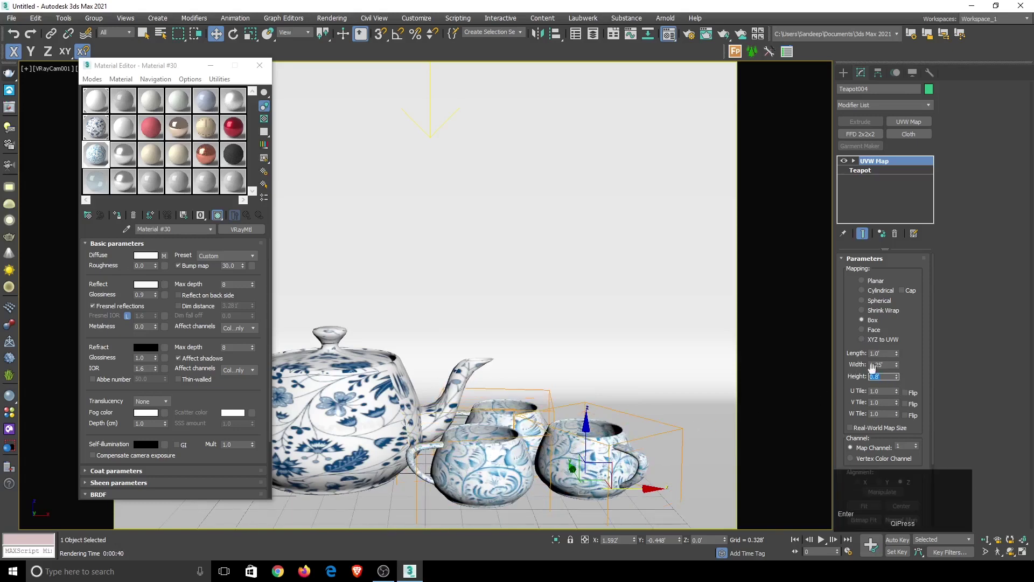
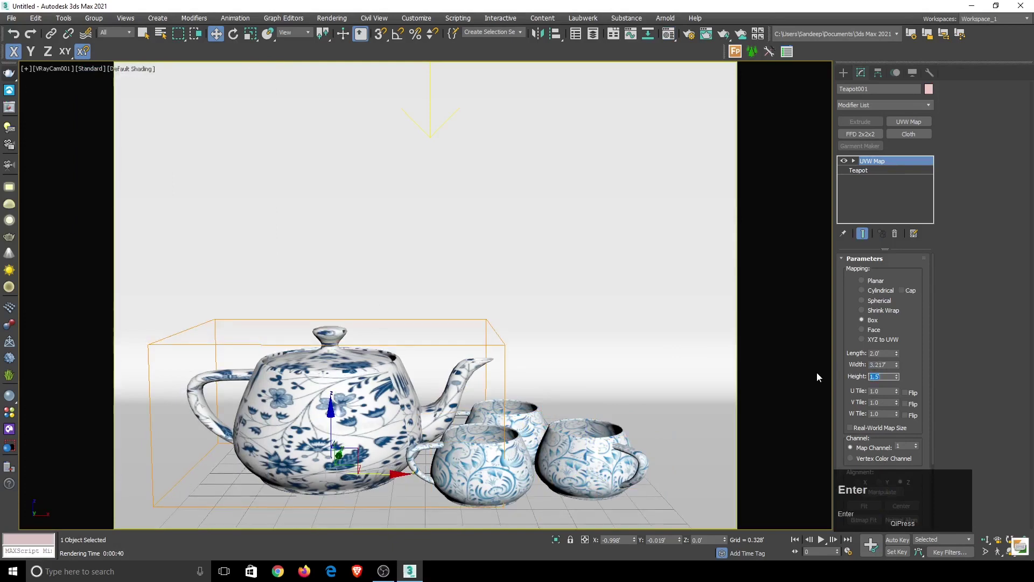
Set the teapot's box mapping to Length 2.0, Width 3.0, Height 2.0
key(2)
key(Return)
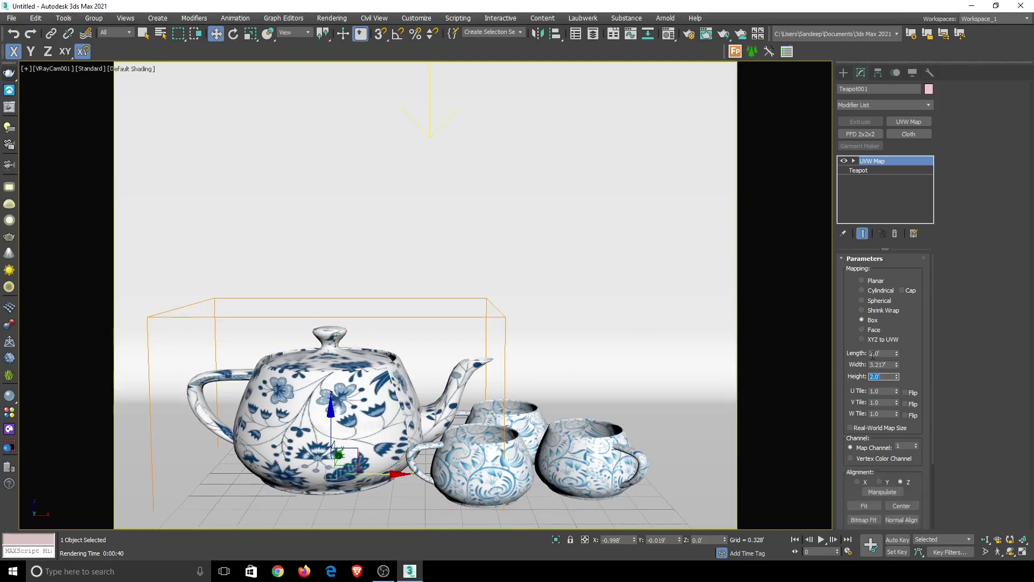
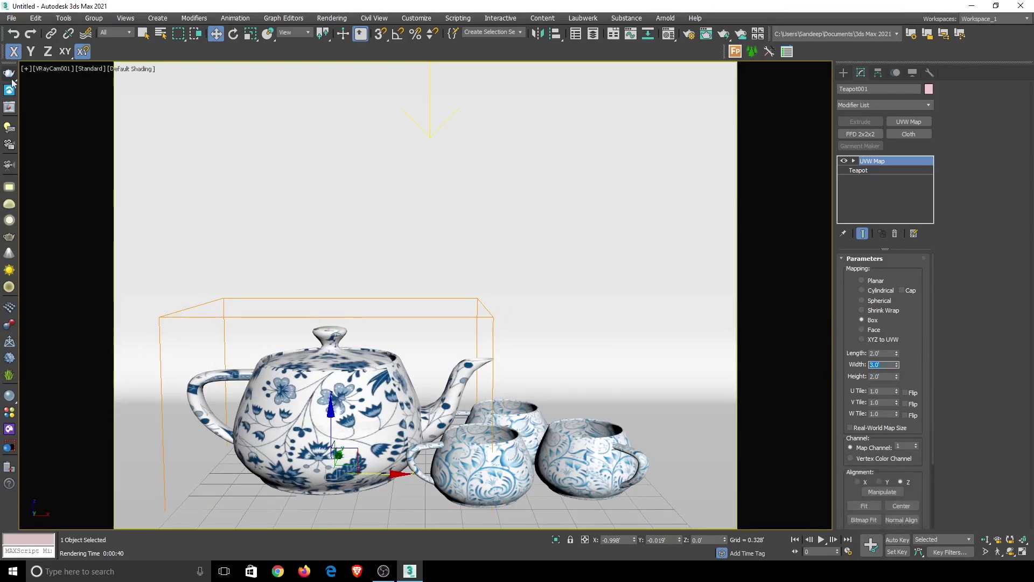
click(11, 78)
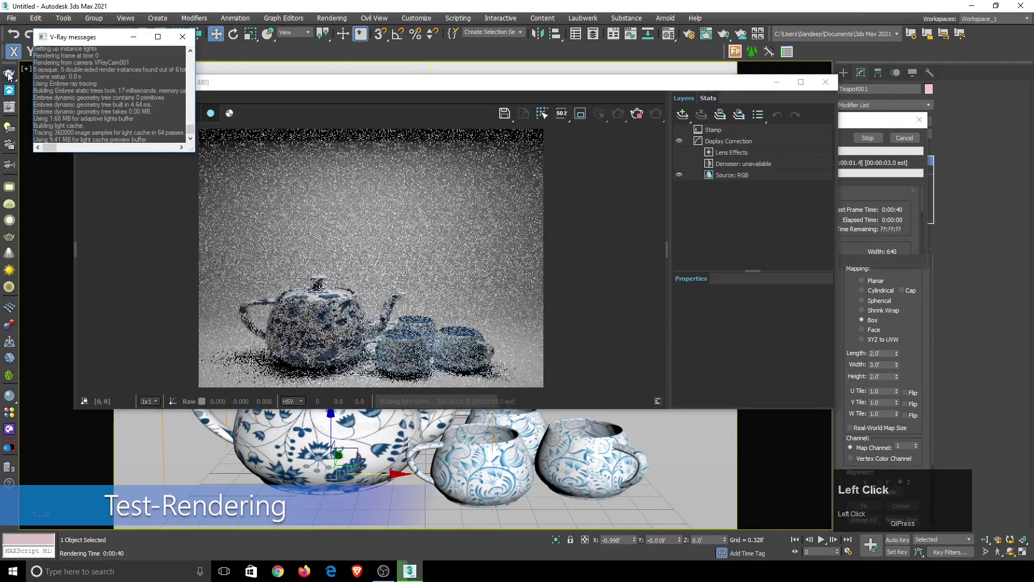
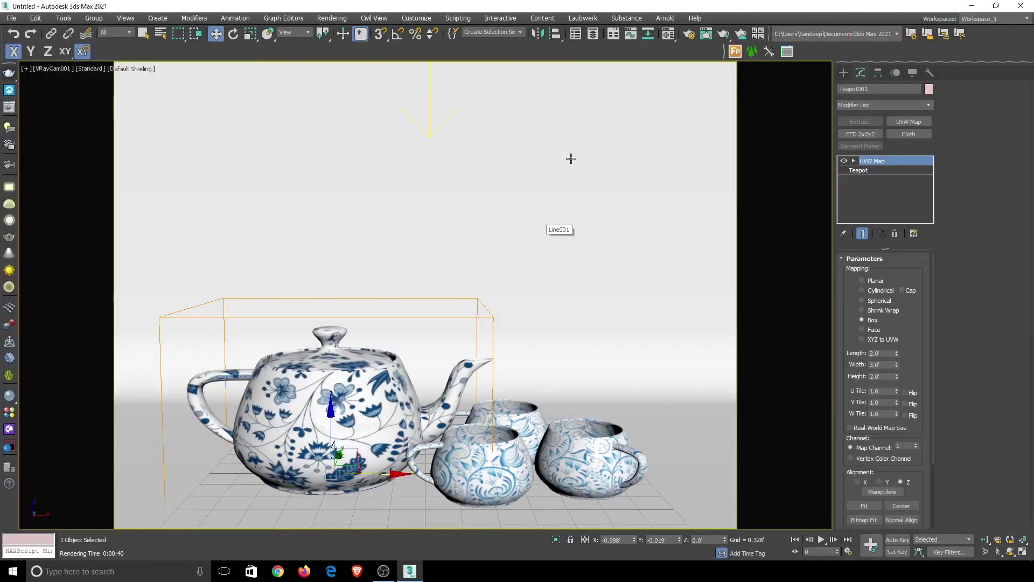
Set Irradiance map preset High, Light cache Subdivs 1500, and output size 800 × 600
click(695, 39)
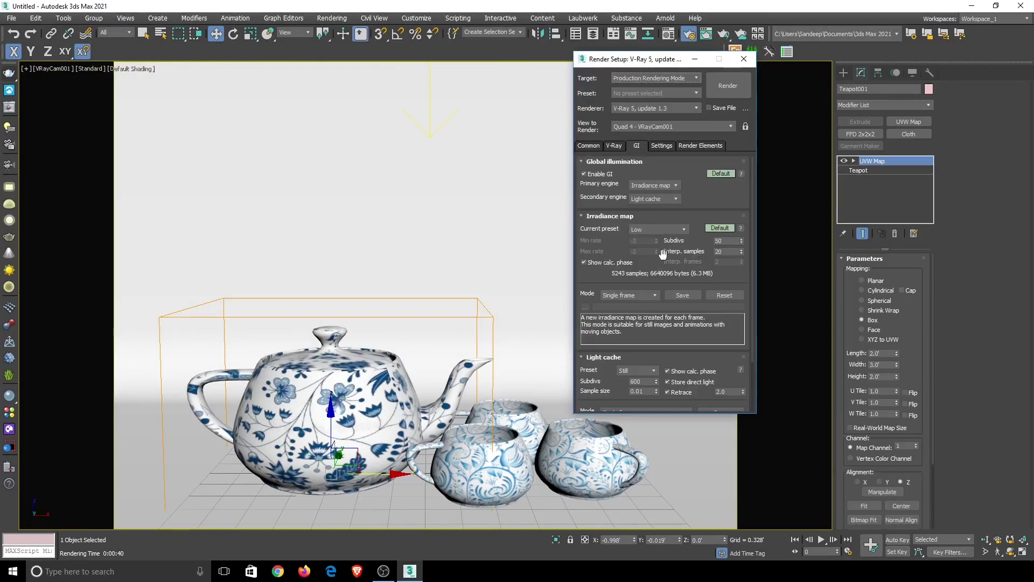
drag(666, 238, 645, 371)
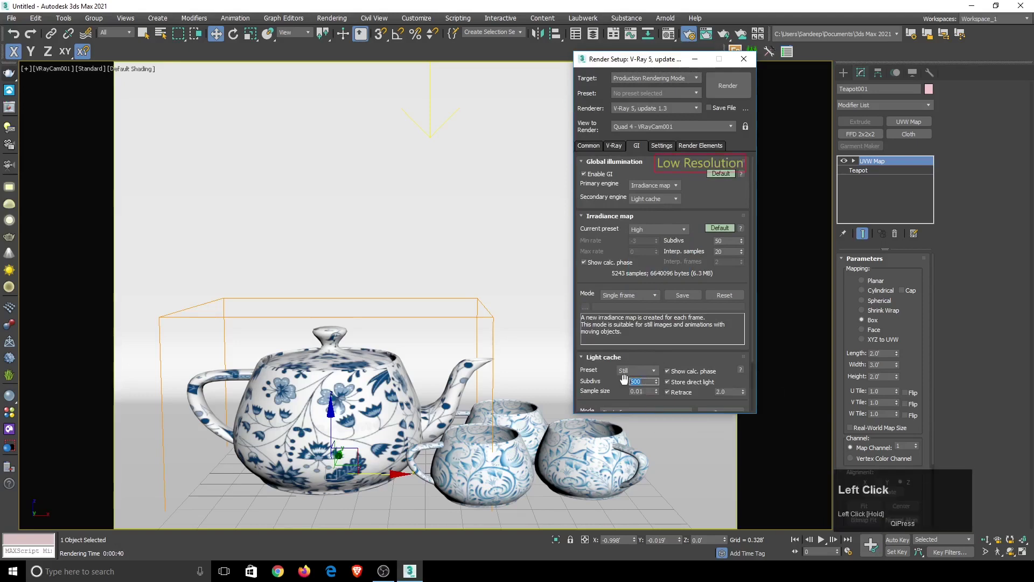
text(1)
key(Return)
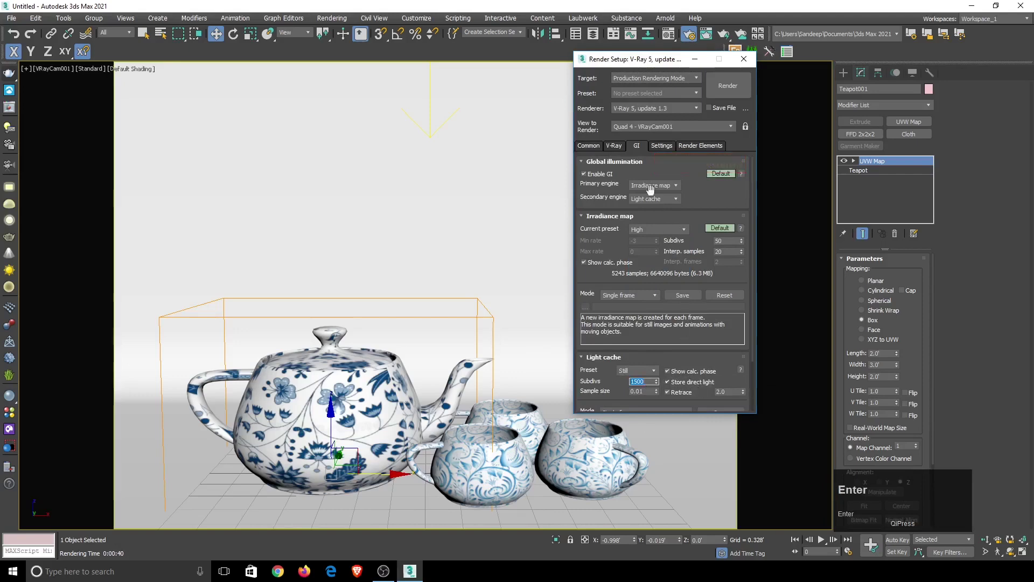
click(595, 145)
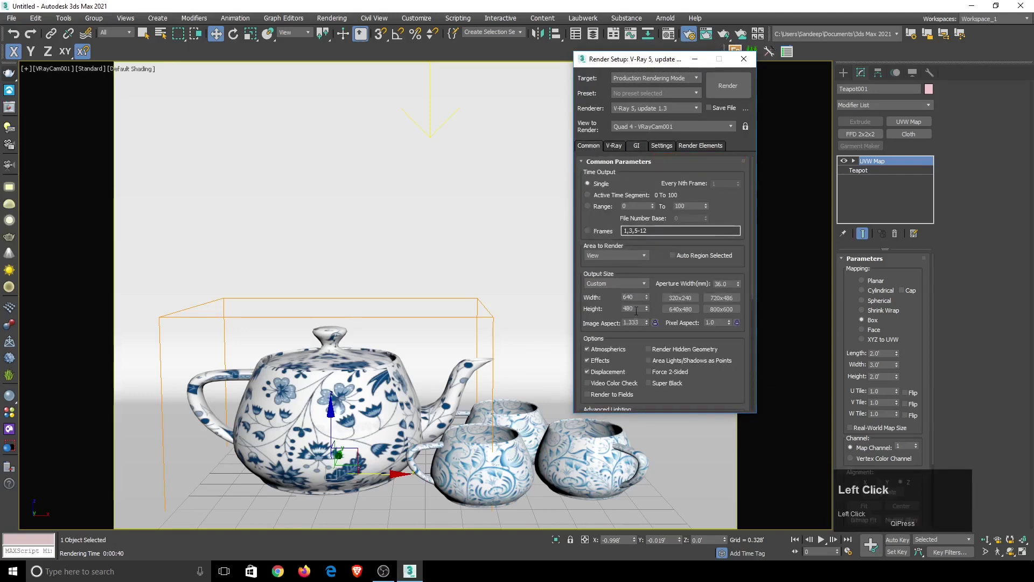
click(721, 309)
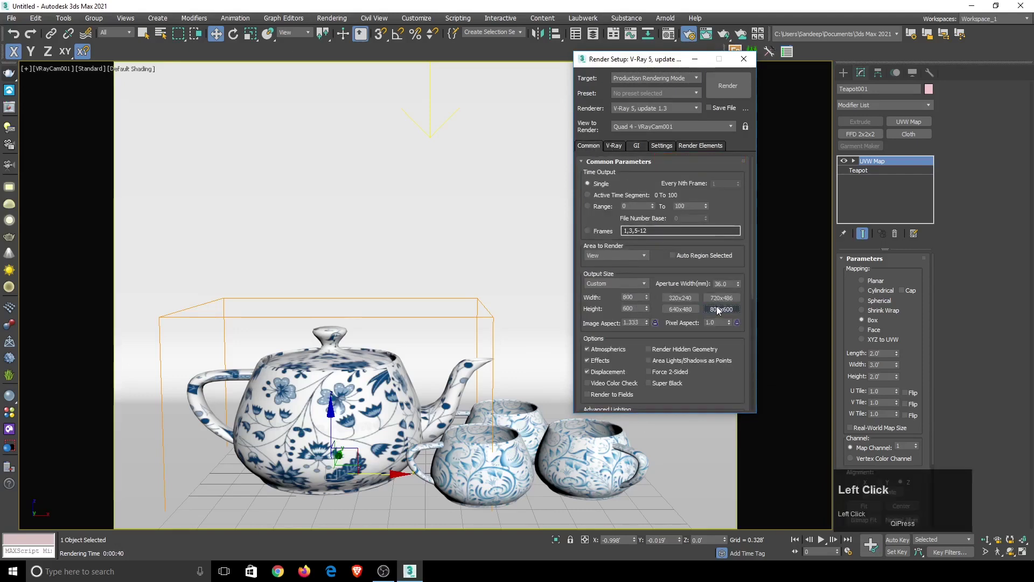
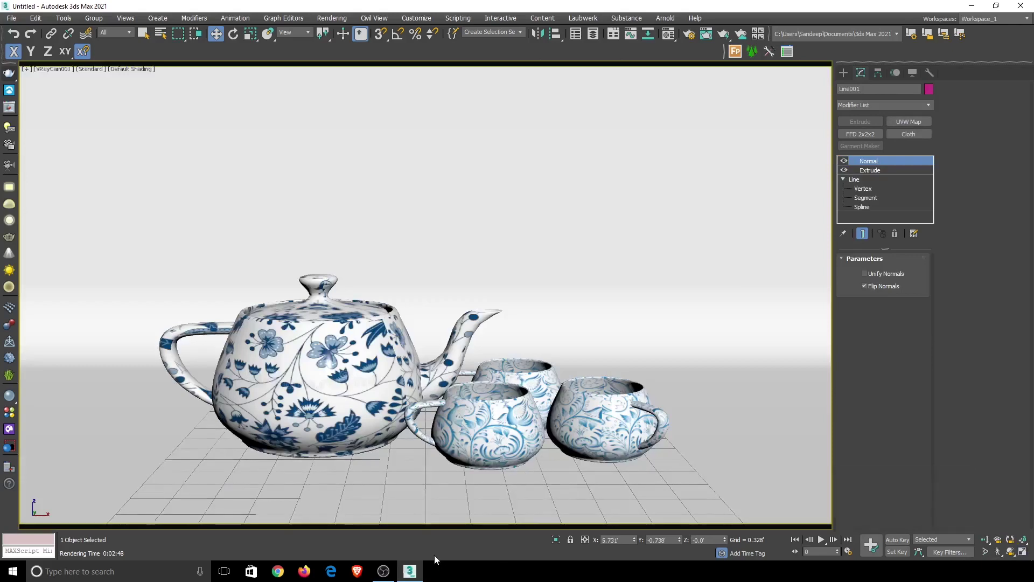
From the top view, rotate the selected plane light 30° and -45° around Z toward the teapot
click(438, 560)
key(t)
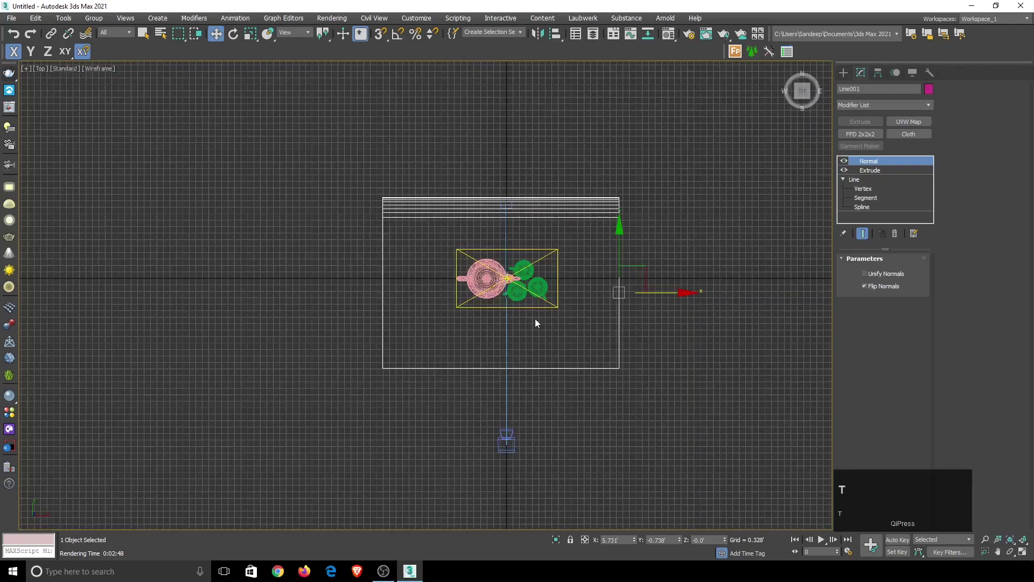
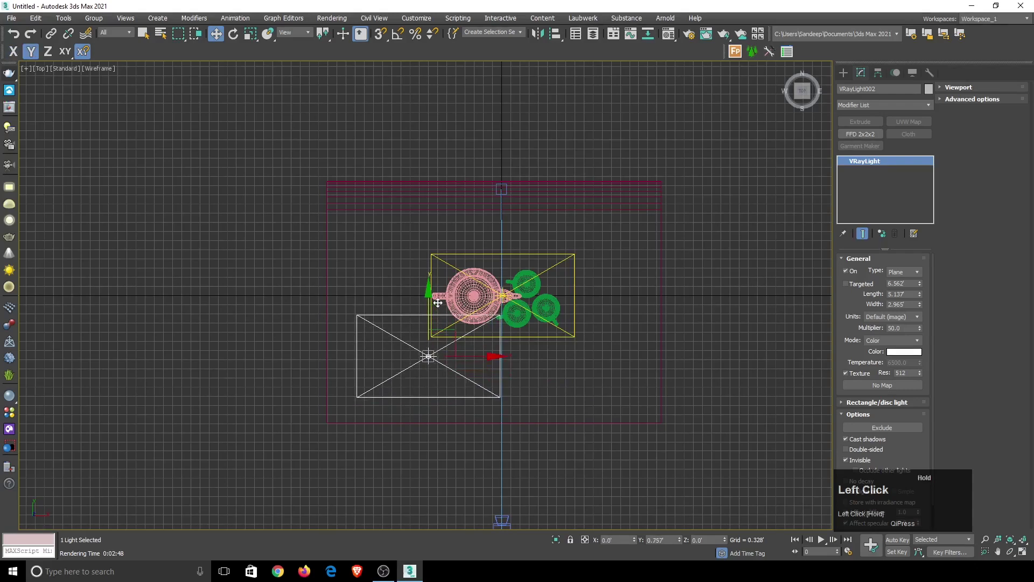
scroll(up, 3)
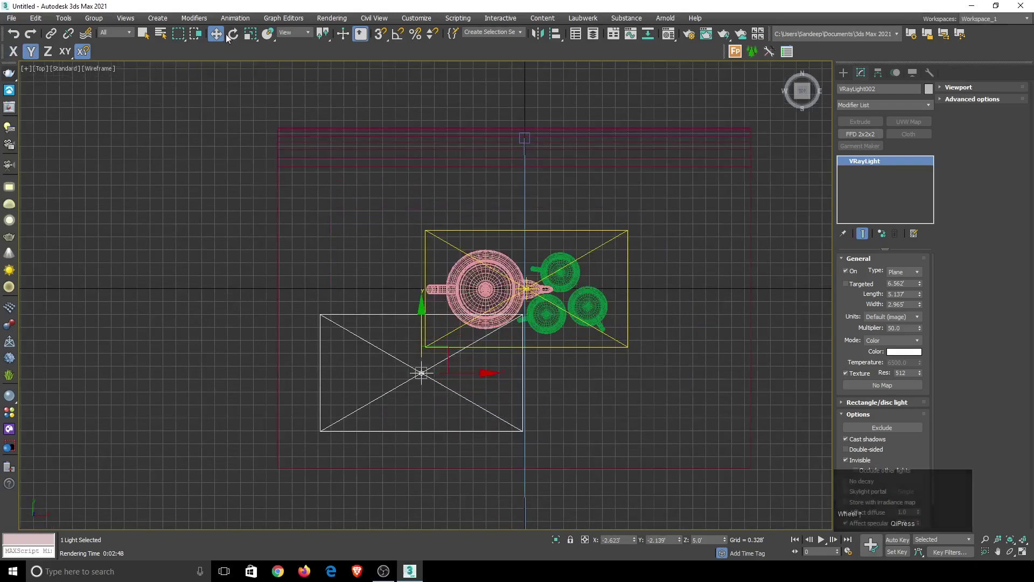
drag(236, 36, 573, 534)
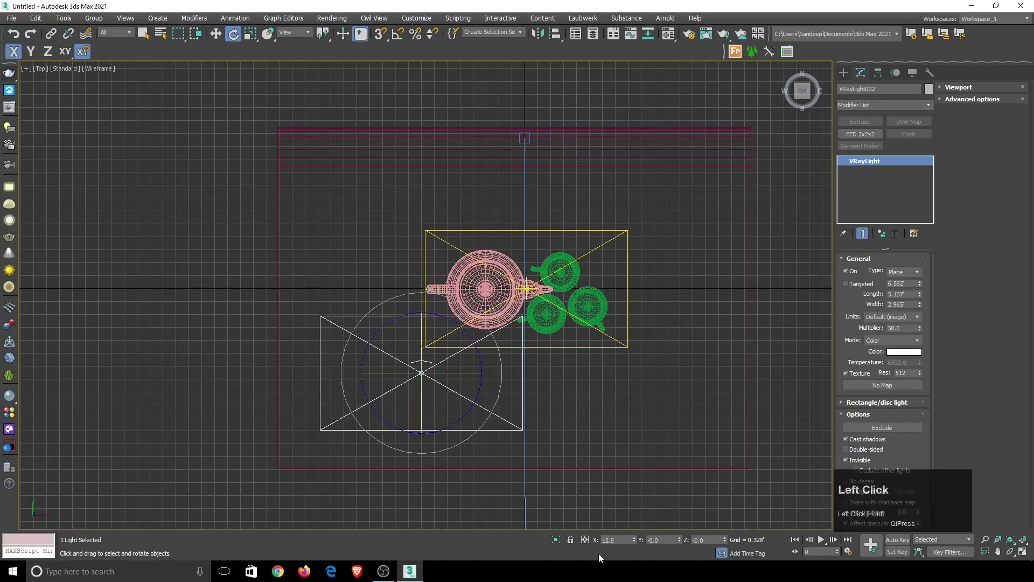
text(3)
key(Return)
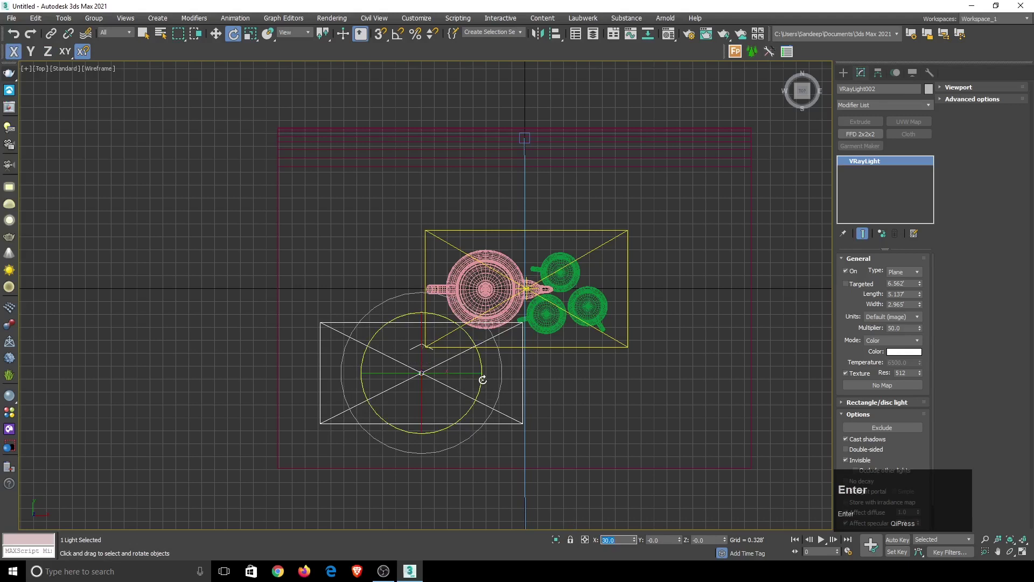
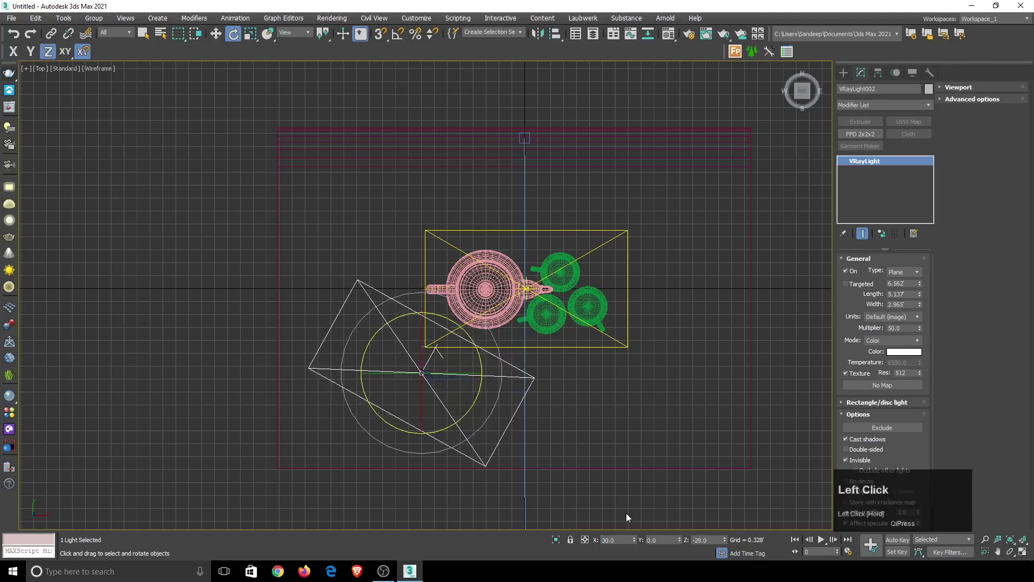
text(-)
key(Return)
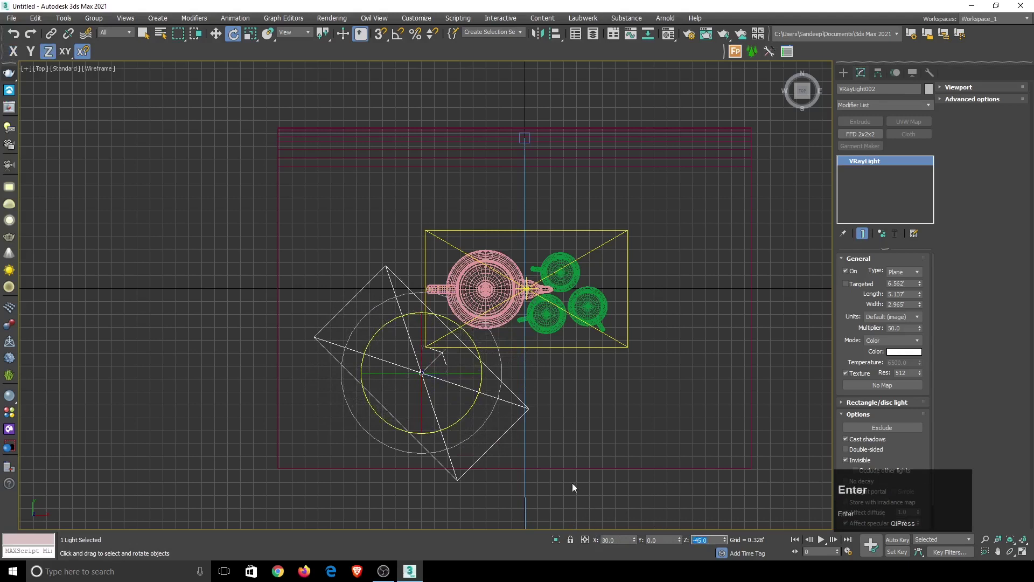
Move the plane light close beside the teapot, mirror a copy to the right, and return to the camera view
drag(219, 31, 420, 36)
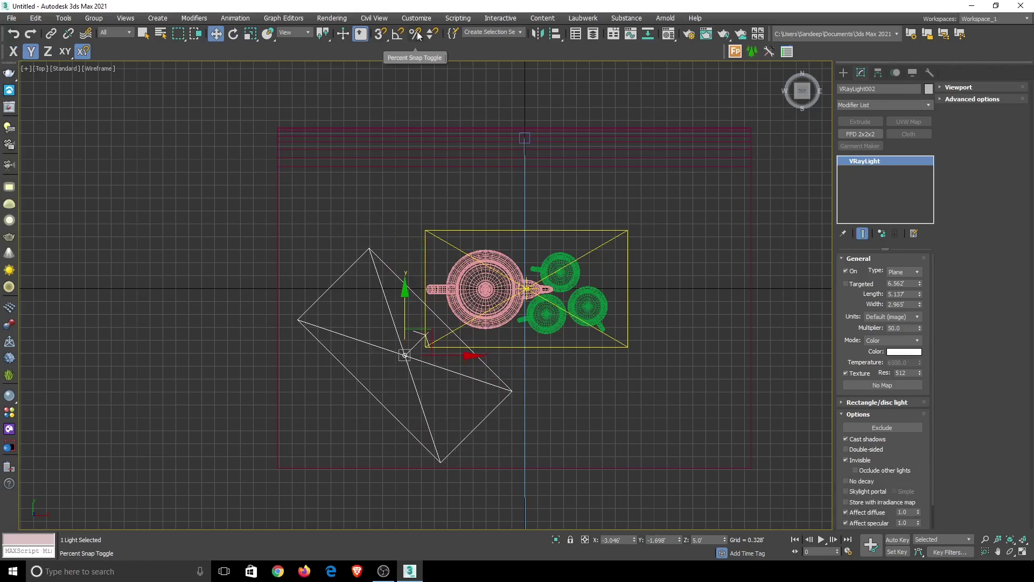
drag(542, 41, 628, 328)
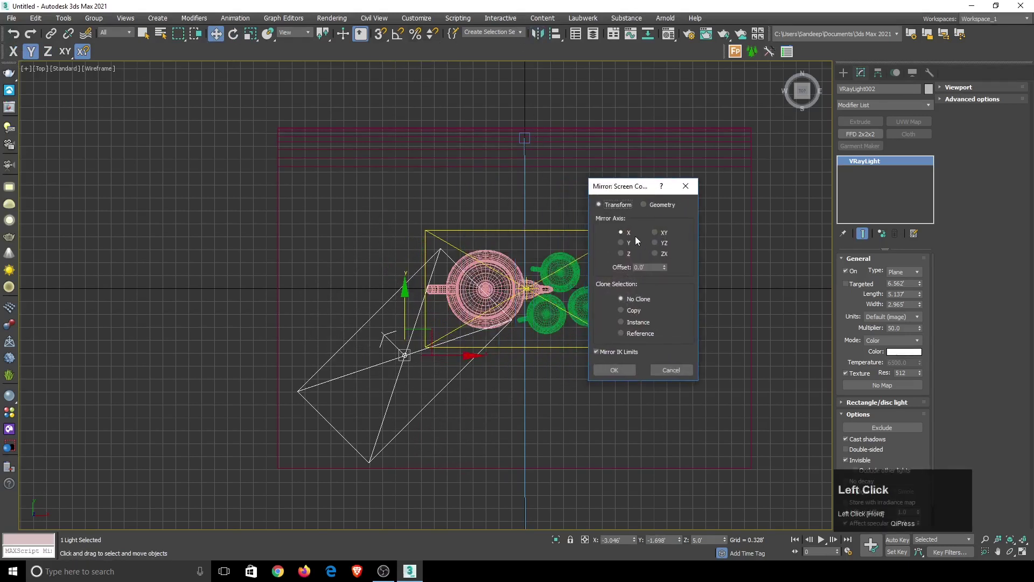
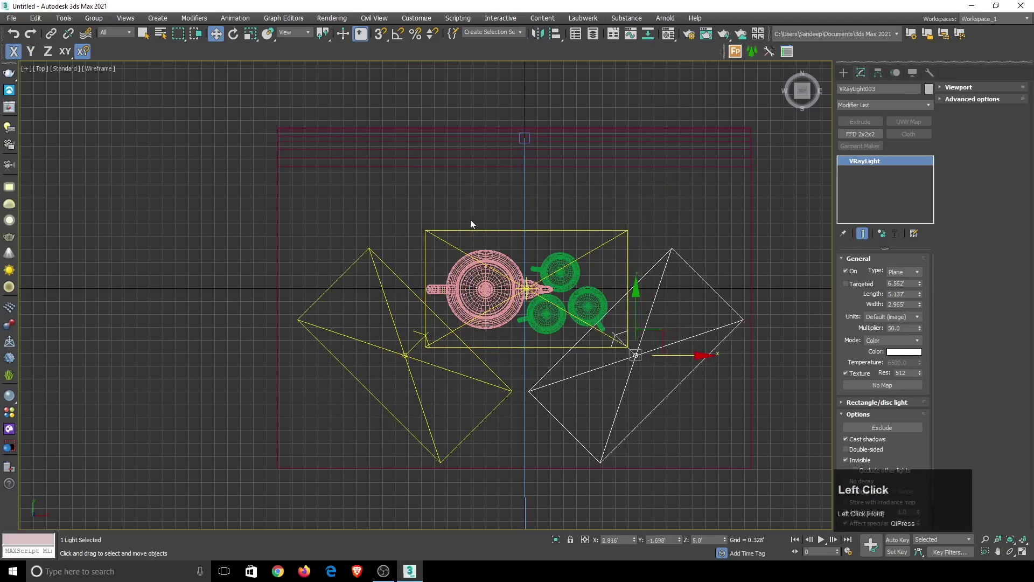
key(c)
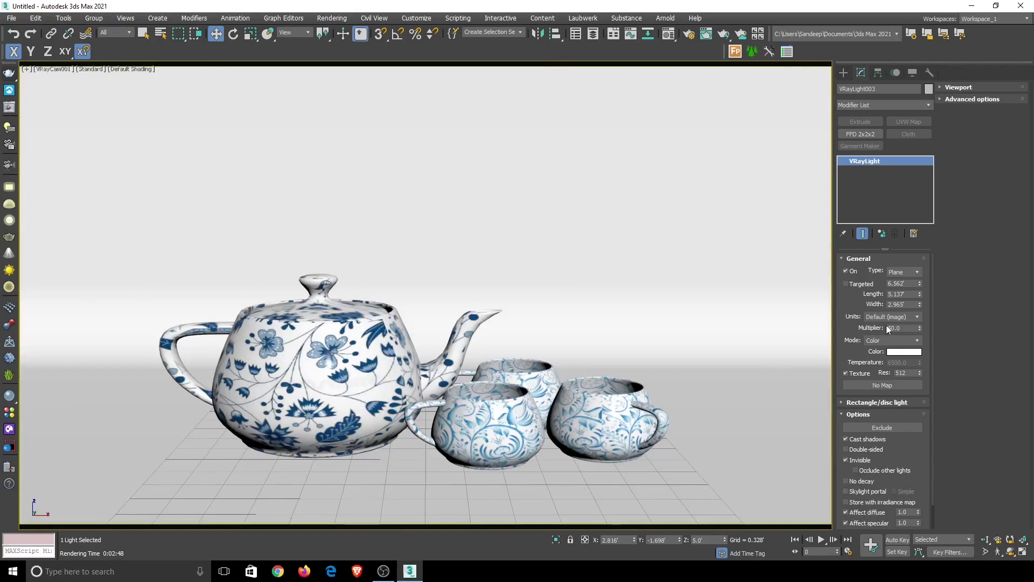
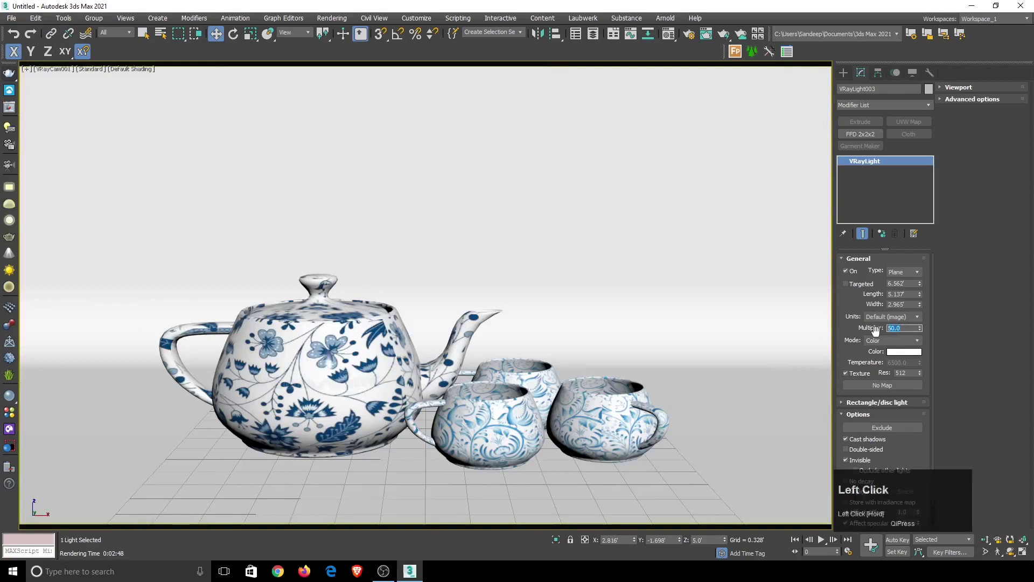
Set the new light's multiplier to 40 and go to the V-Ray GI settings in Render Setup
text(4)
key(Return)
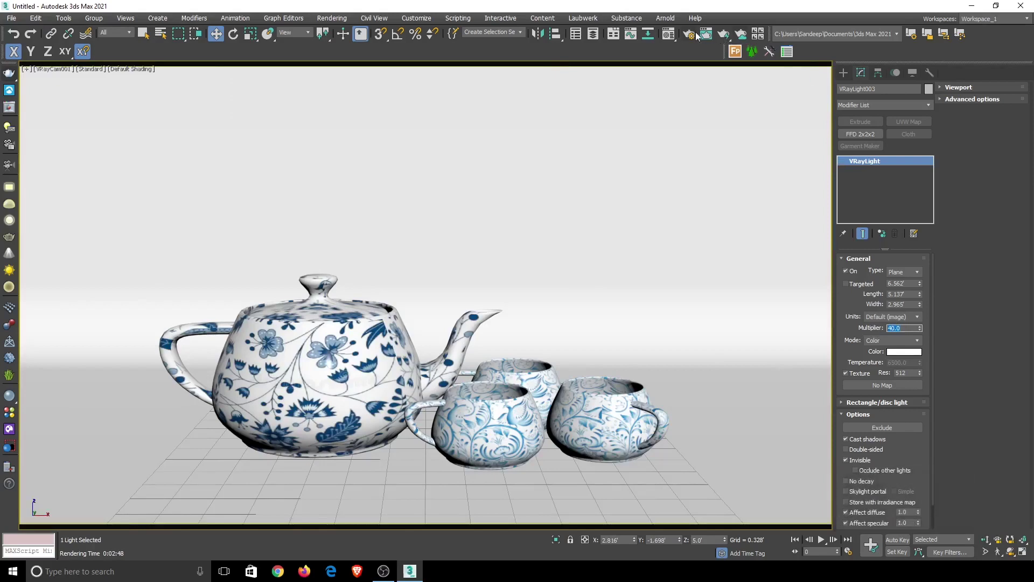
click(695, 35)
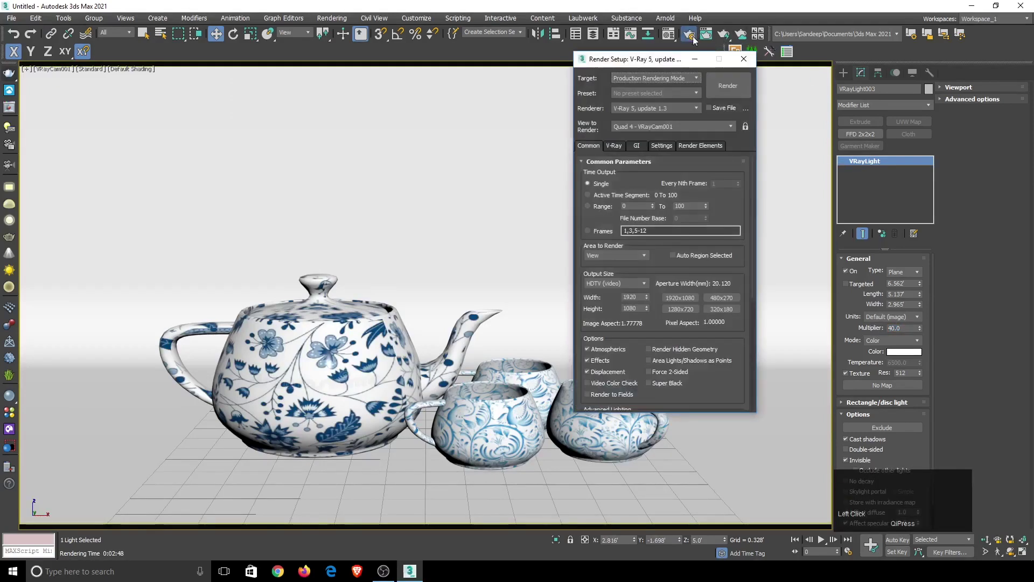
click(650, 145)
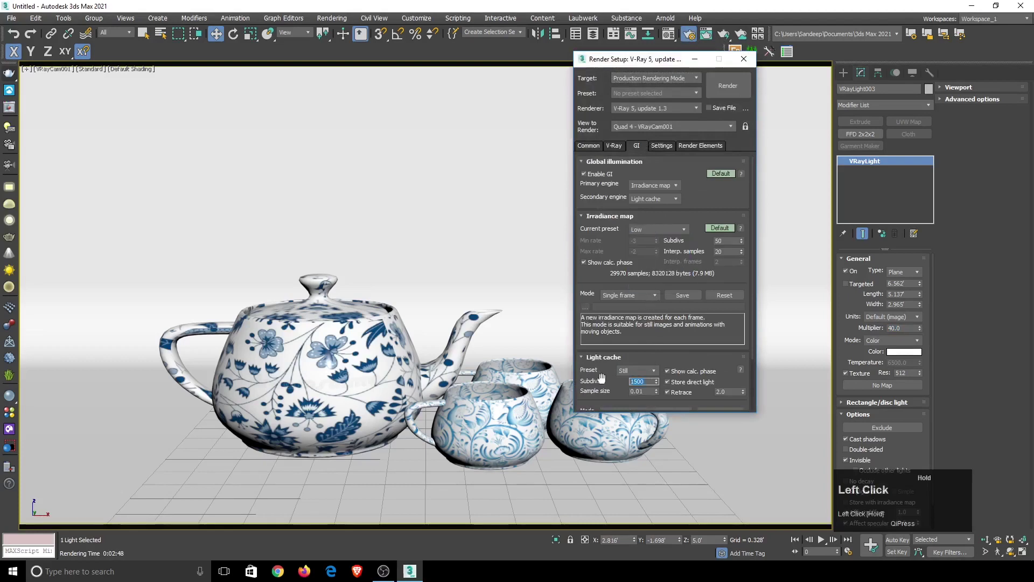
text(6)
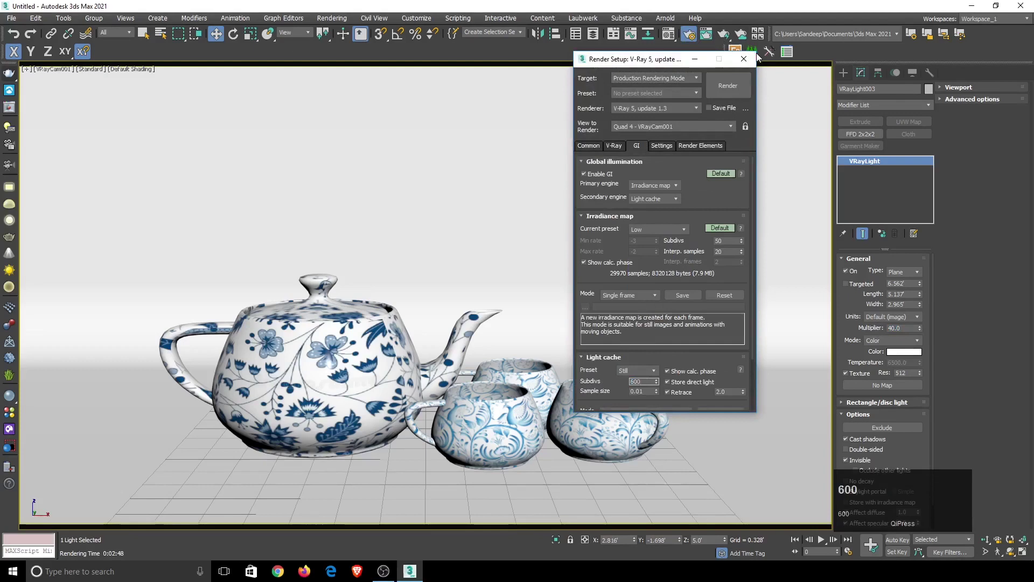
Set light cache Subdivs to 600 and start the test render in the V-Ray frame buffer
text(00)
click(747, 94)
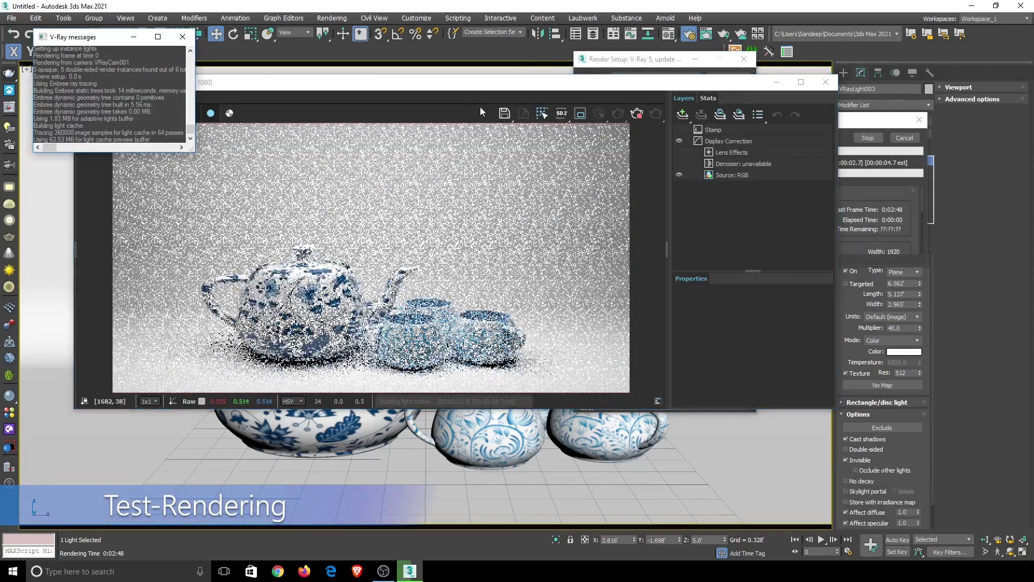
double_click(465, 88)
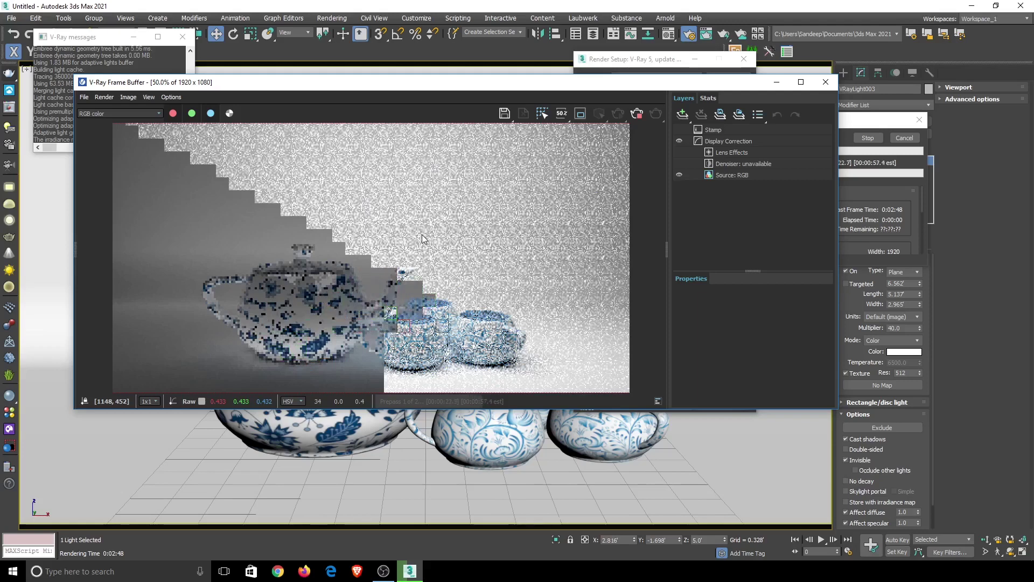
drag(623, 72, 909, 146)
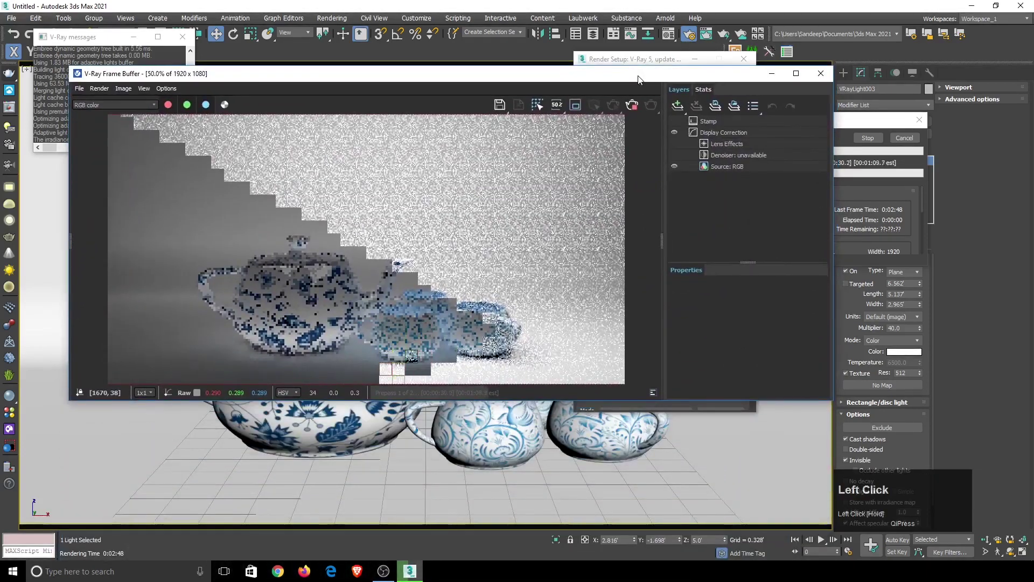
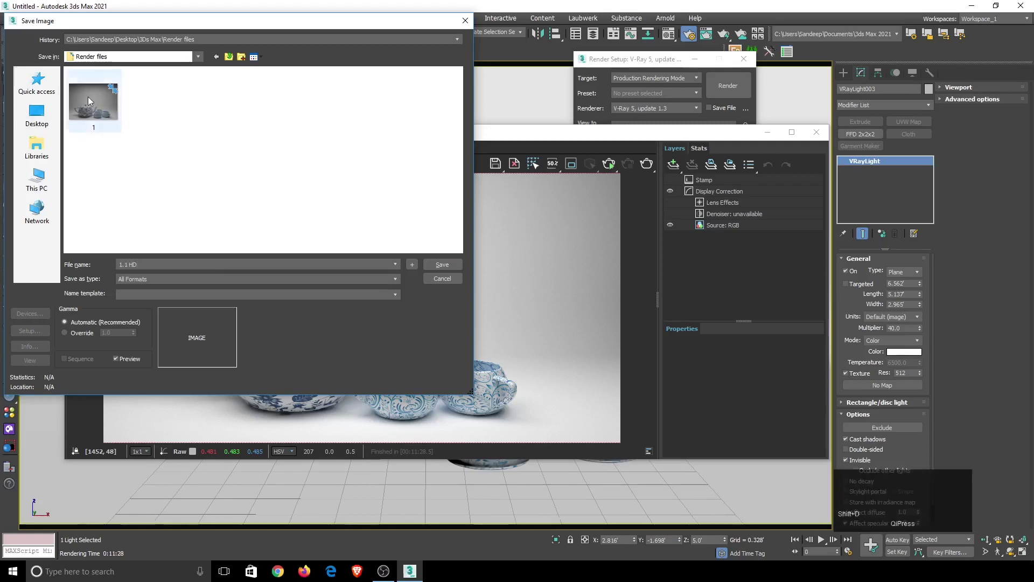
Save the rendered image as PNG Image File named 1.1 HD in the Render files folder
click(213, 285)
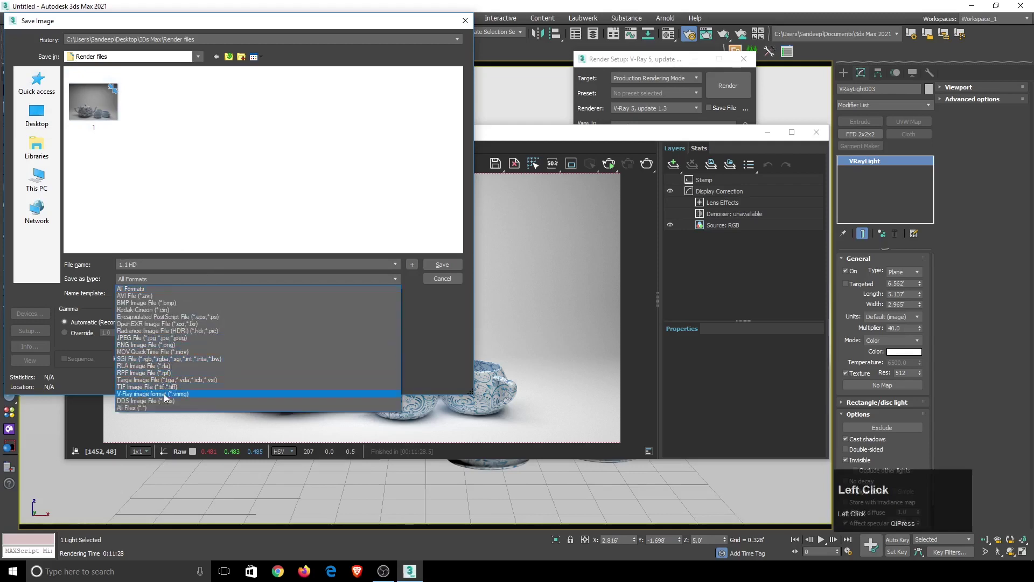
click(172, 347)
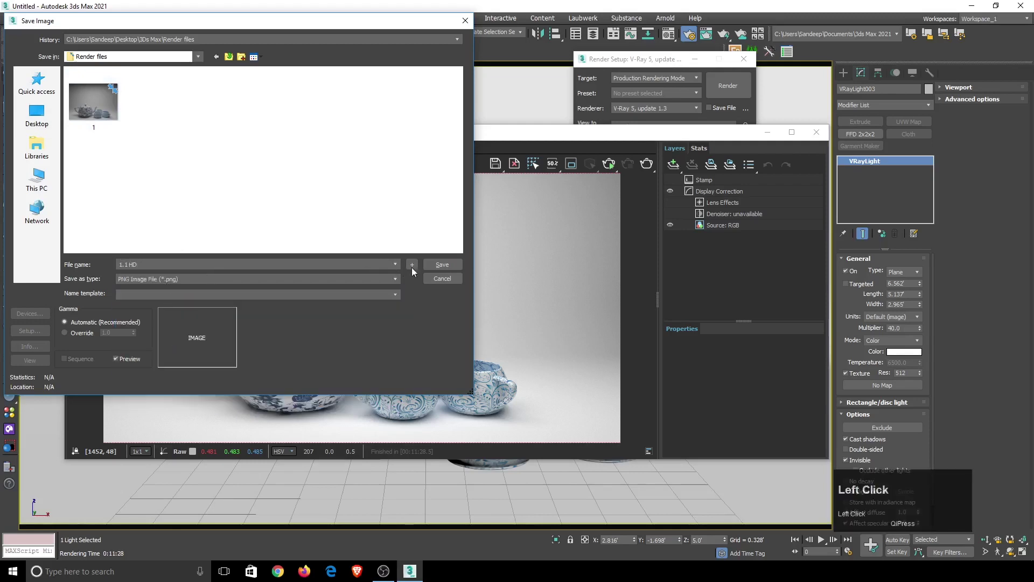
click(446, 271)
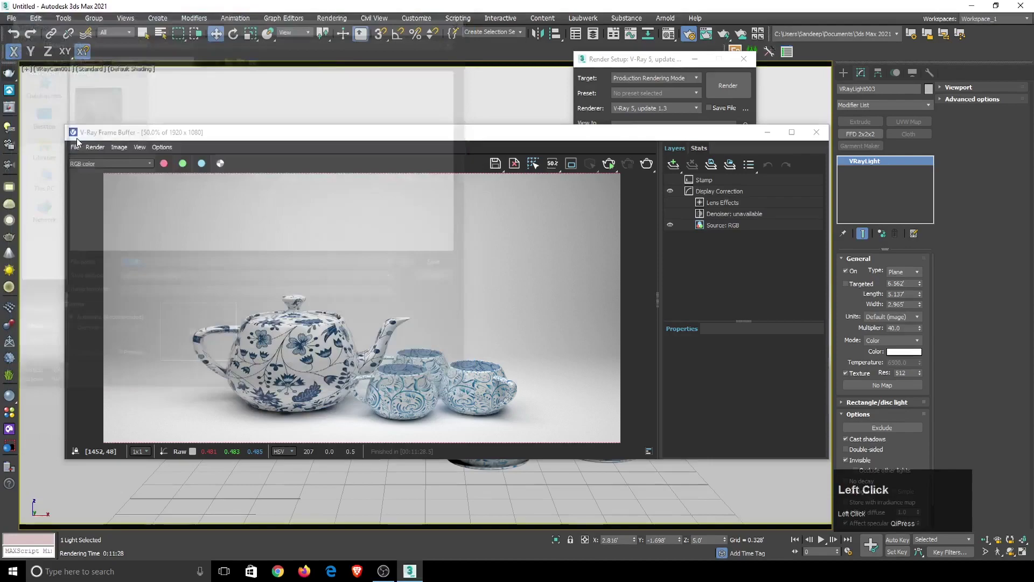